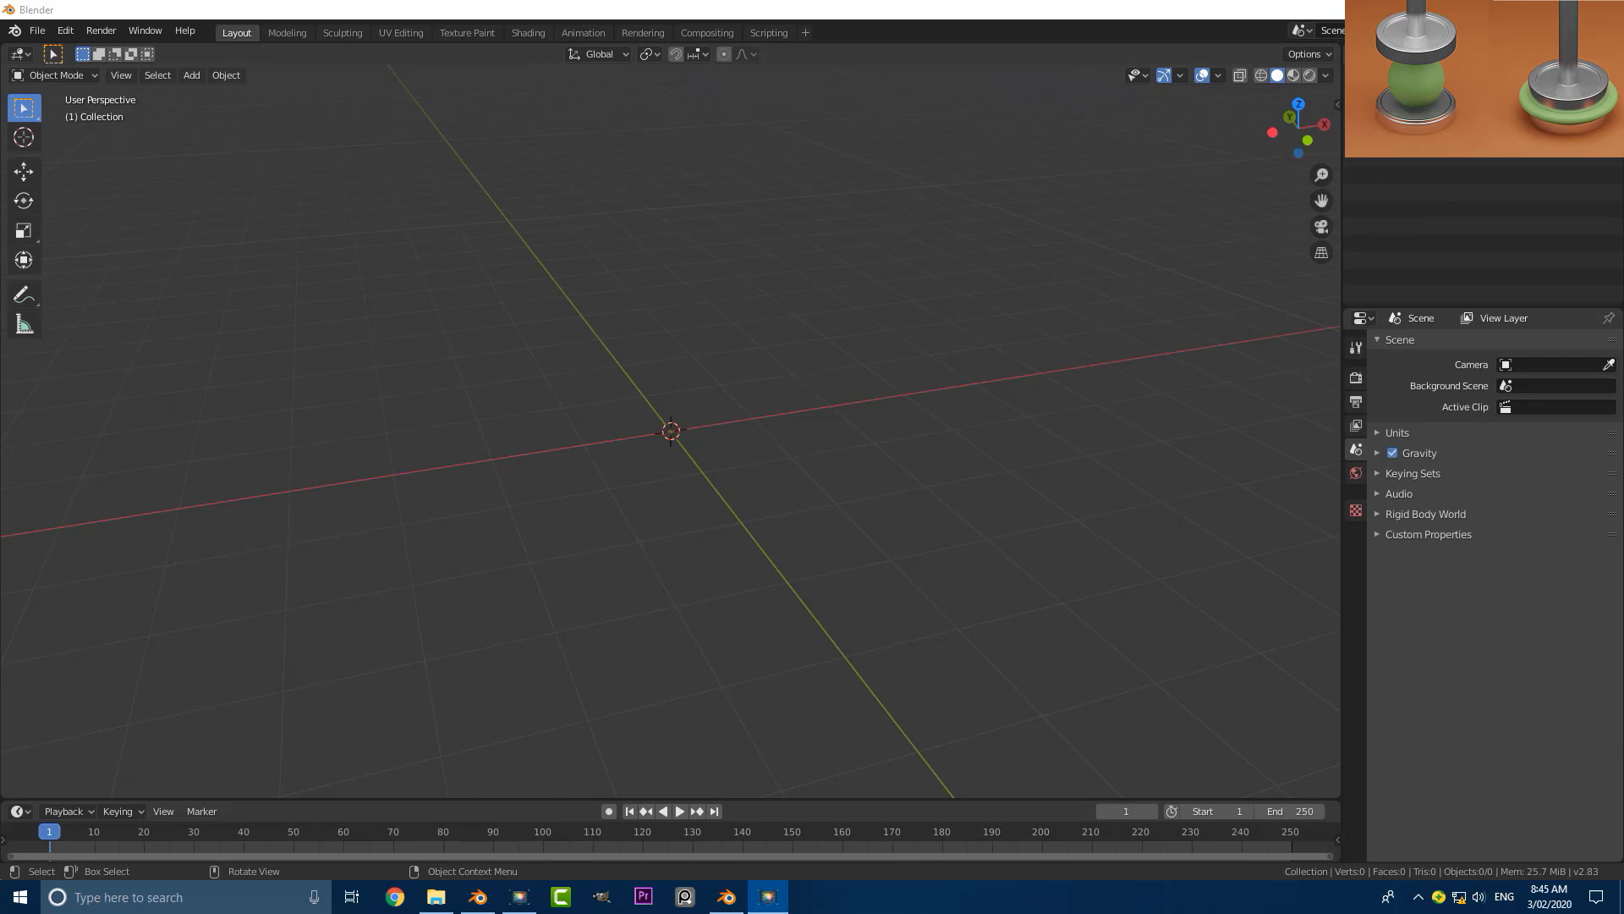
Add a mesh cylinder at the centre of the empty scene.
{"action": "middle_click", "coordinate": [735, 434]}
{"action": "key", "text": "shift+a"}
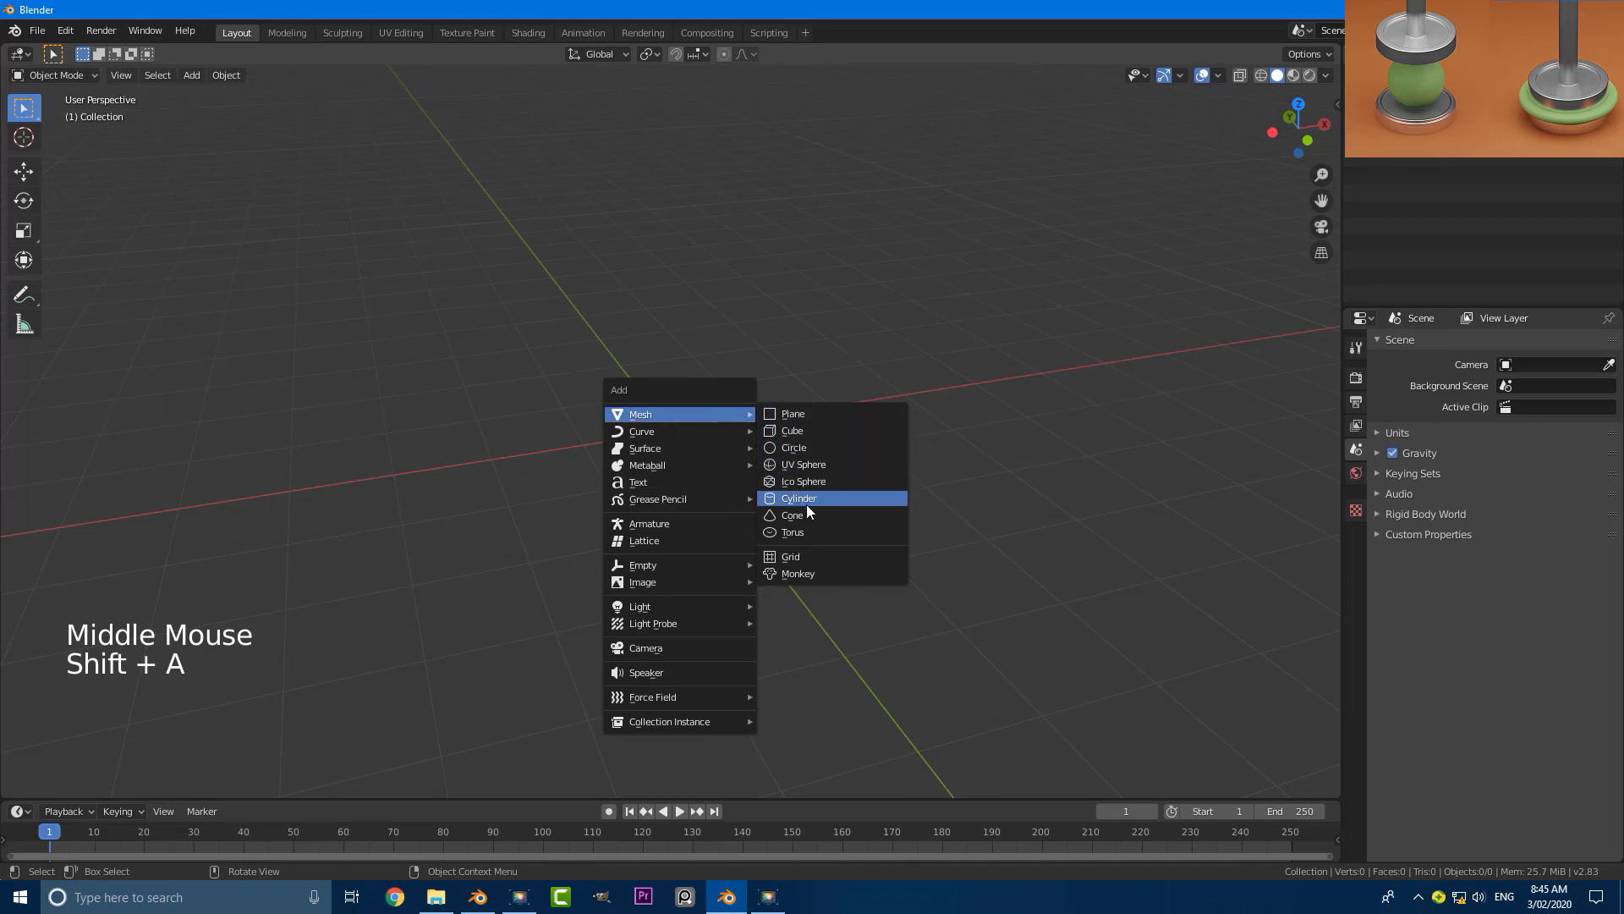
{"action": "key", "text": "shift+a"}
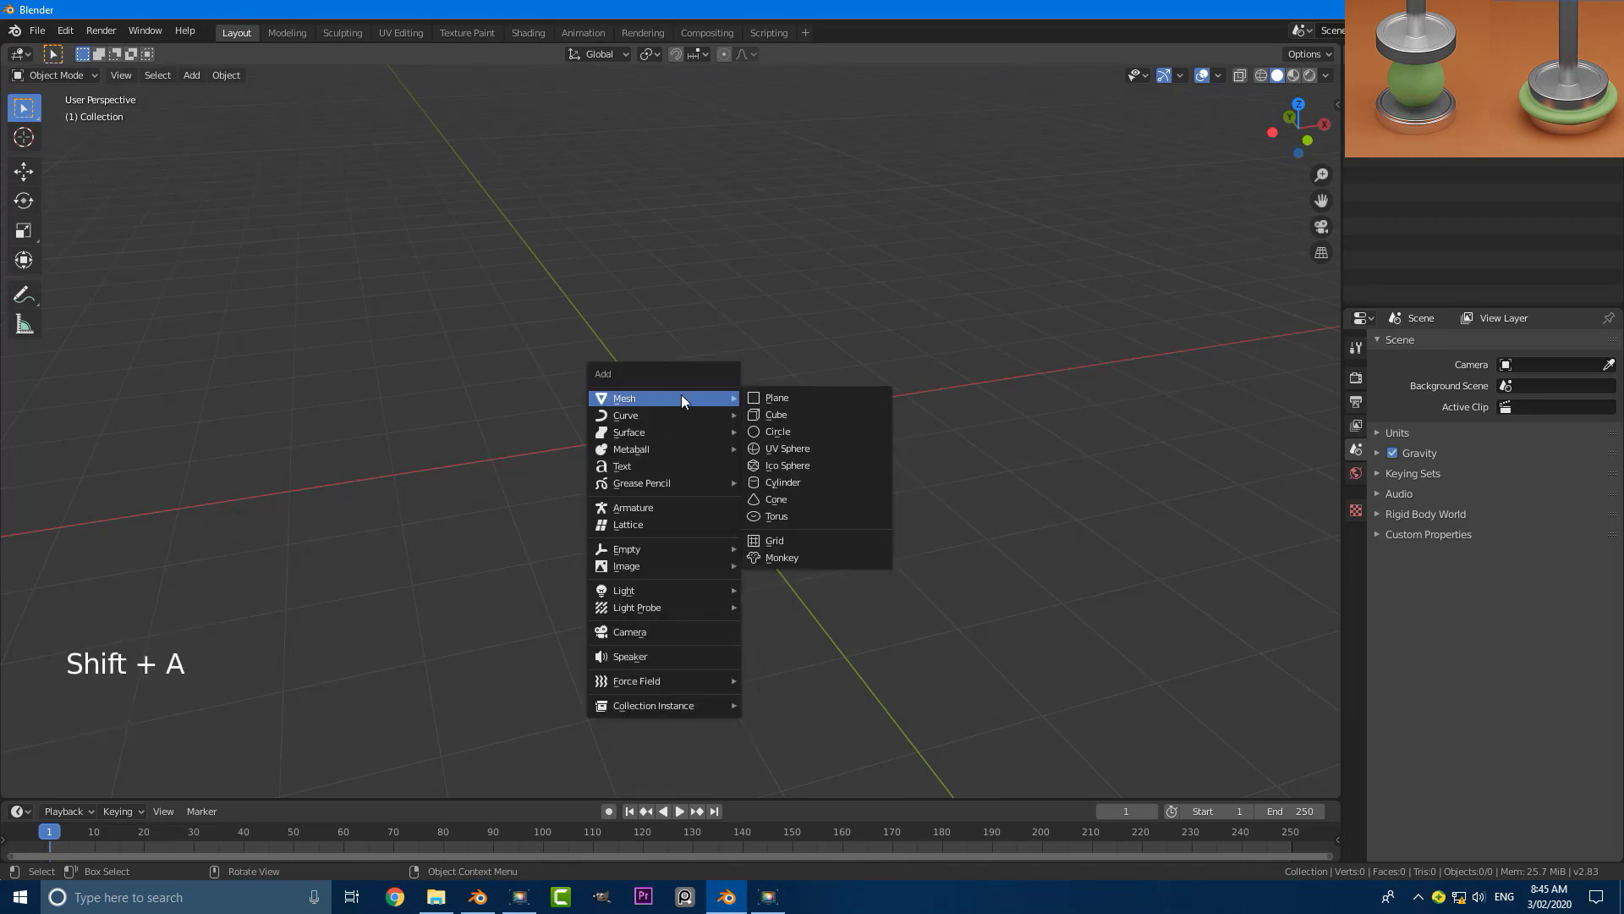
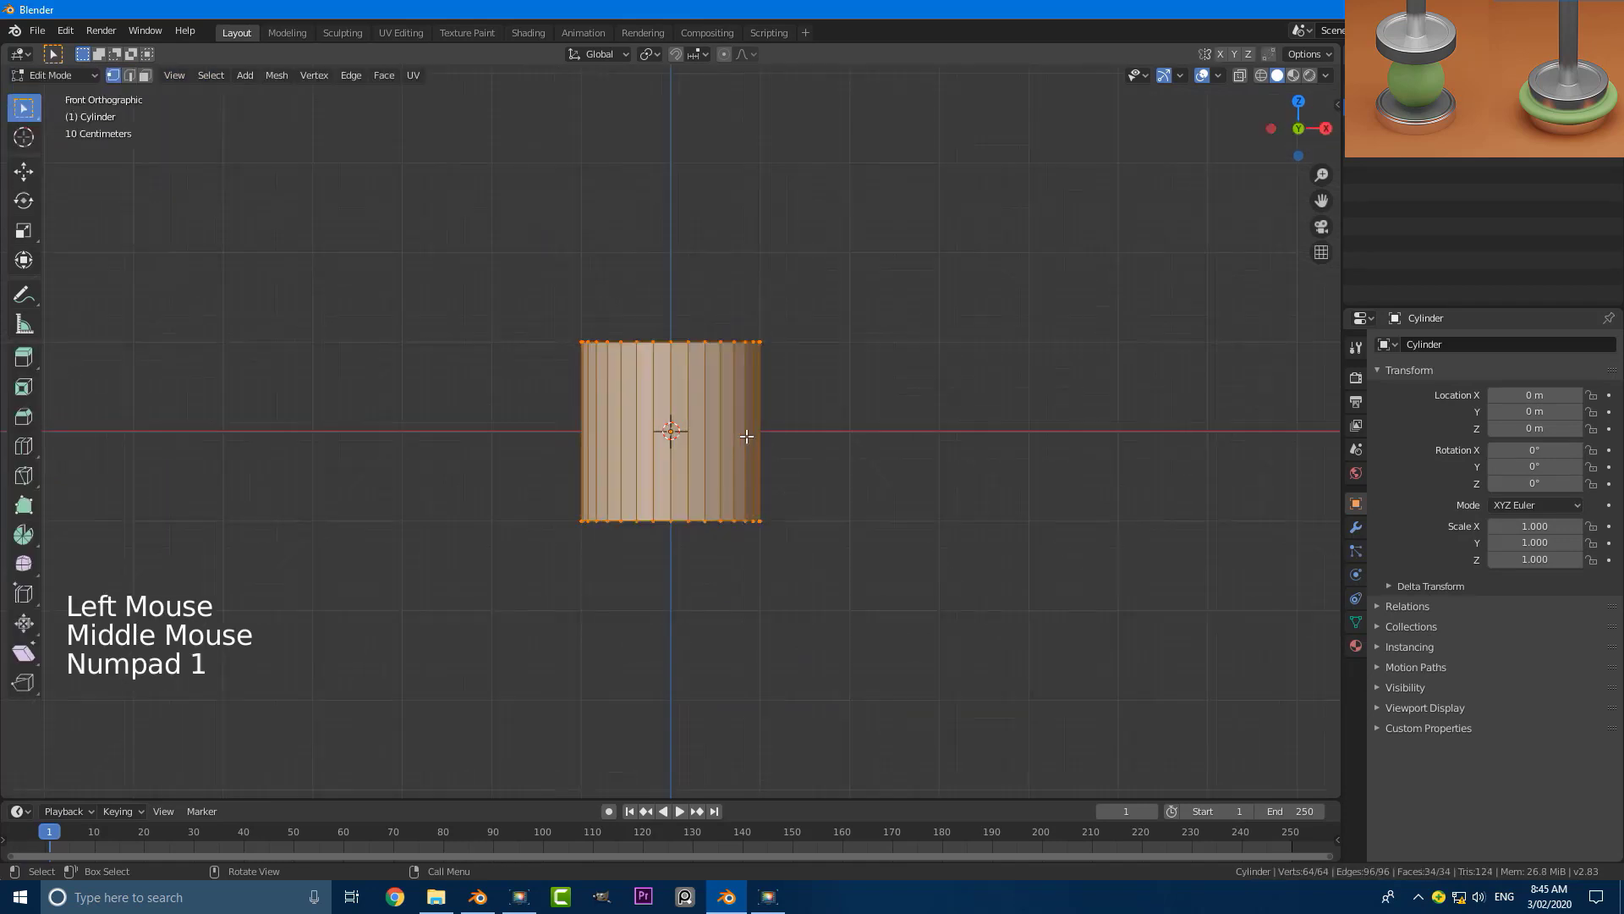
Flatten the cylinder along Z into a low disc and extrude its top face for the rod.
{"action": "scroll", "scroll_direction": "up", "scroll_amount": 3}
{"action": "key", "text": "s"}
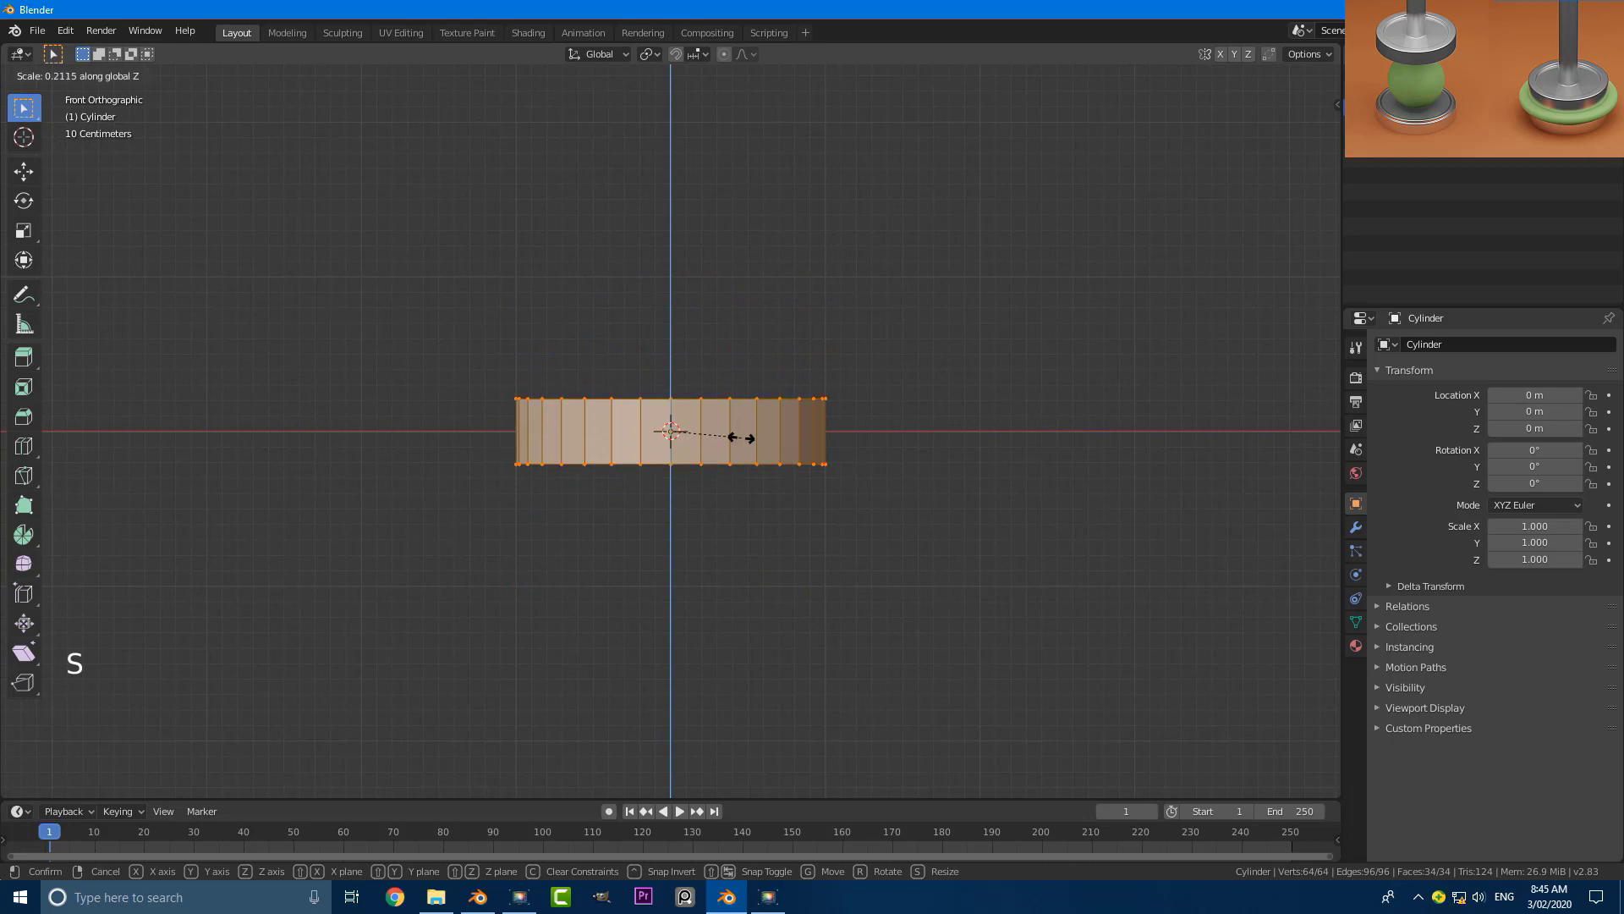
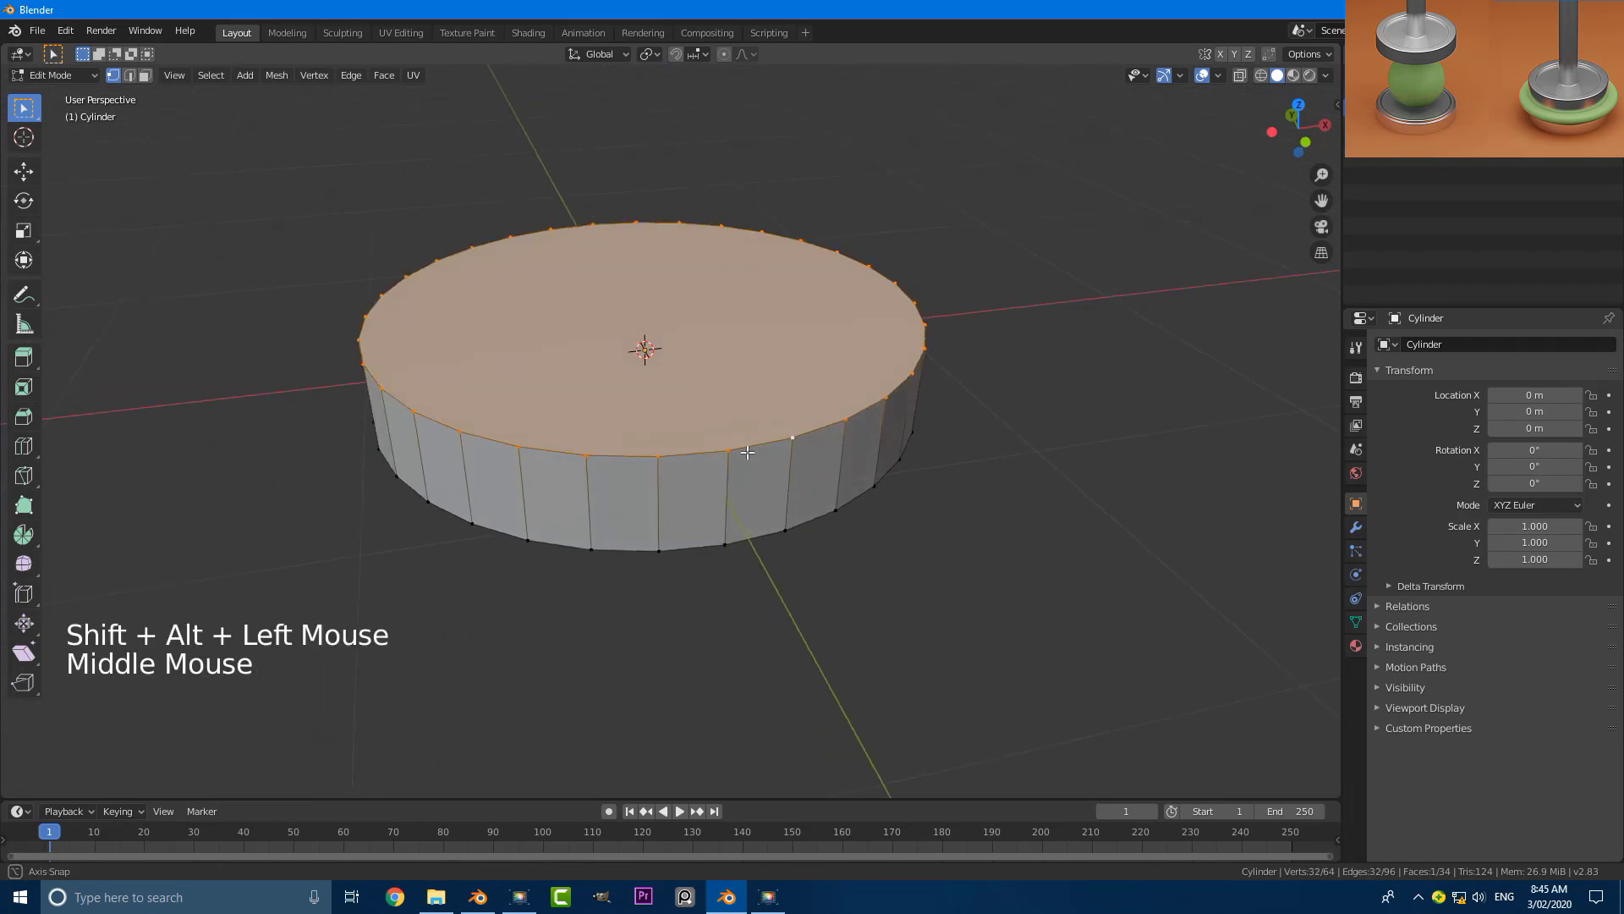
{"action": "key", "text": "e"}
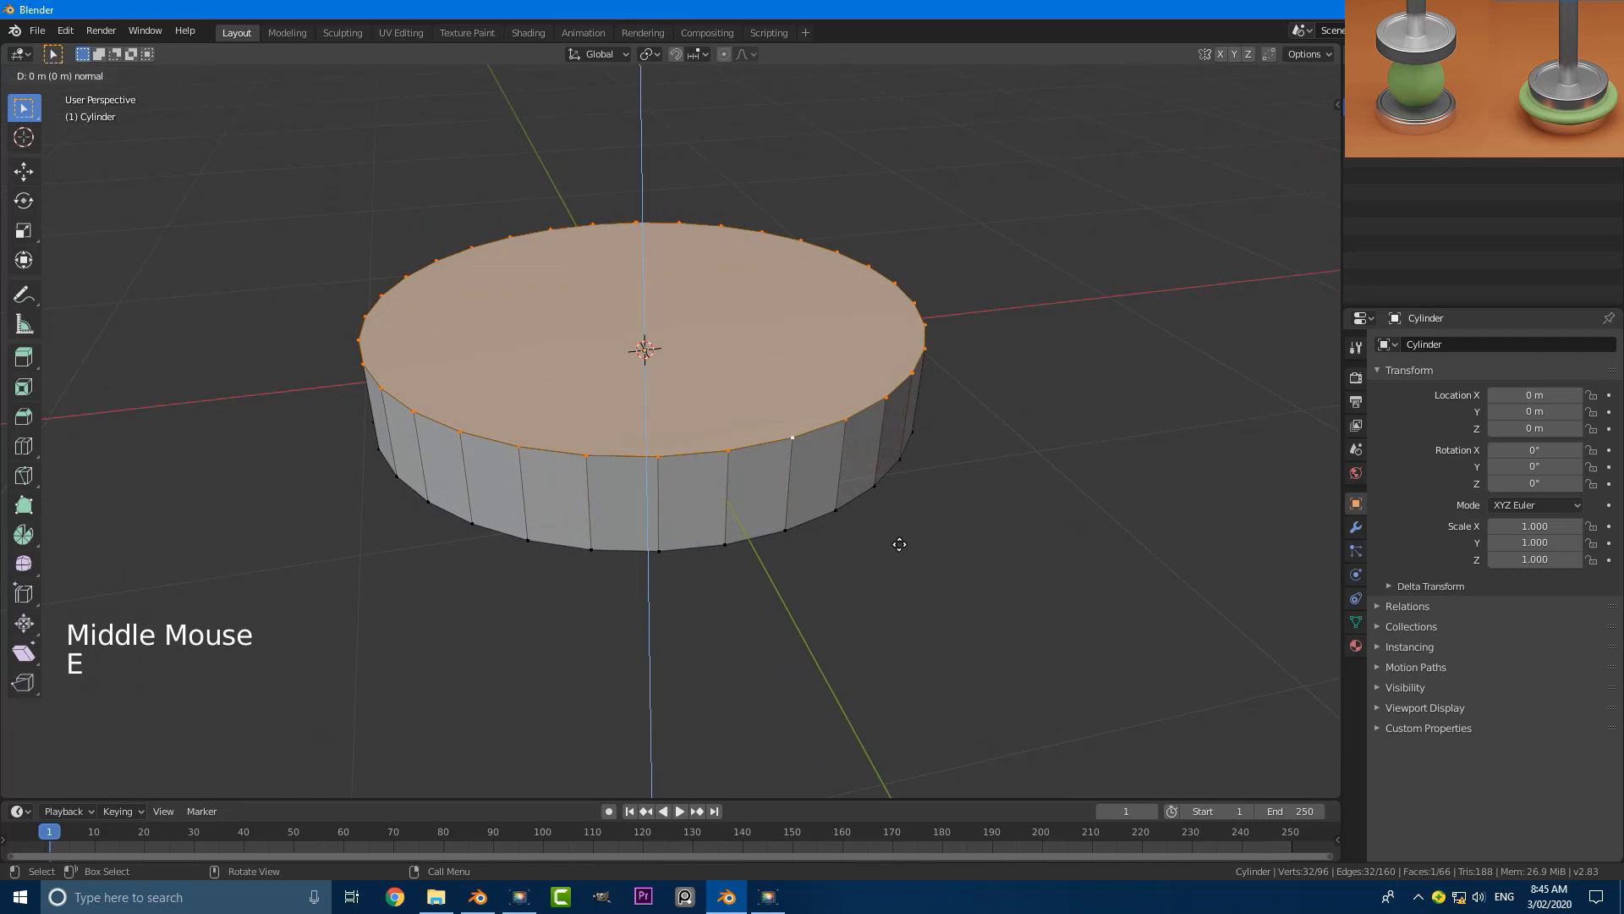
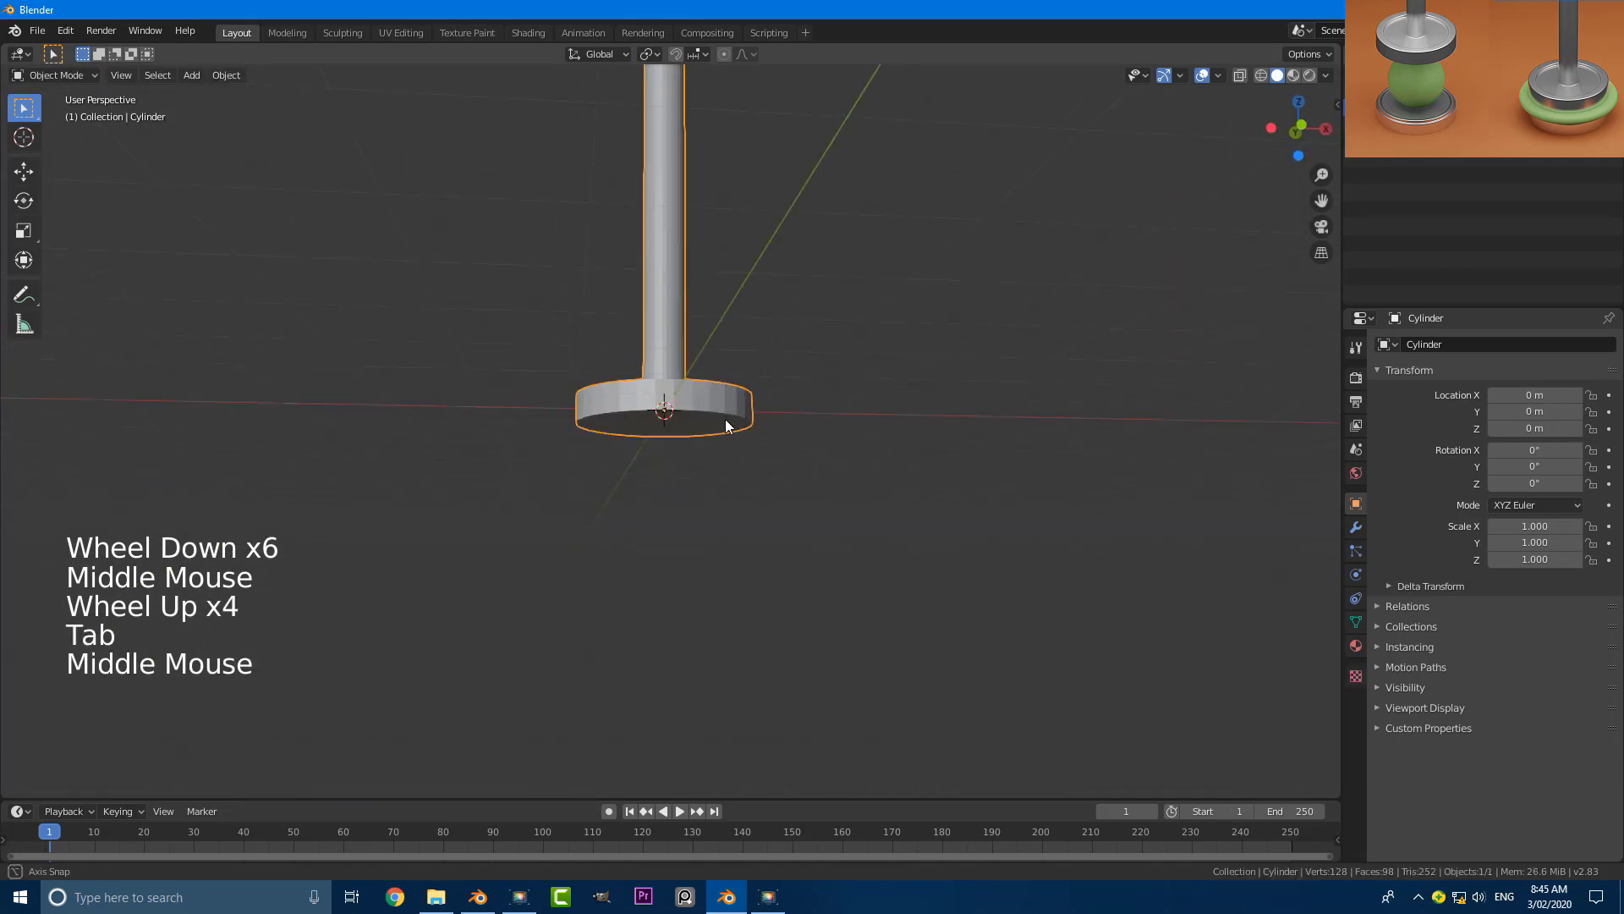
In front view, lift the rod-and-disc stand about 2.19 m along Z above the ground.
{"action": "key", "text": "KP_1"}
{"action": "scroll", "scroll_direction": "down", "scroll_amount": 3}
{"action": "middle_click", "coordinate": [747, 464]}
{"action": "scroll", "scroll_direction": "up", "scroll_amount": 3}
{"action": "key", "text": "g"}
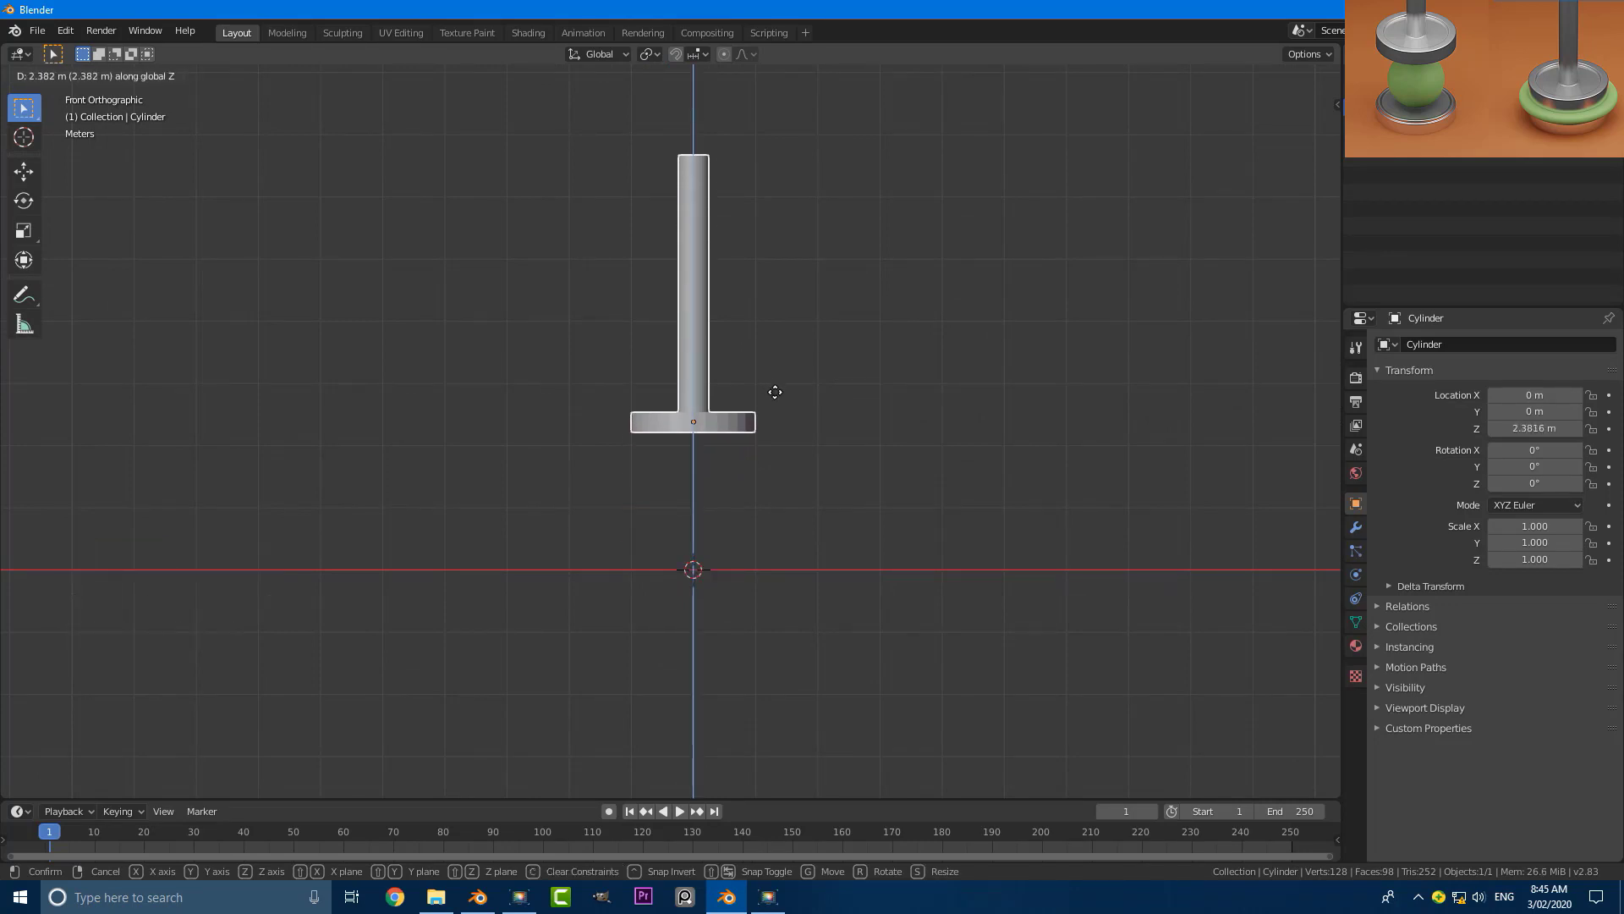
{"action": "middle_click", "coordinate": [749, 433]}
{"action": "scroll", "scroll_direction": "up", "scroll_amount": 3}
Enter Edit Mode on the stand and select the disc's bottom face for the floor-level copy.
{"action": "key", "text": "KP_1"}
{"action": "key", "text": "Tab"}
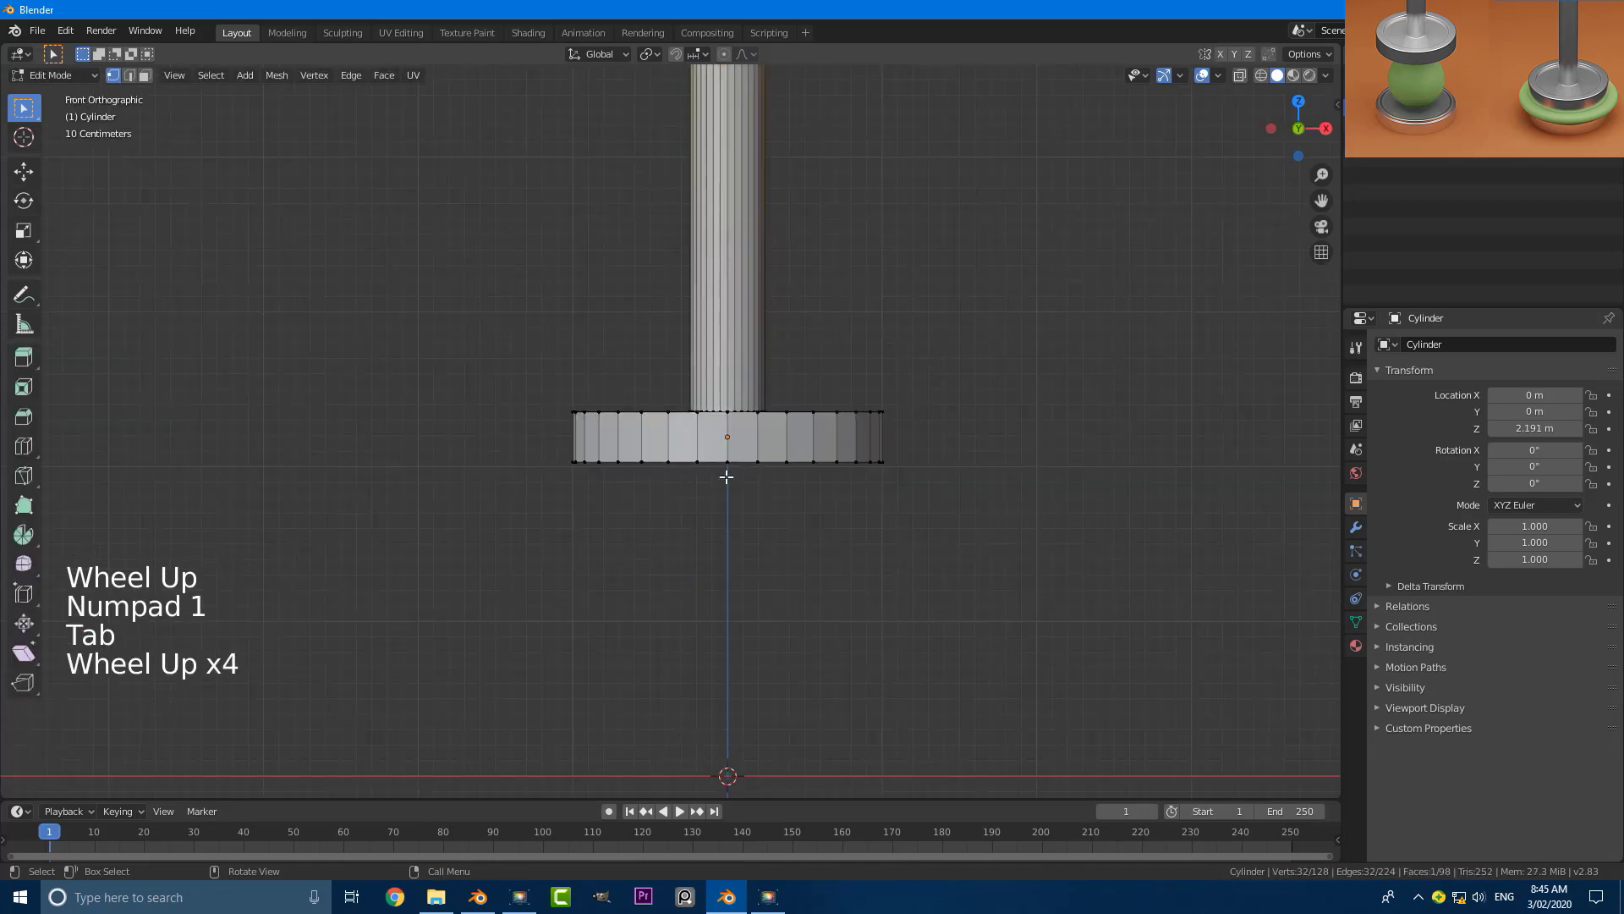
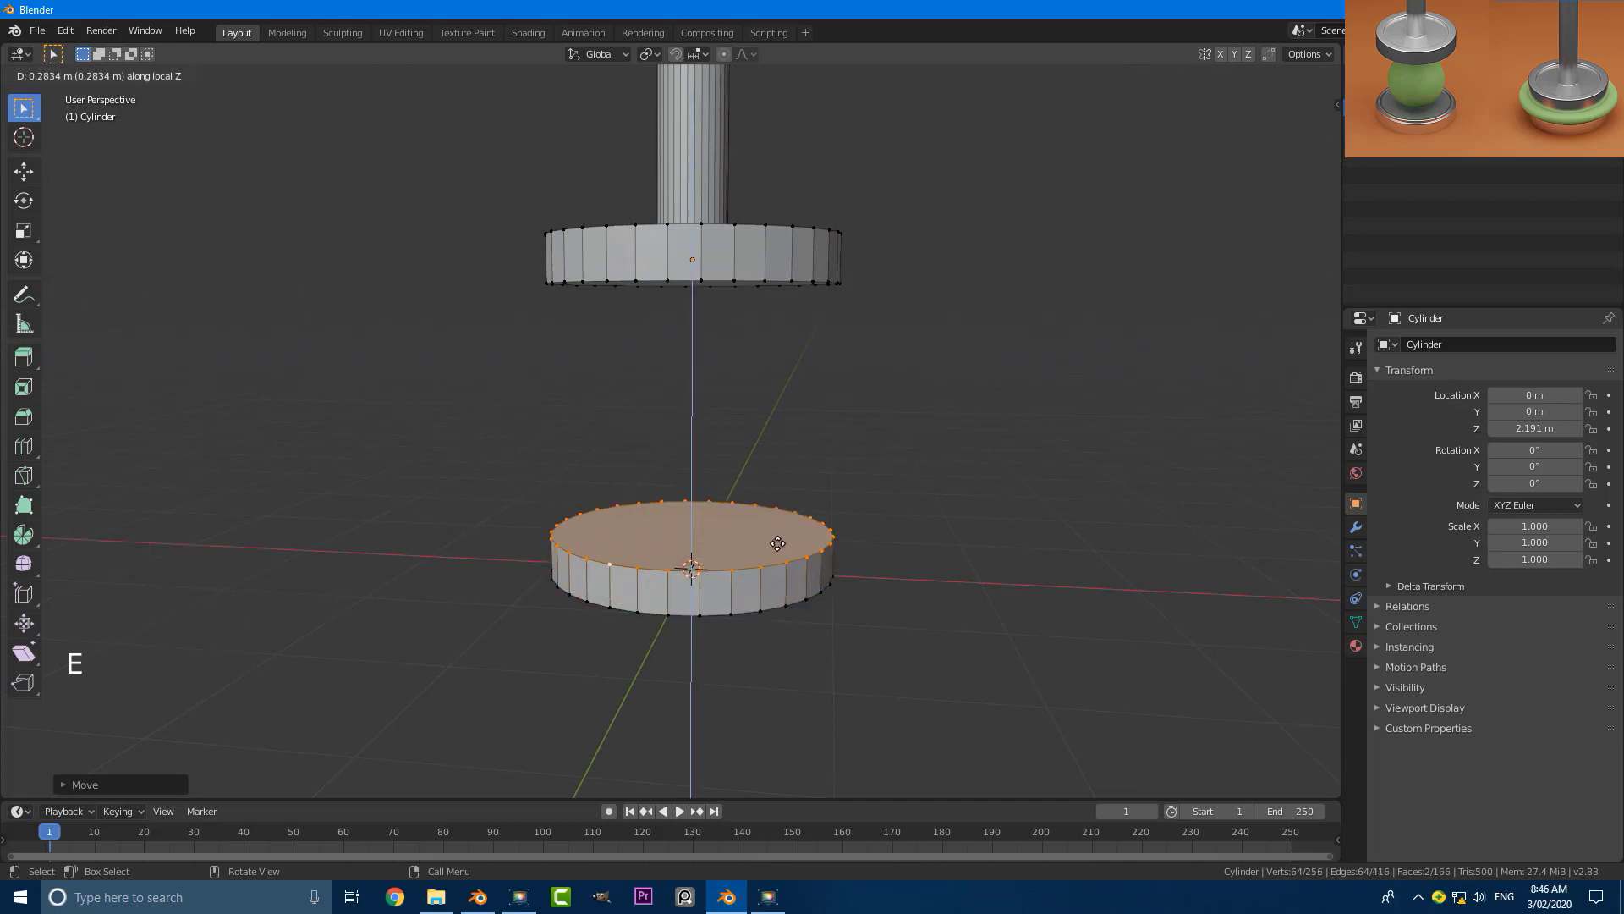
In front view, extrude the lower disc upward and adjust its thickness.
{"action": "key", "text": "KP_1"}
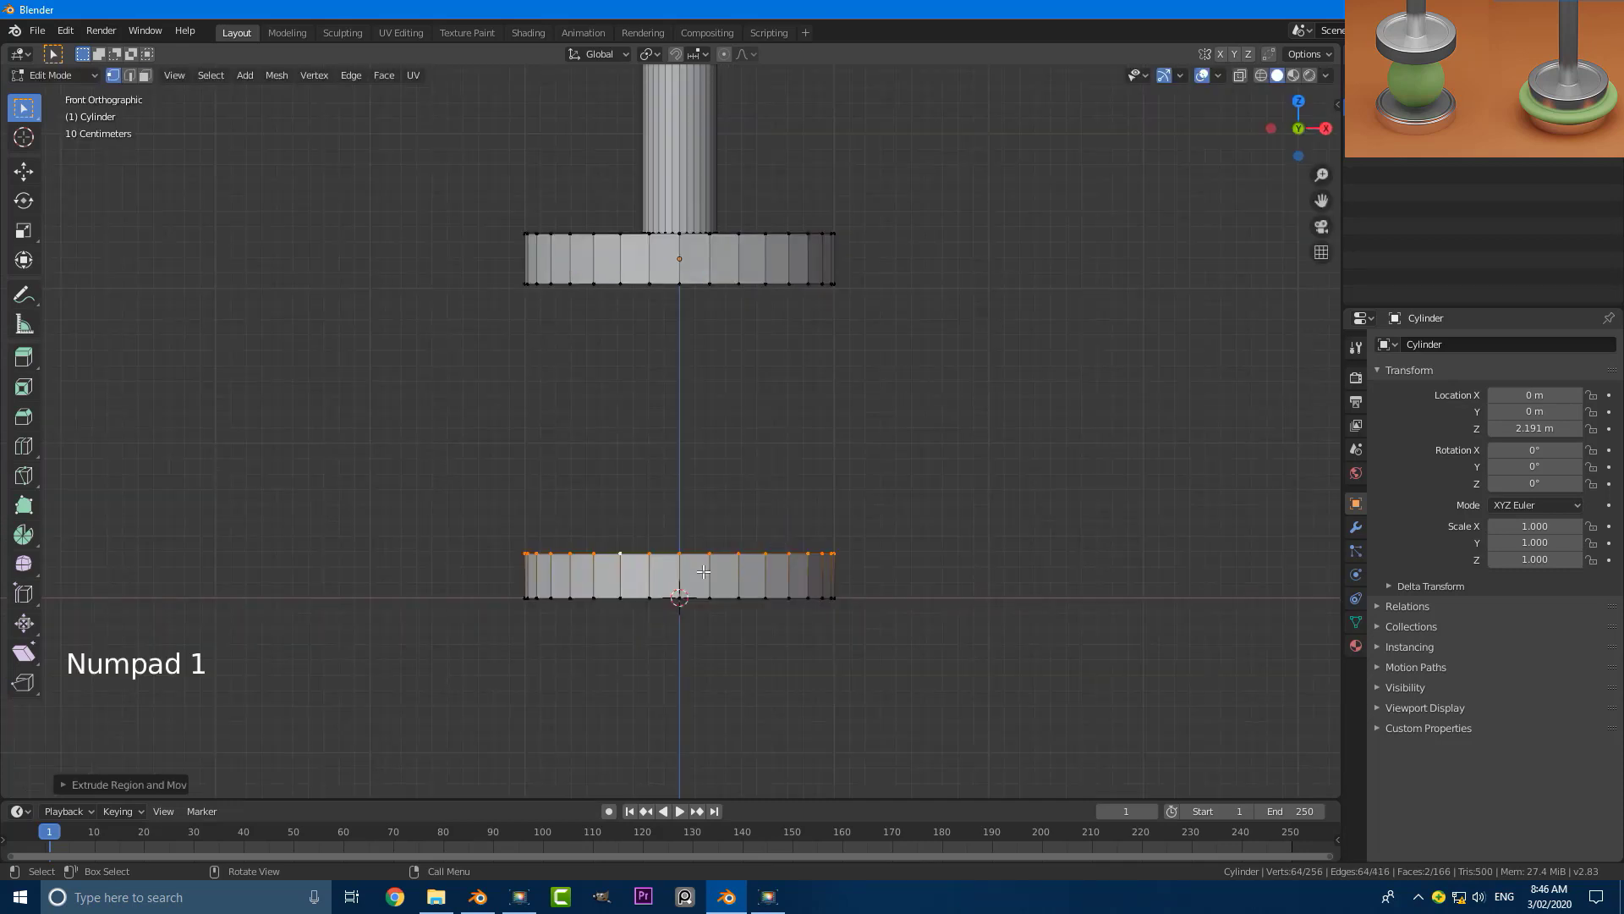
{"action": "scroll", "scroll_direction": "up", "scroll_amount": 3}
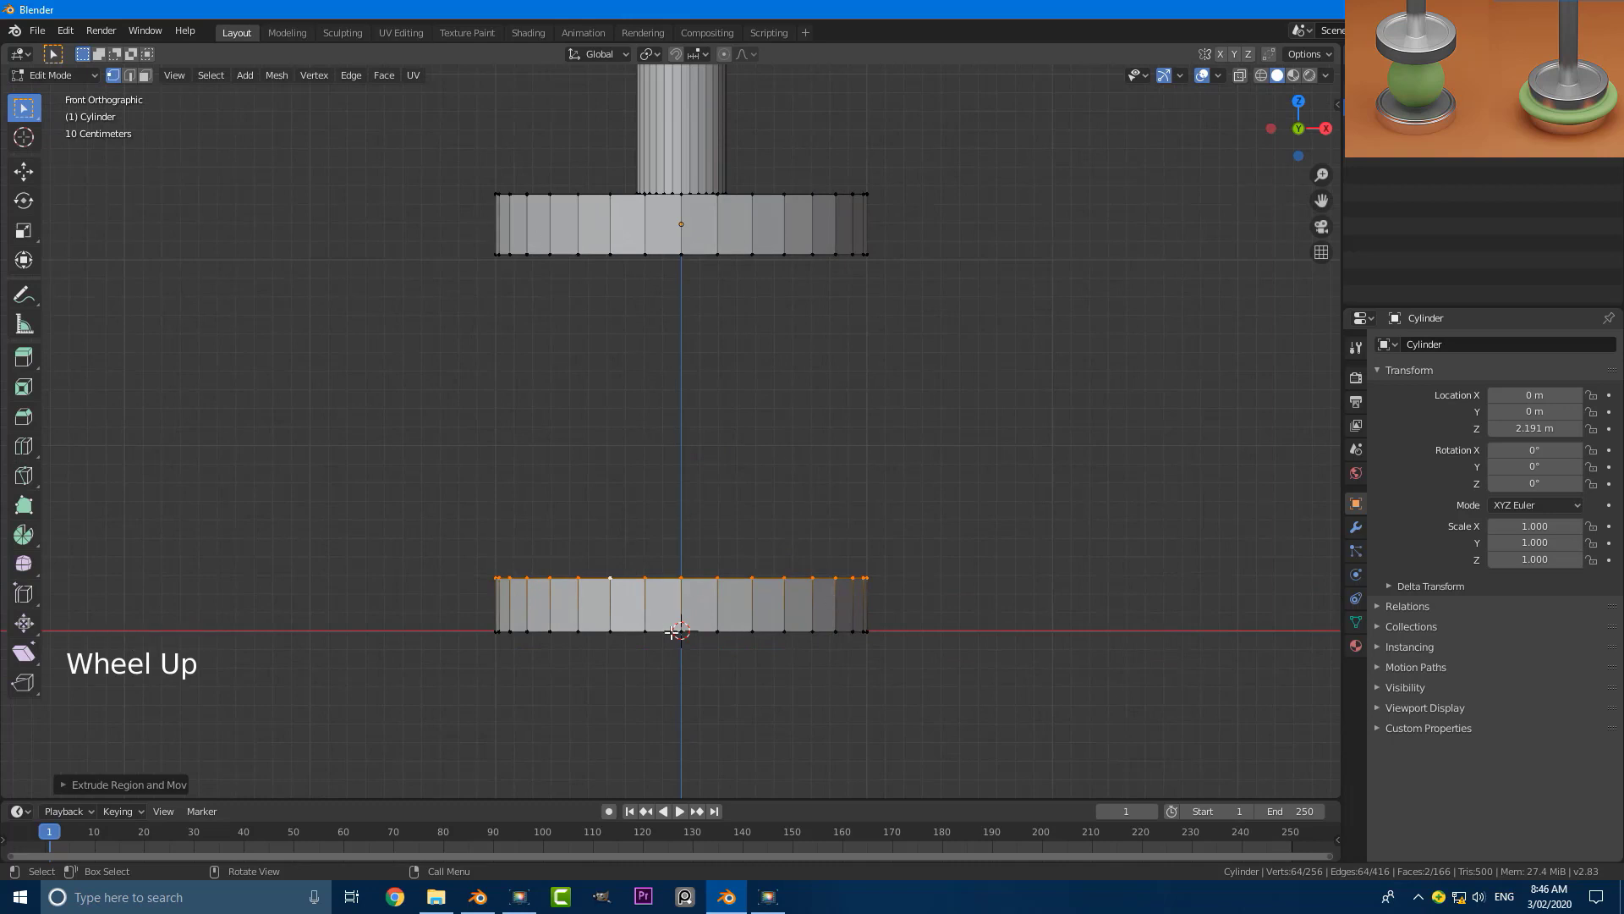
{"action": "key", "text": "g"}
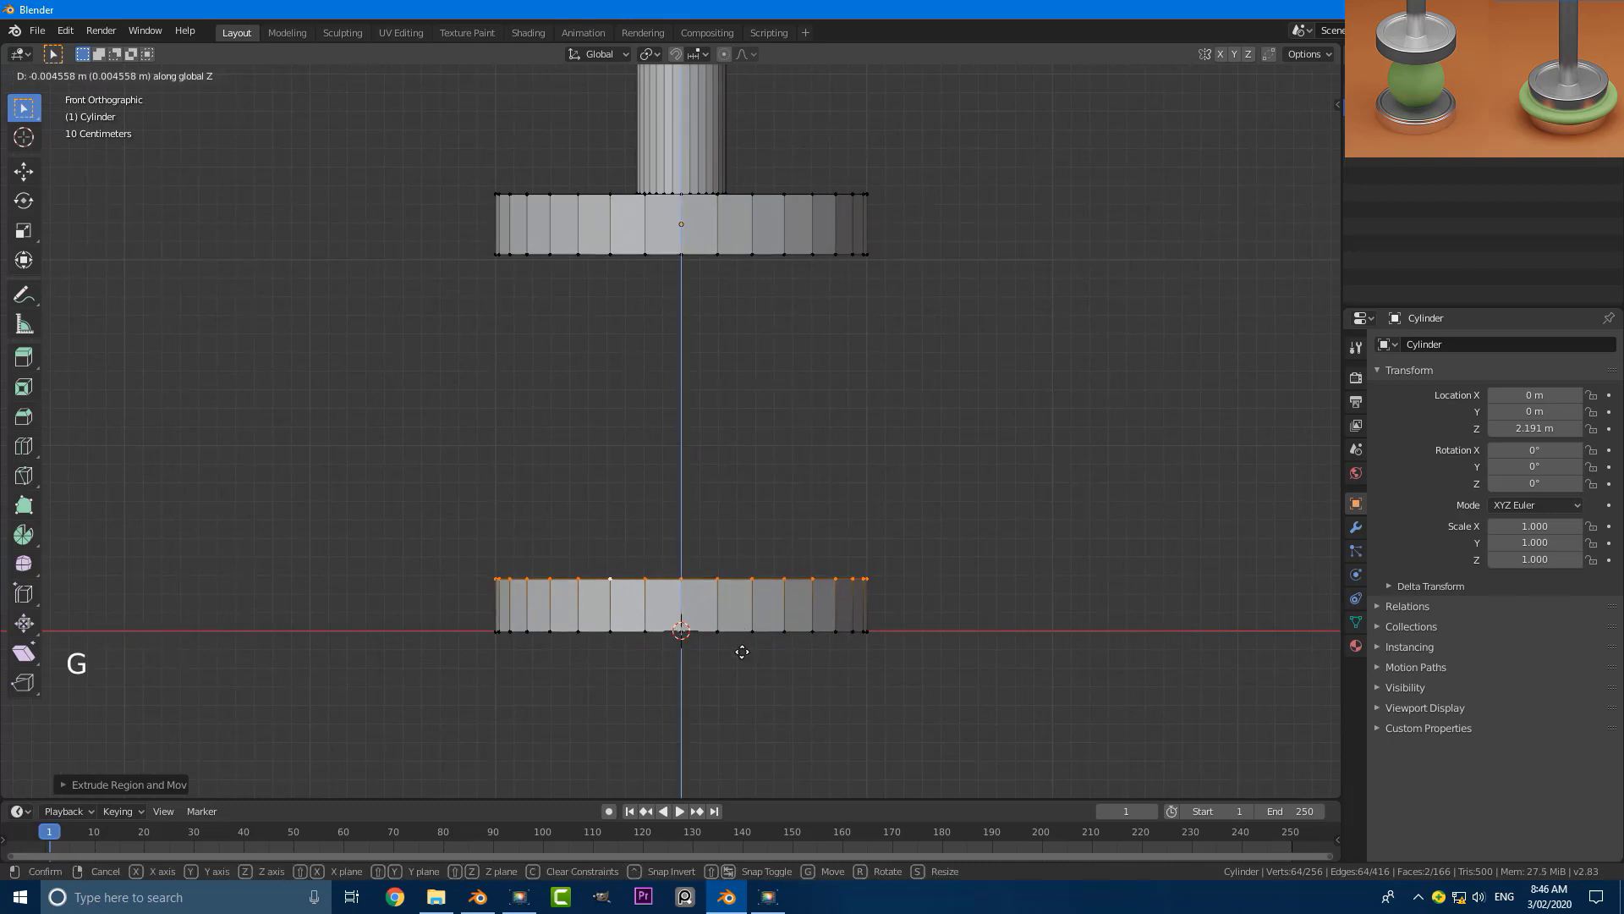
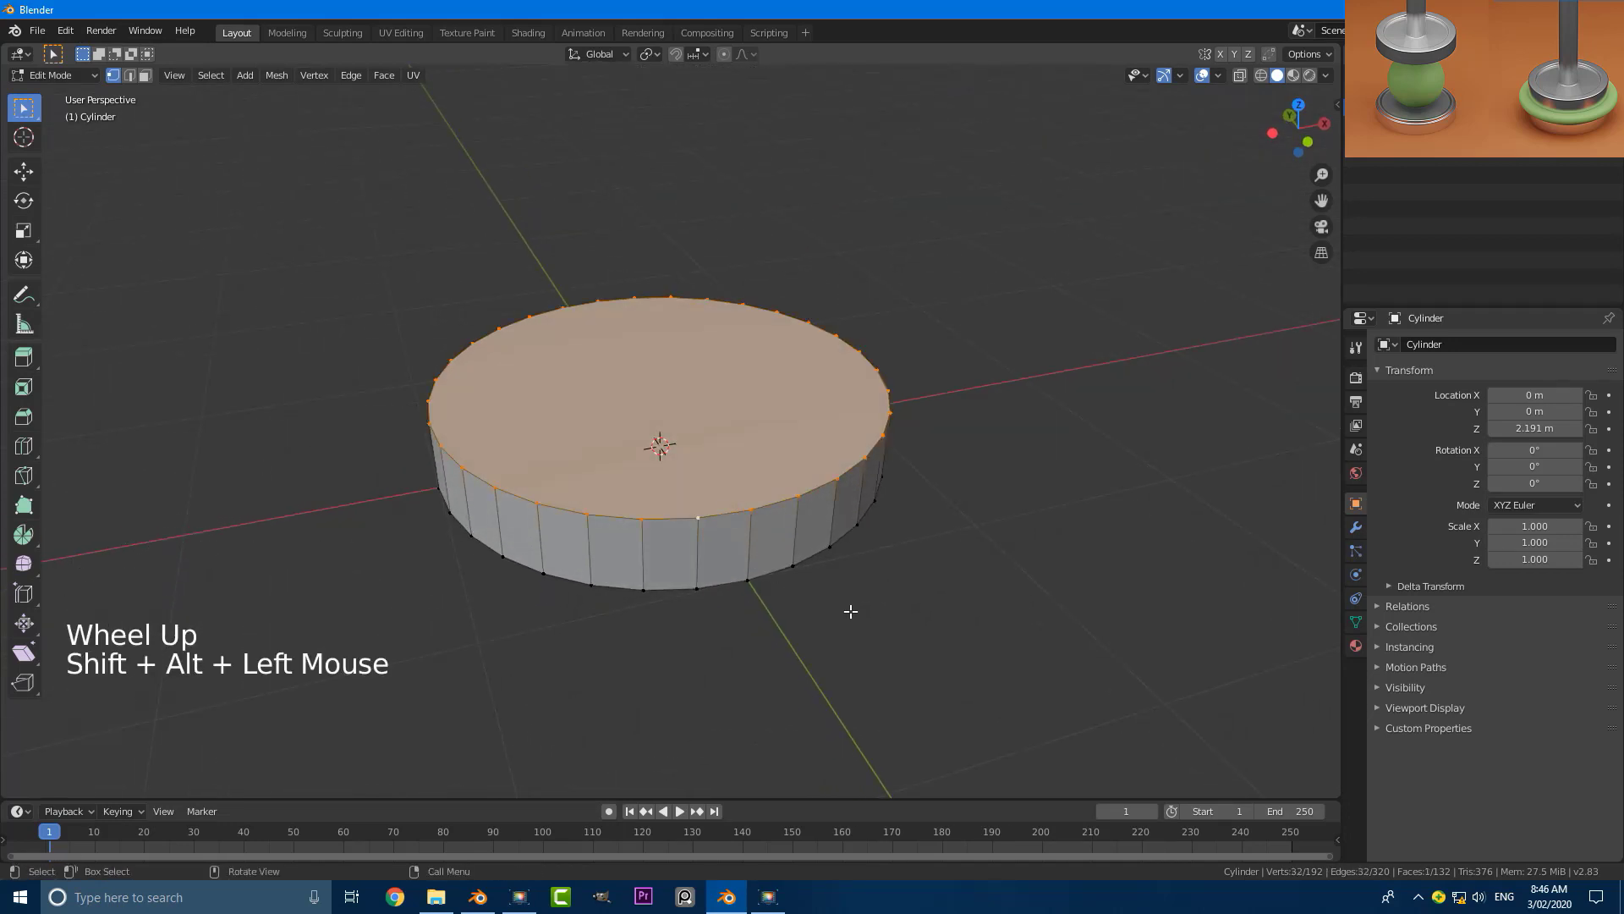
Inset and extrude the lower disc's top twice, pushing the inner face down to leave a raised rim.
{"action": "key", "text": "e"}
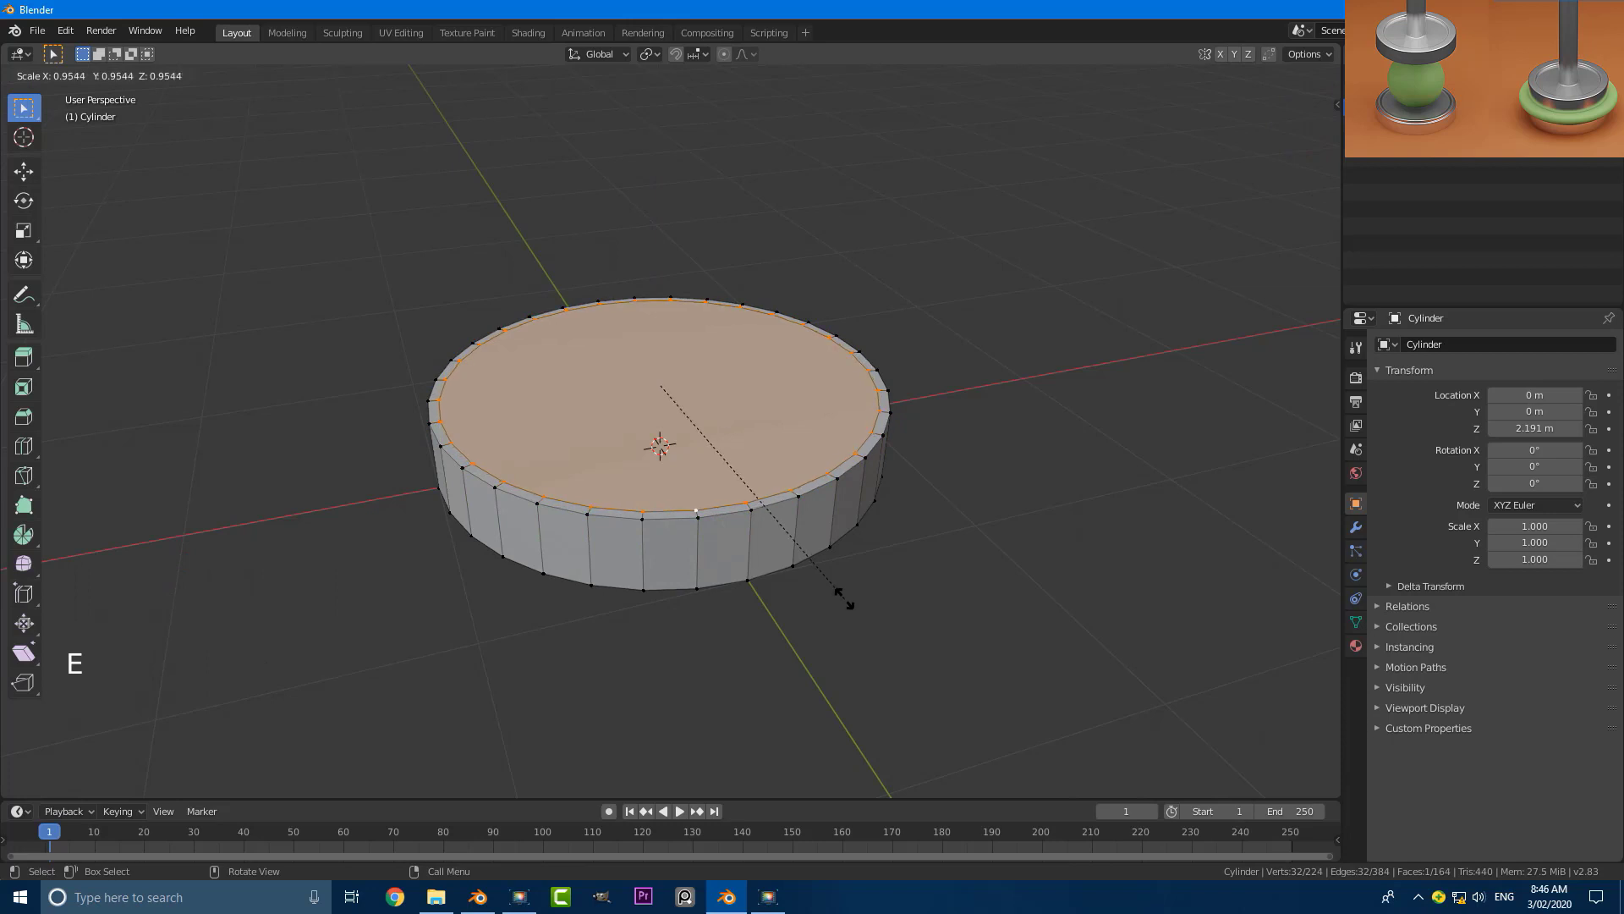
{"action": "key", "text": "e"}
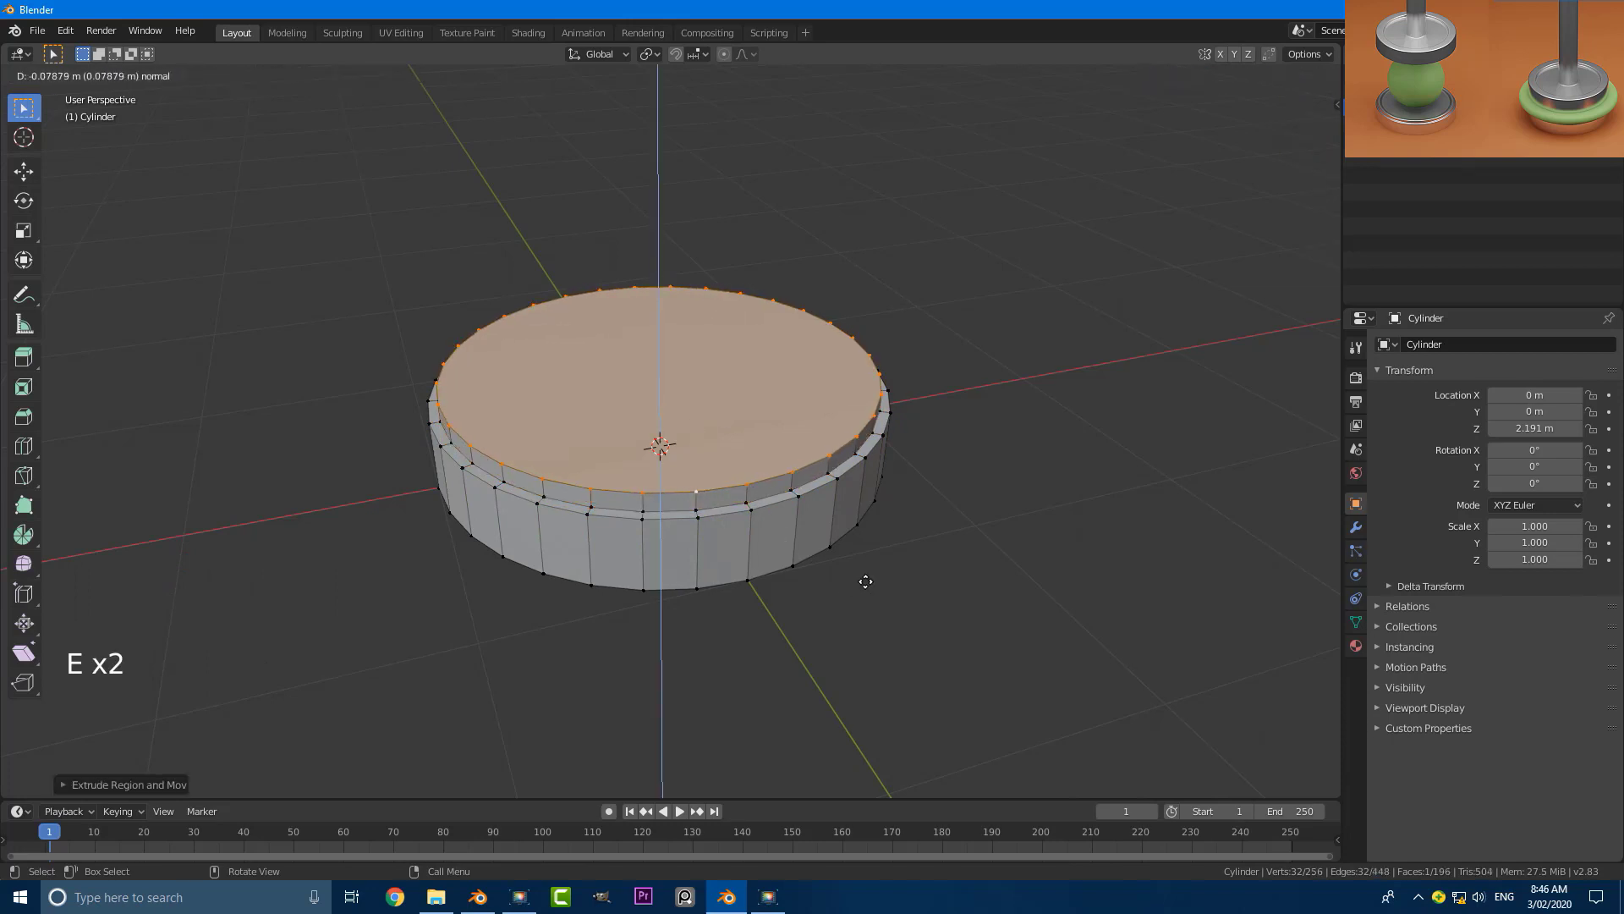
{"action": "key", "text": "e"}
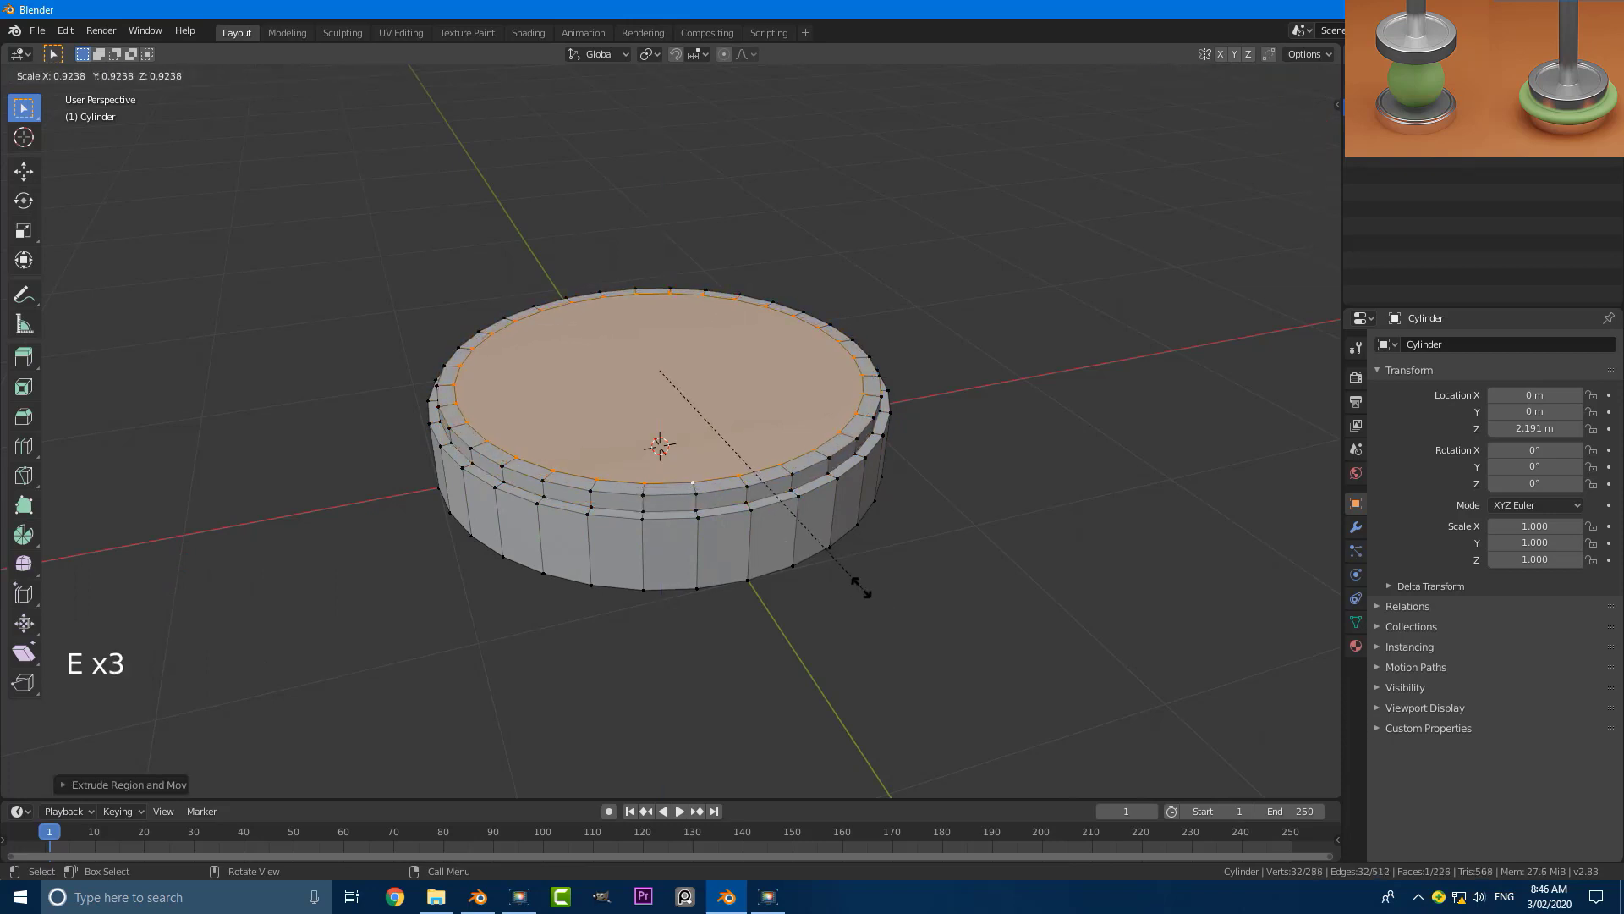
{"action": "key", "text": "e"}
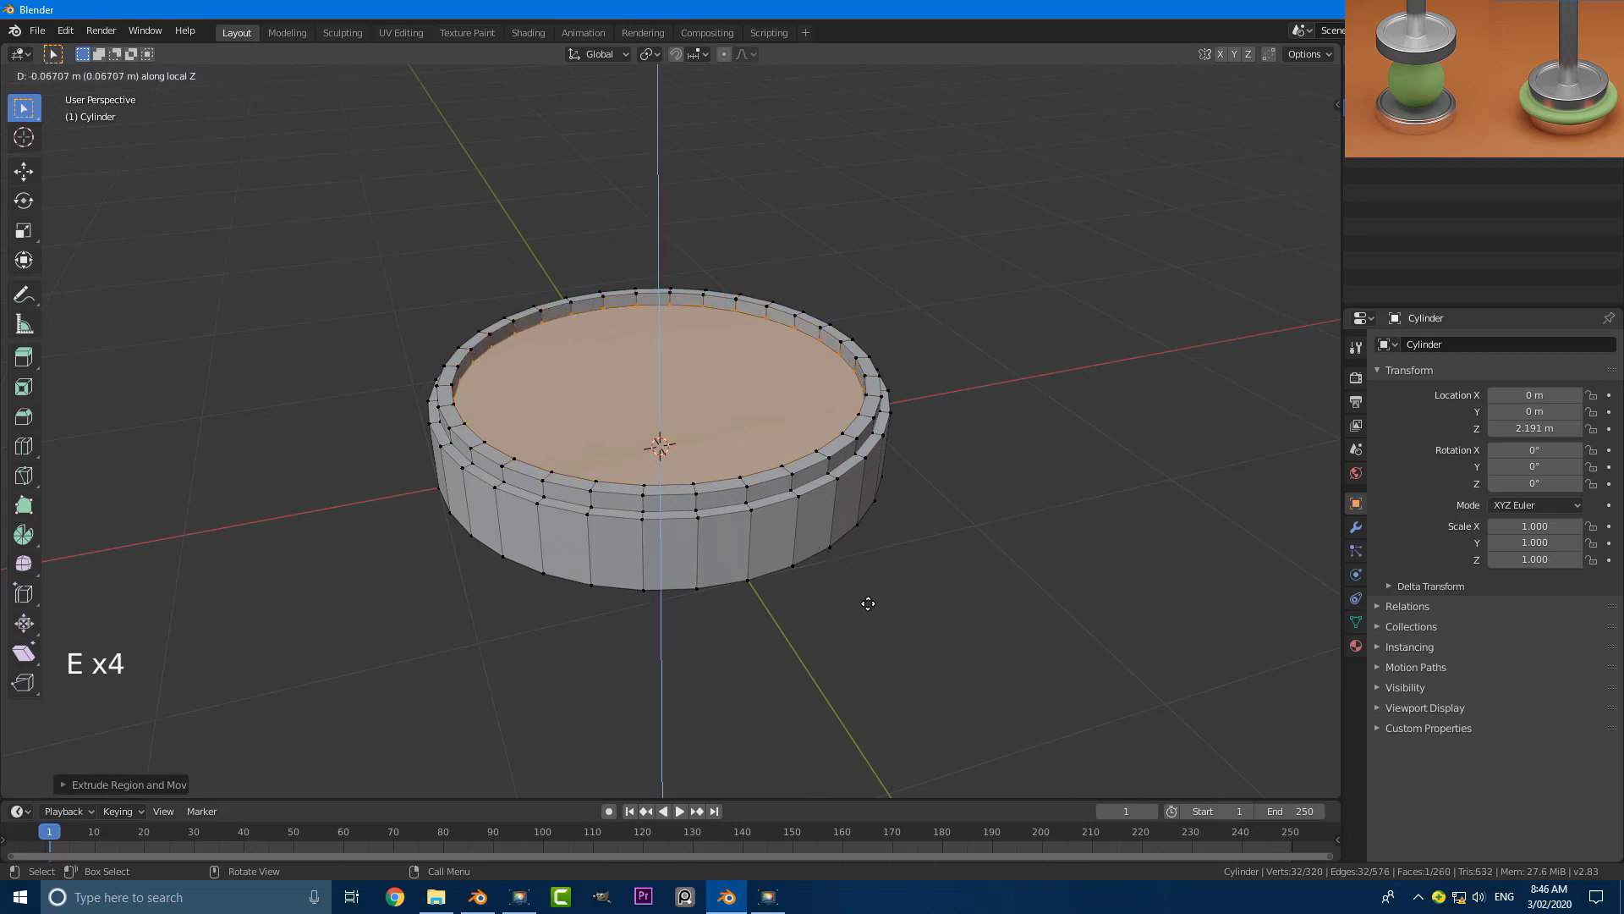
{"action": "key", "text": "s"}
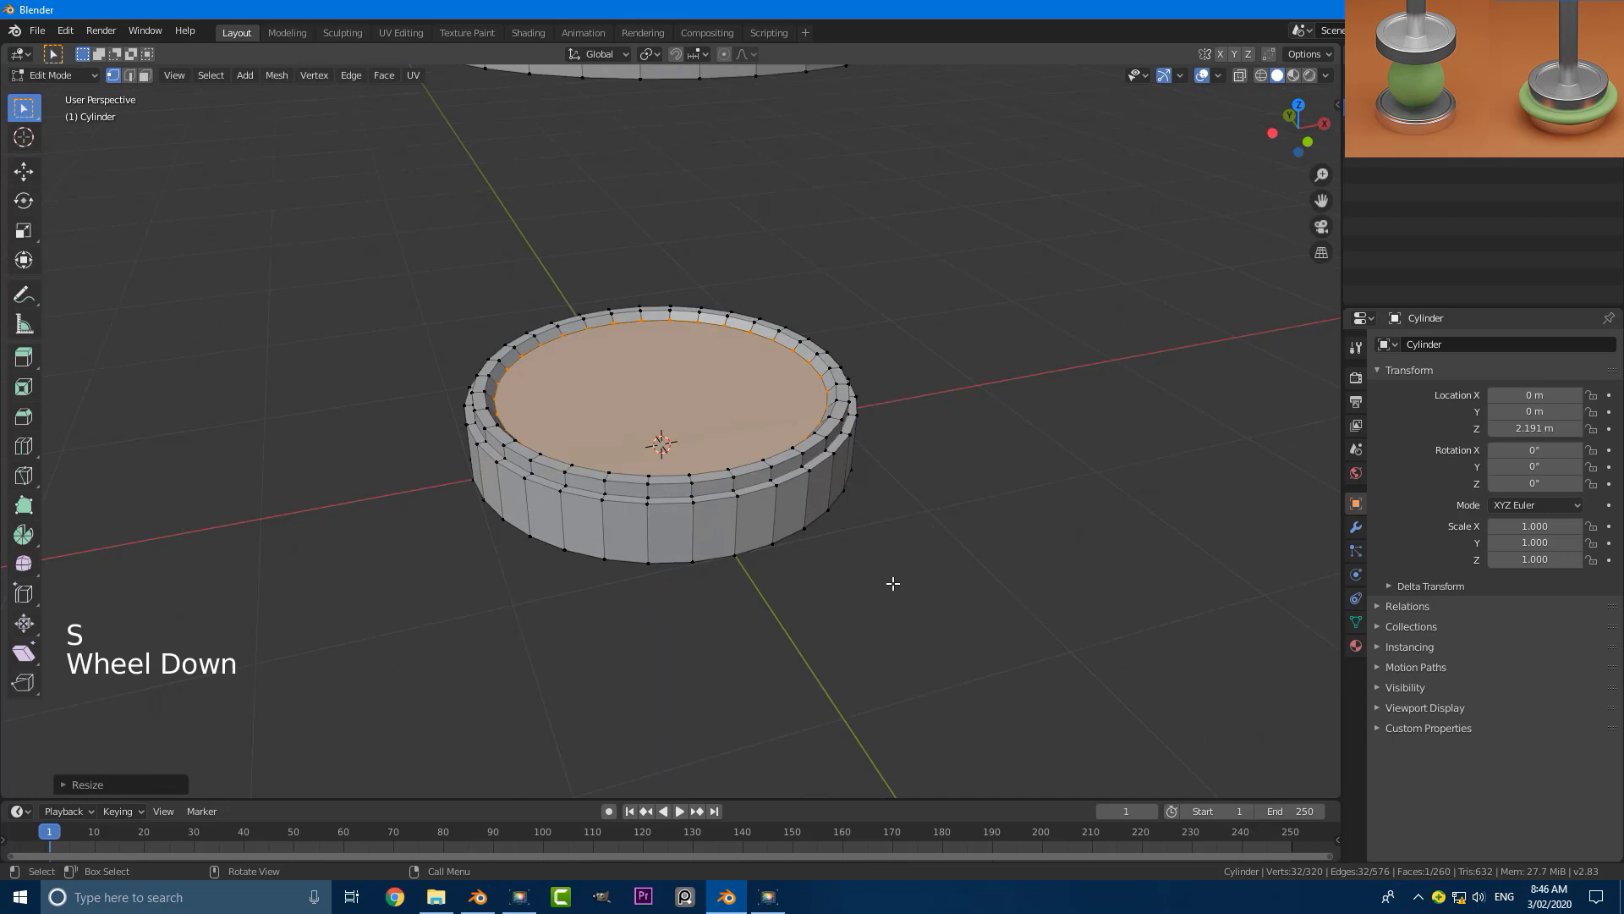
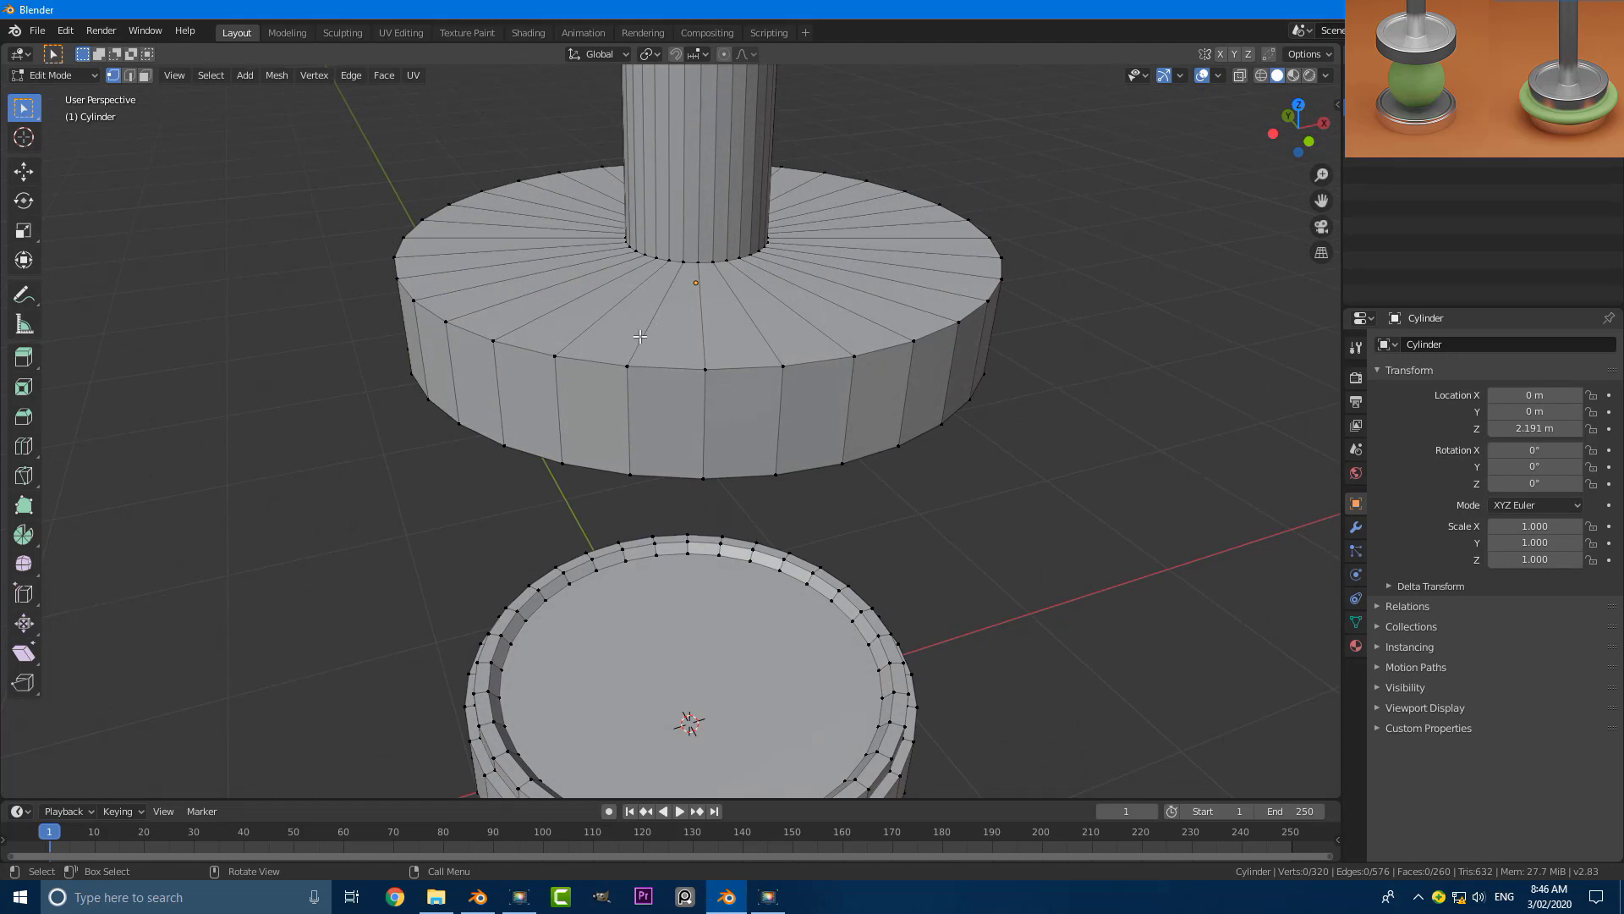
Loop-cut the upper disc's top, slide the loop outward and push the face ring down into a sunken ring.
{"action": "key", "text": "ctrl+r"}
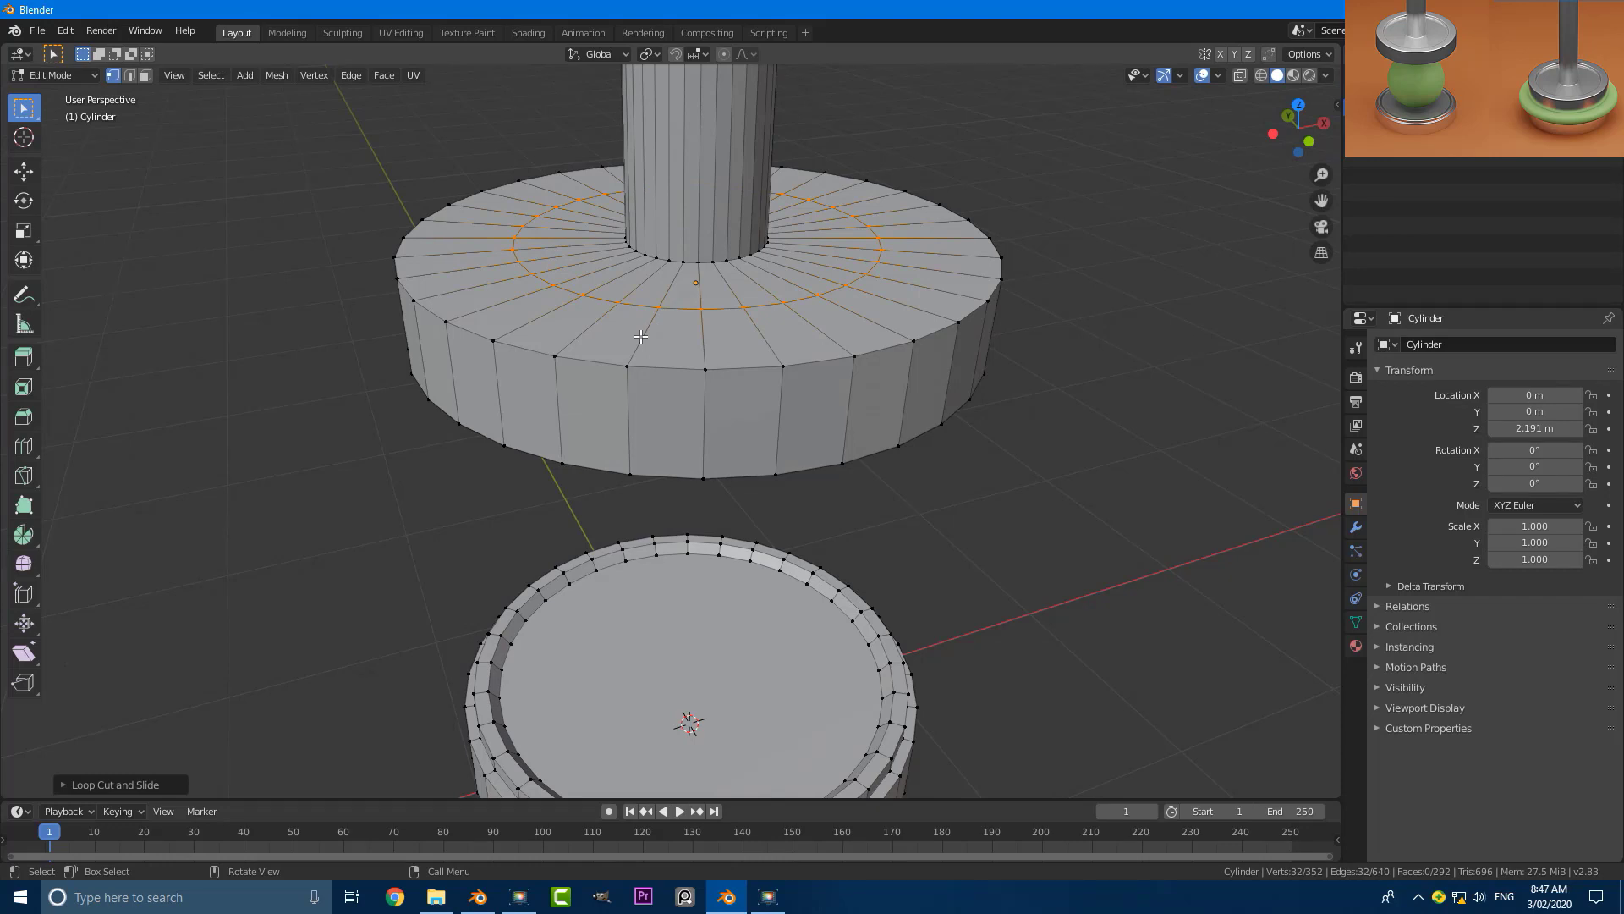
{"action": "key", "text": "g"}
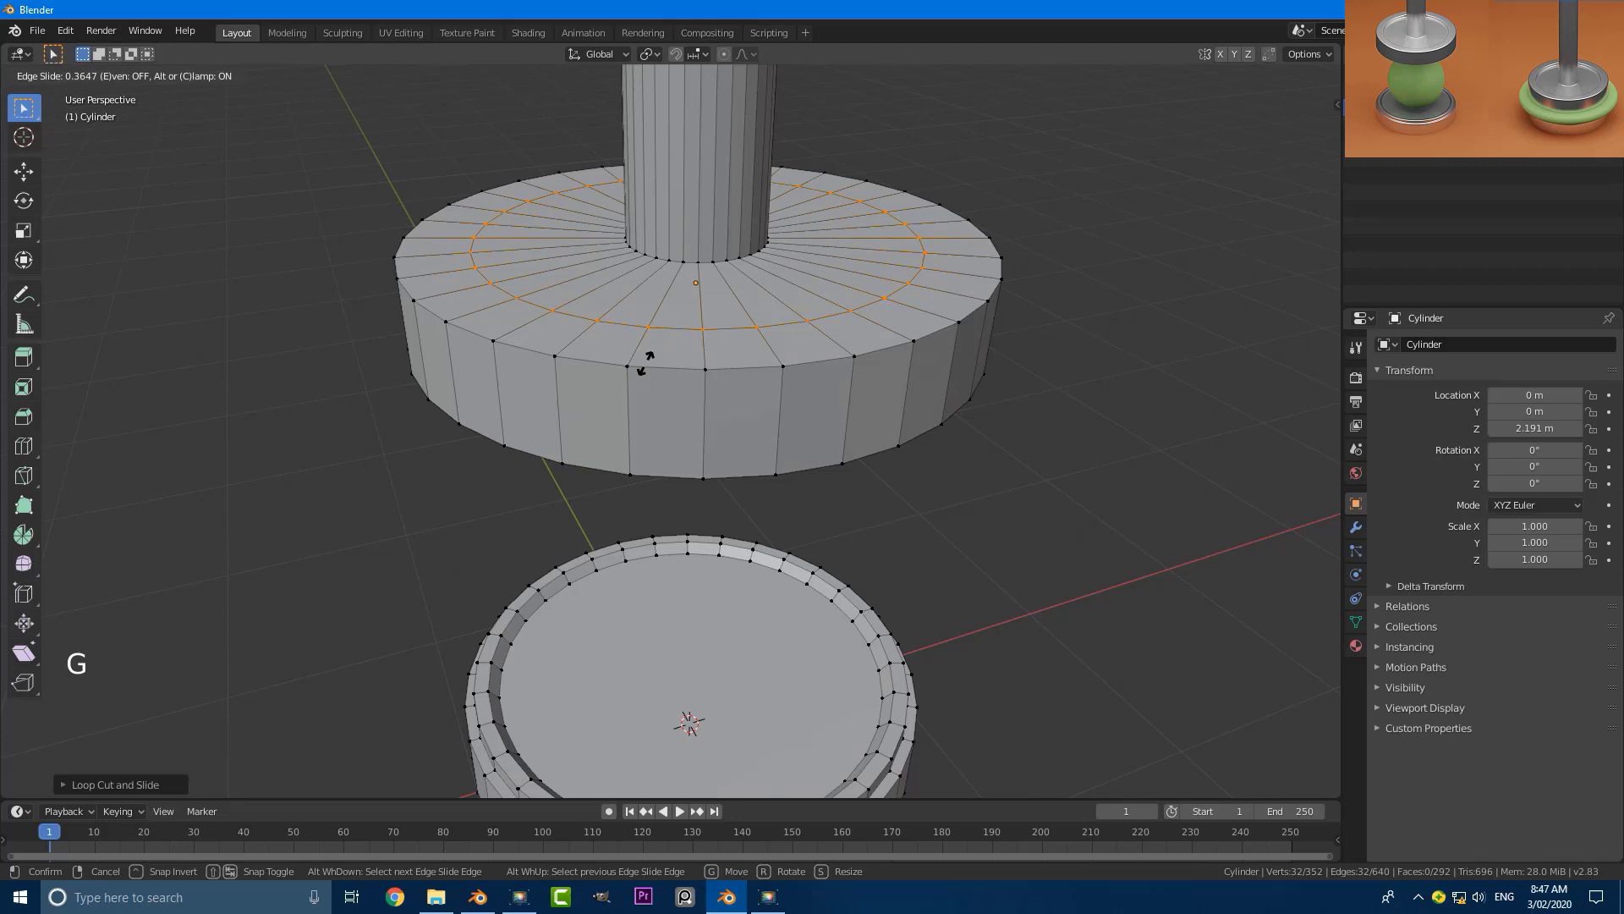
{"action": "left_click", "coordinate": [151, 83]}
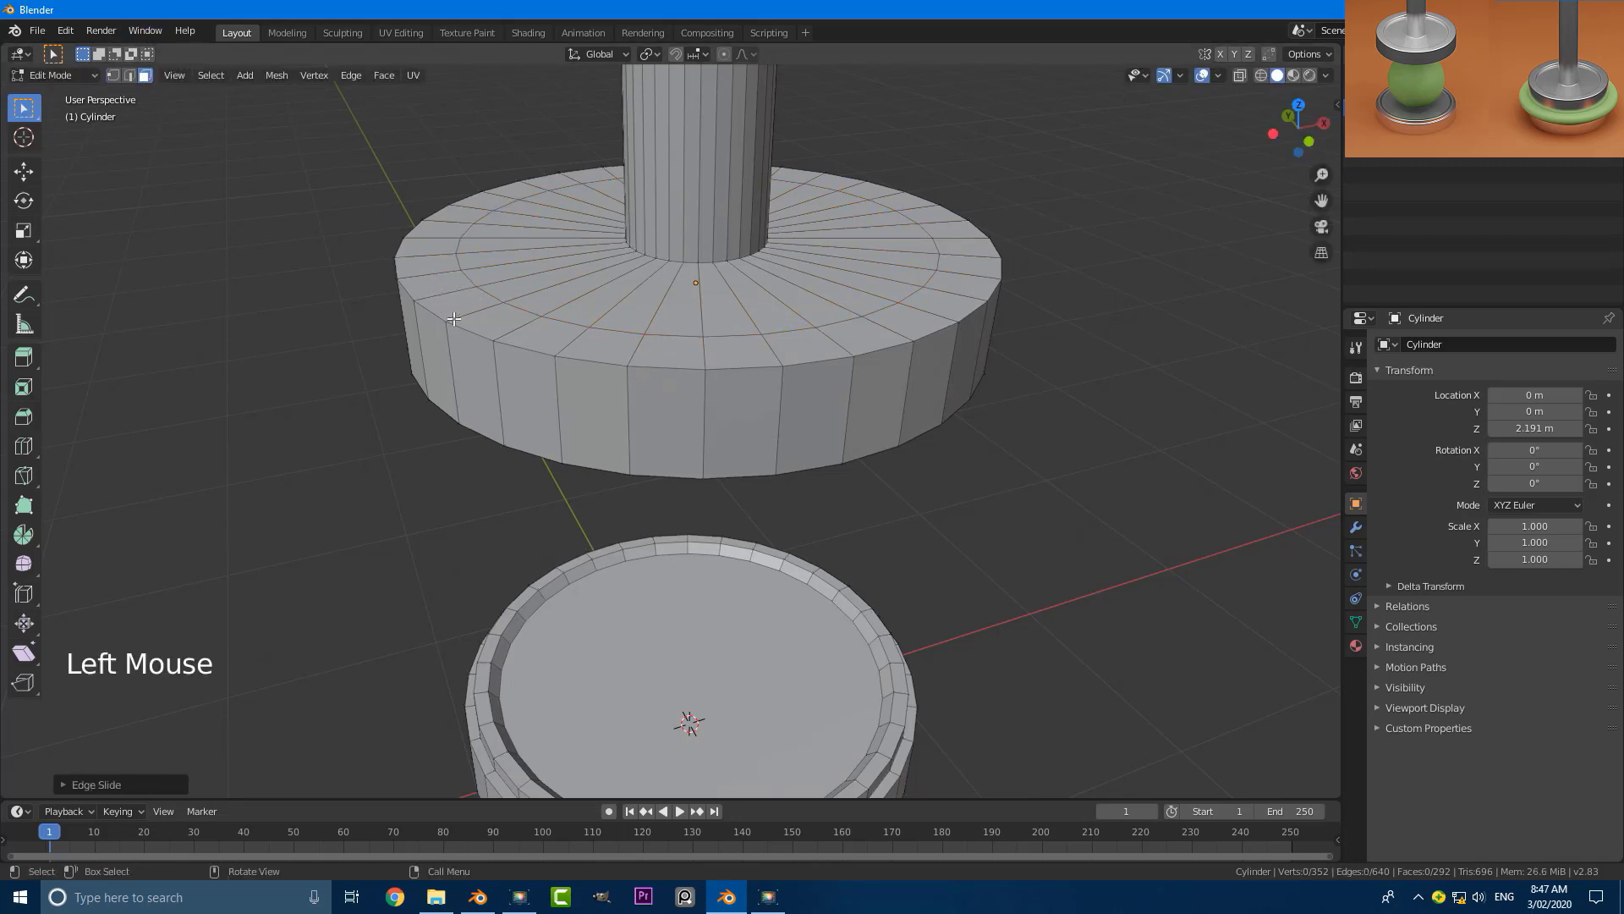
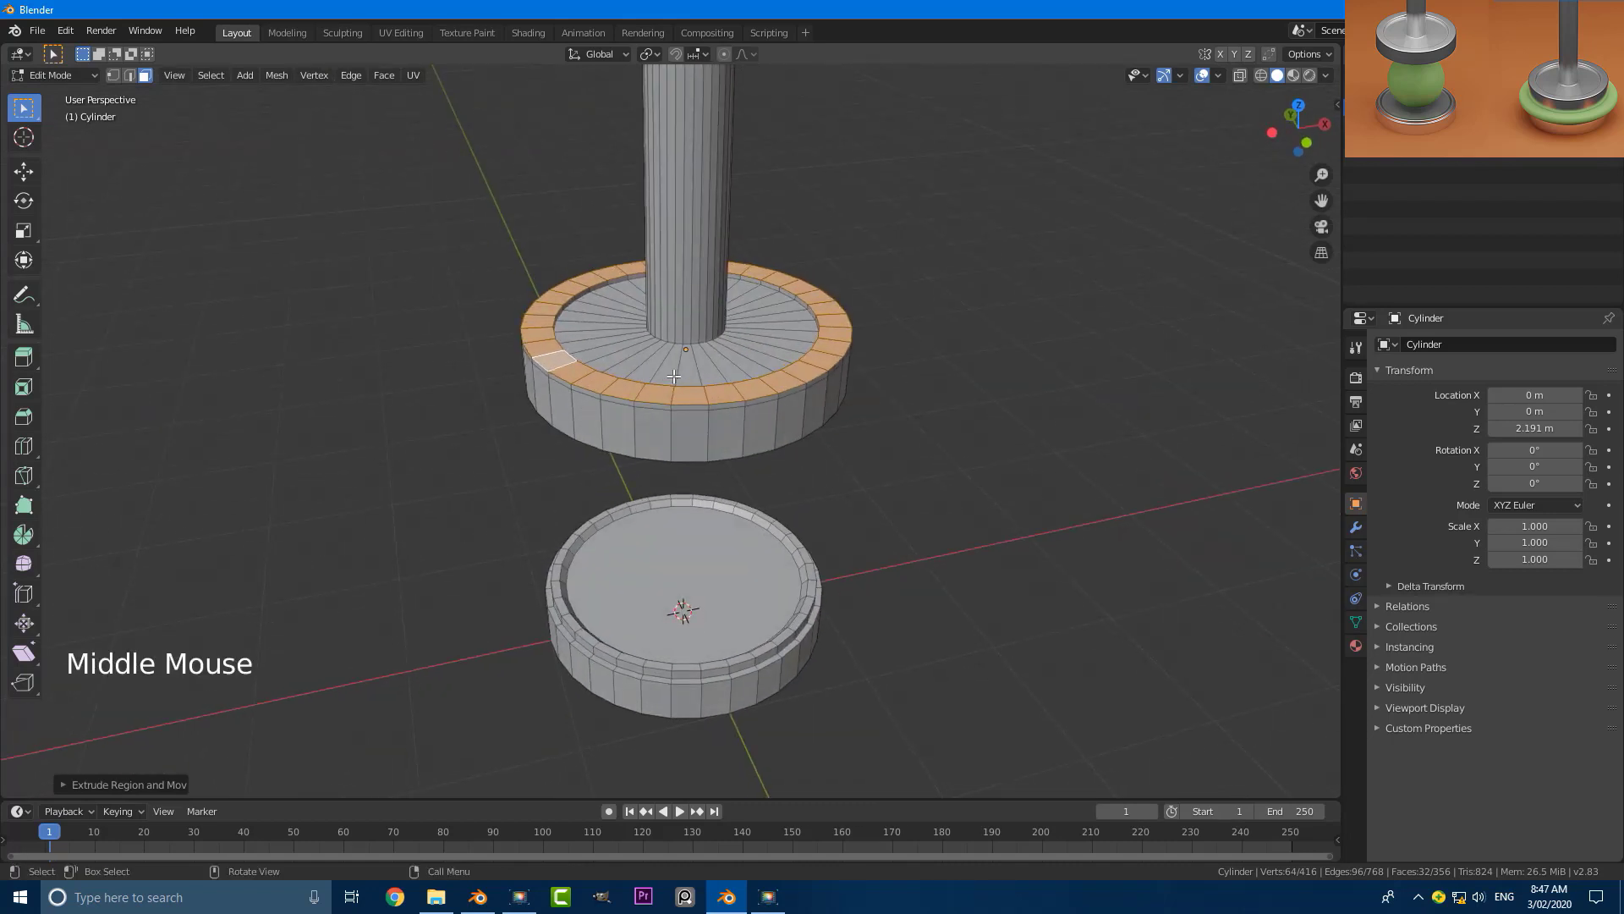
{"action": "scroll", "scroll_direction": "up", "scroll_amount": 3}
{"action": "key", "text": "g"}
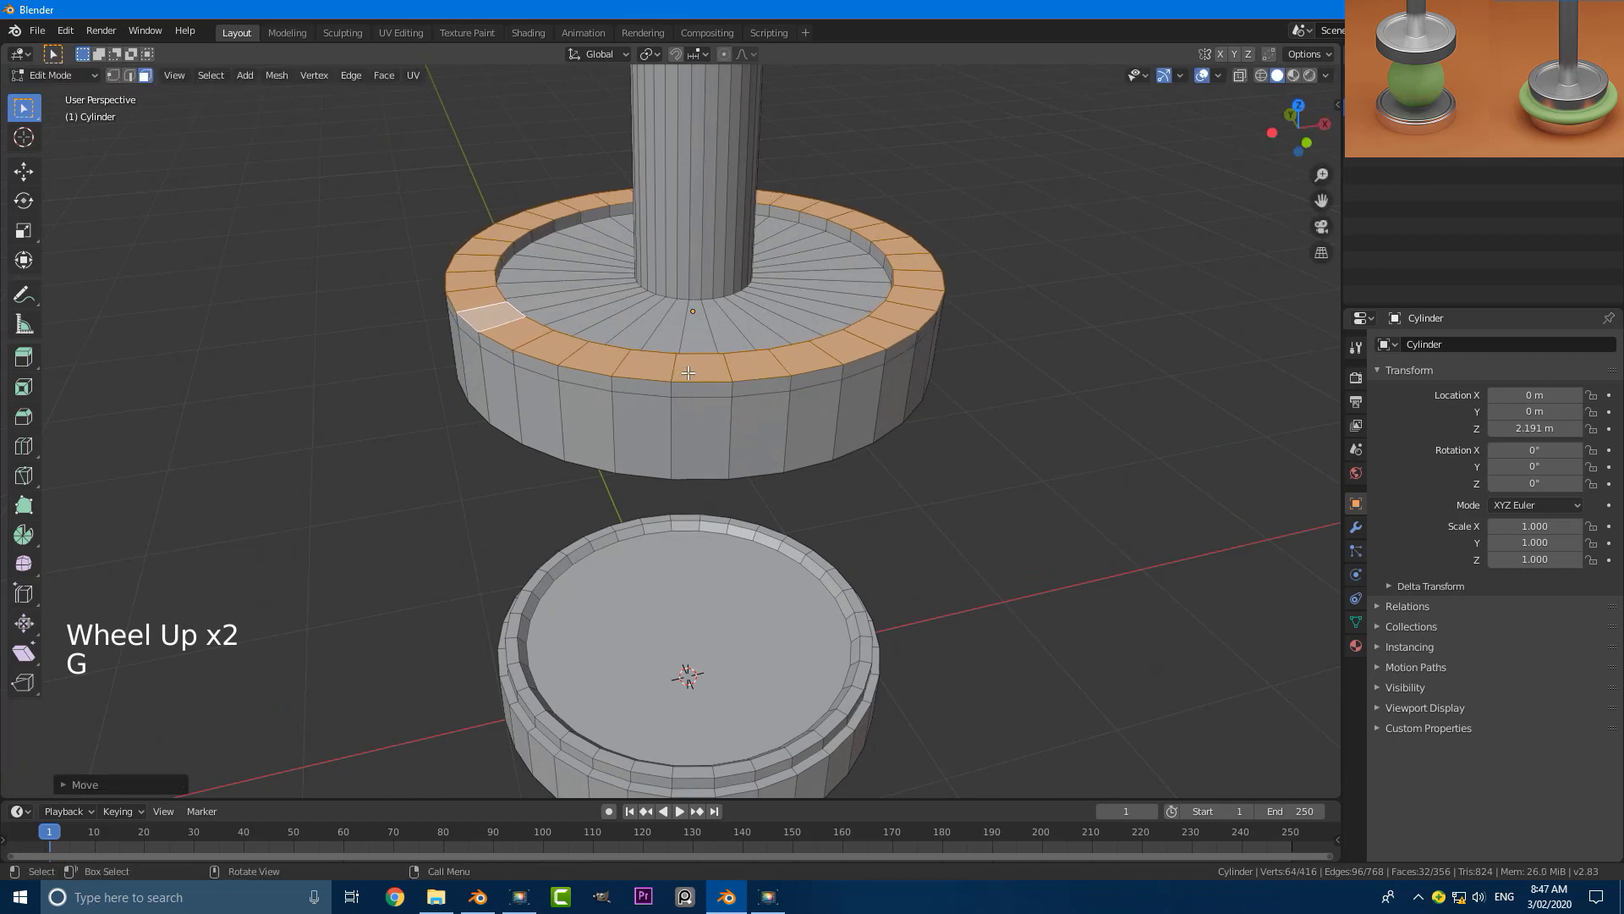
Leave Edit Mode and select the whole stand object ready for modifiers.
{"action": "key", "text": "Tab"}
{"action": "scroll", "scroll_direction": "down", "scroll_amount": 3}
{"action": "key", "text": "alt+a"}
{"action": "scroll", "scroll_direction": "down", "scroll_amount": 3}
{"action": "middle_click", "coordinate": [712, 411]}
{"action": "scroll", "scroll_direction": "up", "scroll_amount": 3}
{"action": "left_click", "coordinate": [697, 388]}
Add a Bevel modifier to the stand from the Modifier properties.
{"action": "left_click", "coordinate": [1363, 536]}
{"action": "left_click", "coordinate": [1425, 352]}
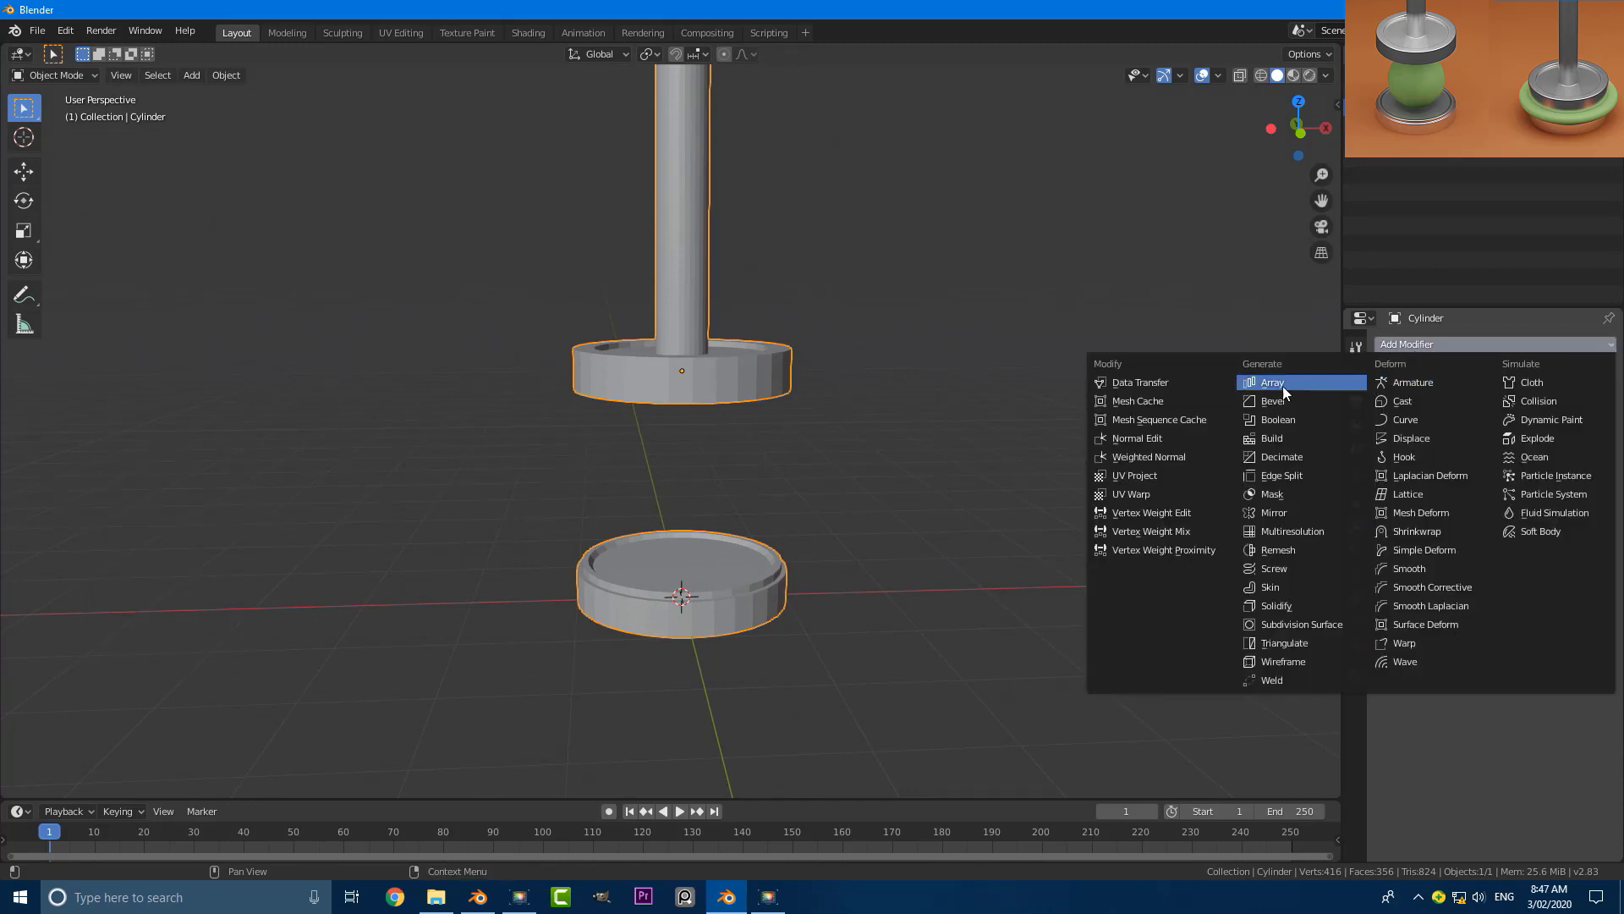
{"action": "scroll", "scroll_direction": "up", "scroll_amount": 3}
{"action": "left_click", "coordinate": [1471, 653]}
{"action": "middle_click", "coordinate": [973, 322]}
{"action": "scroll", "scroll_direction": "up", "scroll_amount": 3}
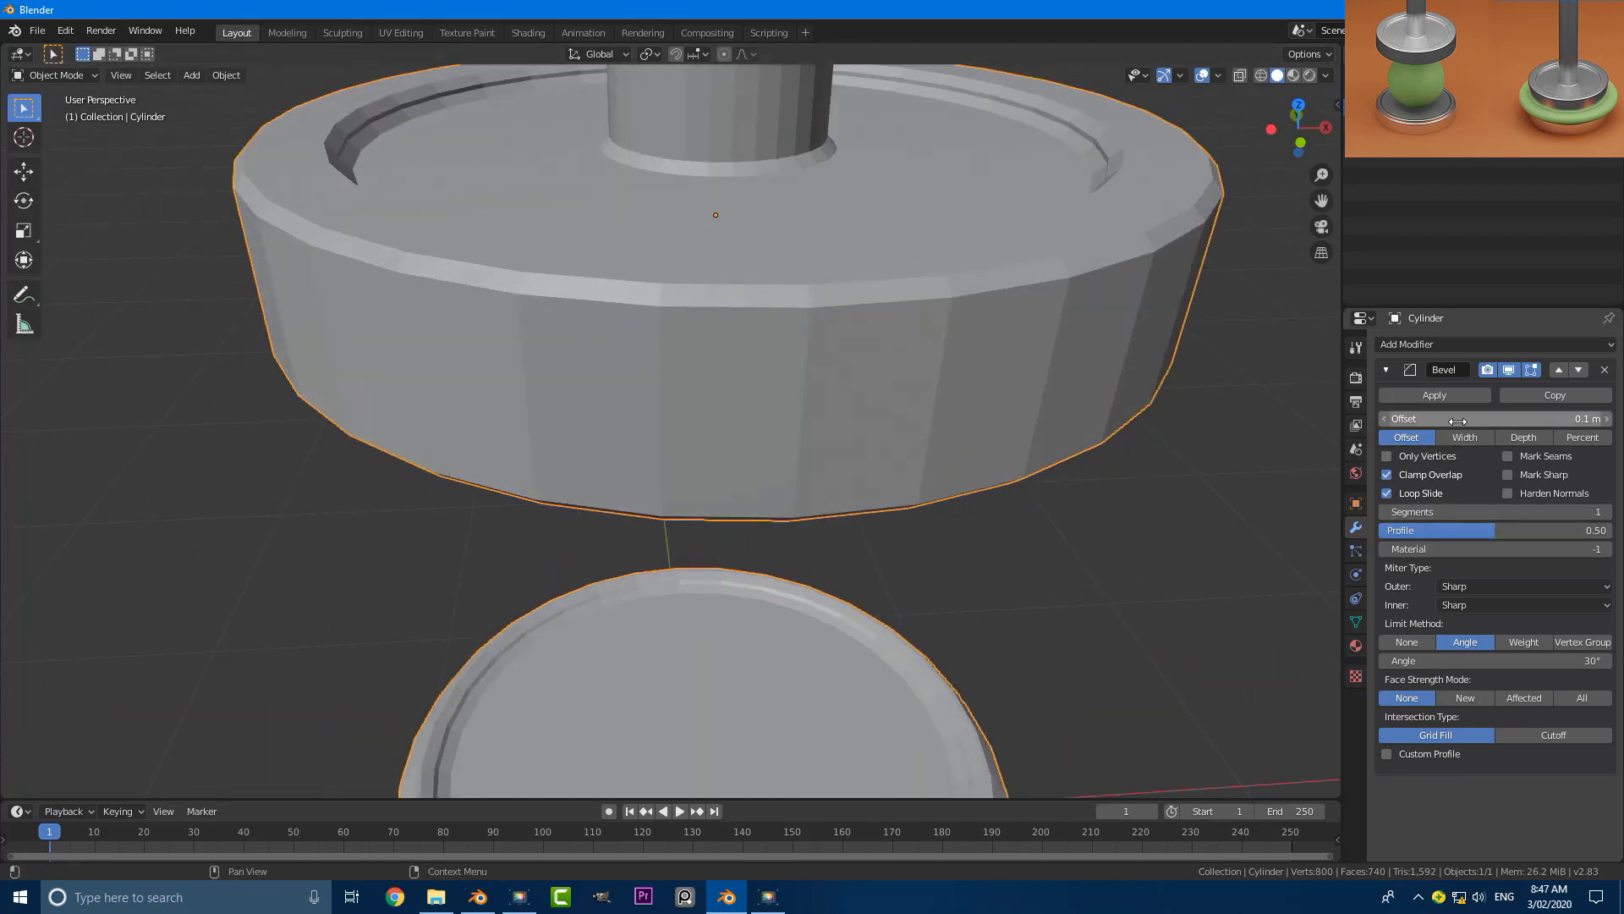
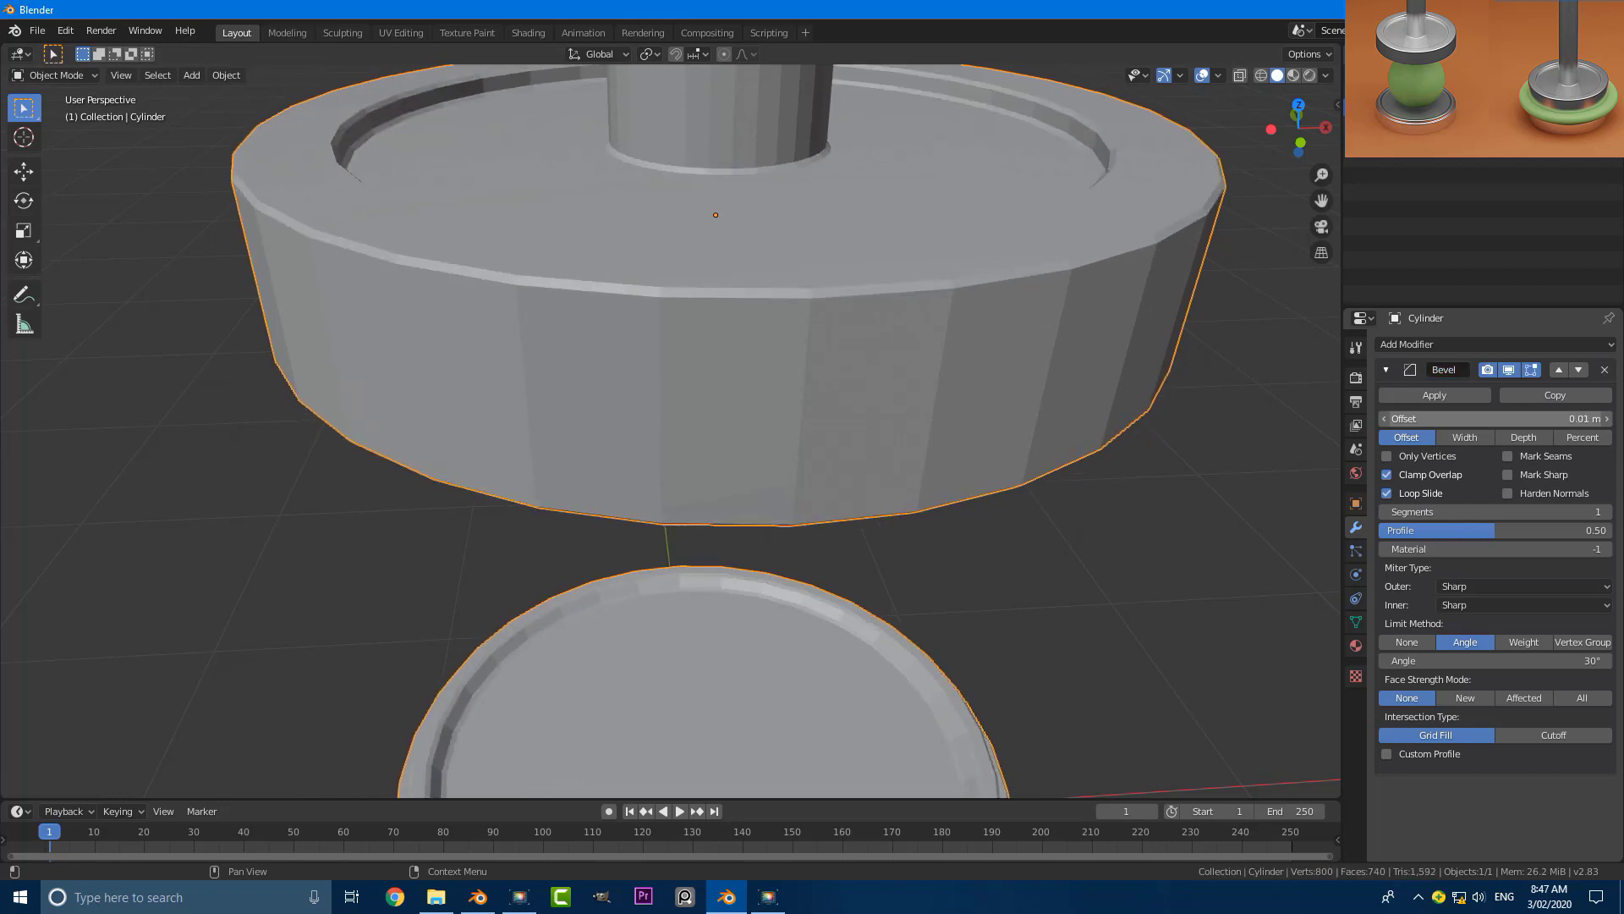
Set the bevel to a 0.02 m offset with 3 segments to round the stand's edges.
{"action": "scroll", "scroll_direction": "down", "scroll_amount": 3}
{"action": "middle_click", "coordinate": [606, 291]}
{"action": "scroll", "scroll_direction": "up", "scroll_amount": 3}
{"action": "scroll", "scroll_direction": "up", "scroll_amount": 3}
{"action": "left_click", "coordinate": [1617, 517]}
{"action": "left_click", "coordinate": [1617, 517]}
{"action": "middle_click", "coordinate": [723, 313]}
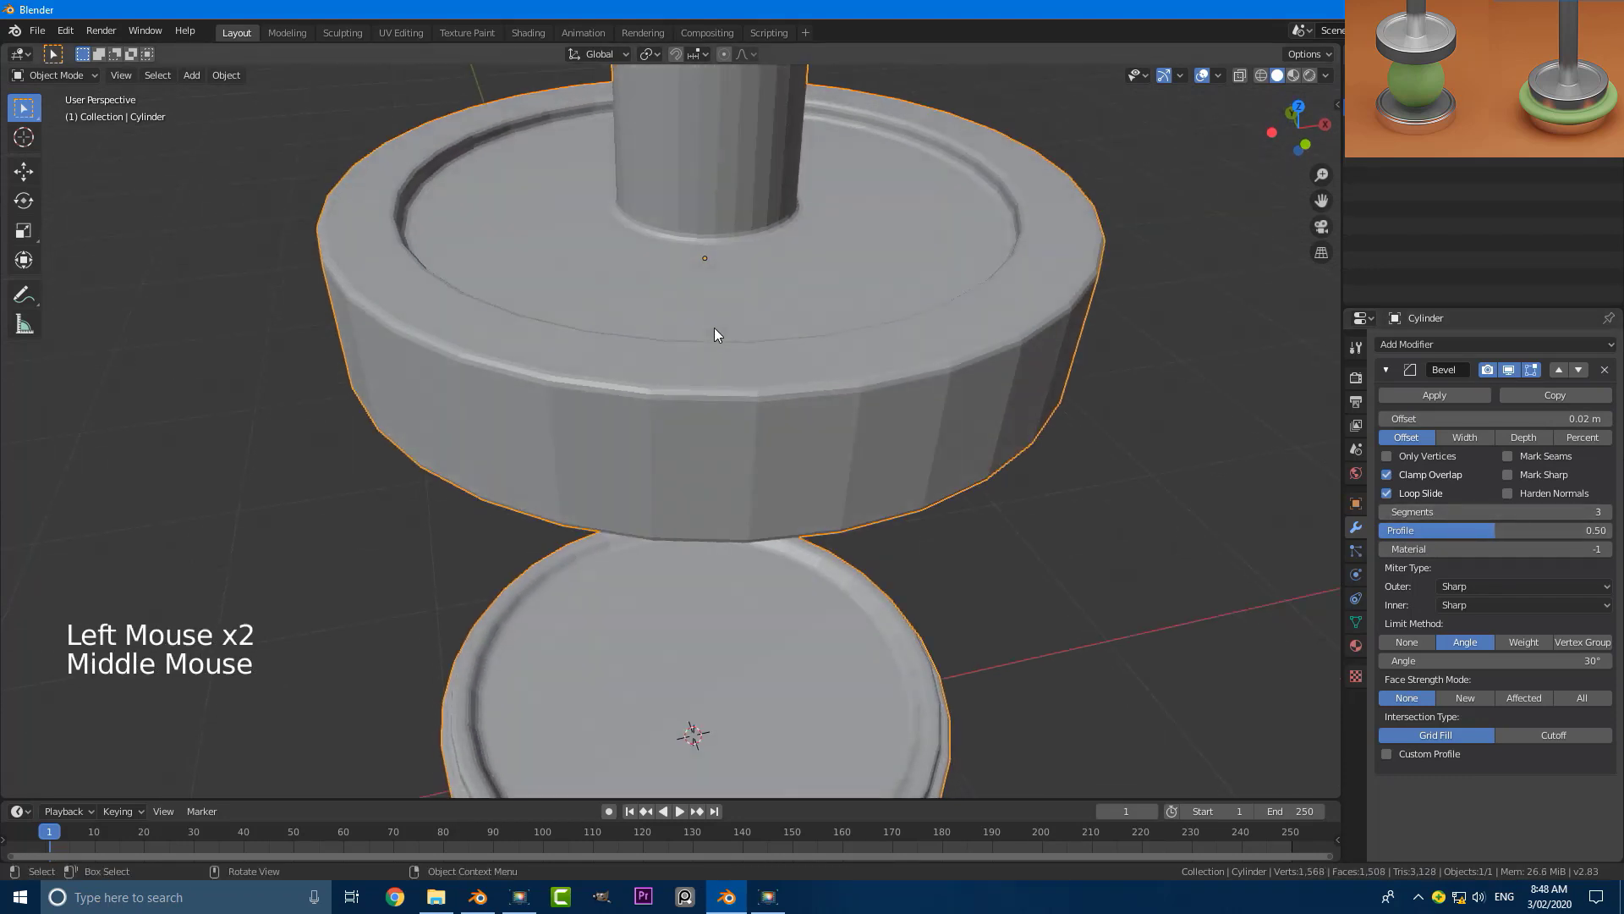
Add a Subdivision Surface modifier below the bevel on the Cylinder stand.
{"action": "left_click", "coordinate": [243, 78]}
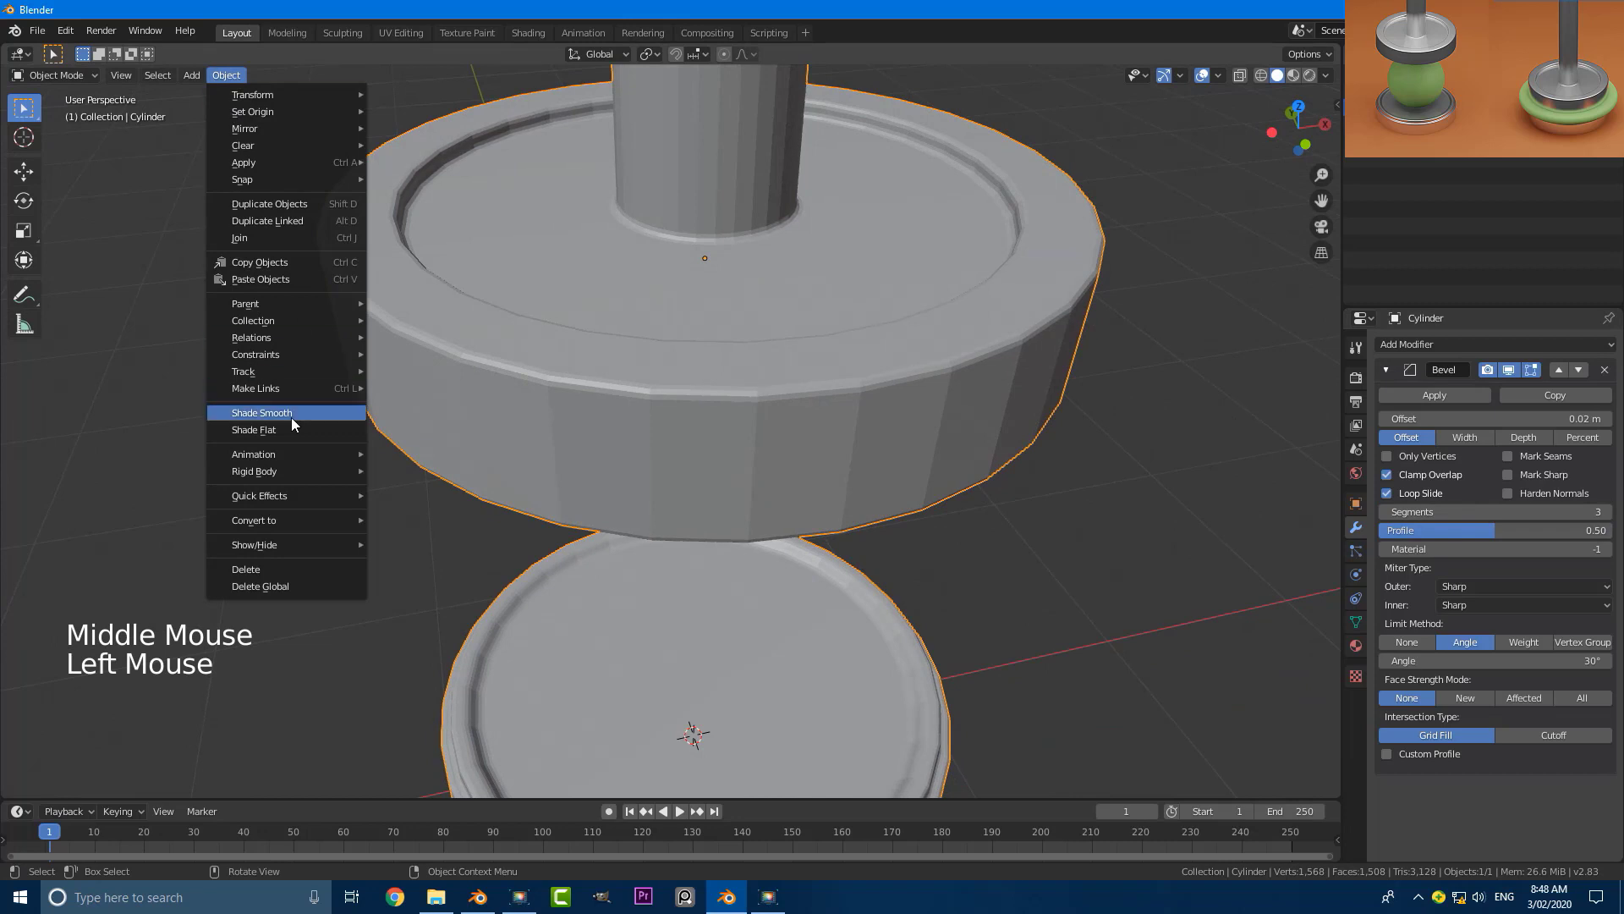
{"action": "scroll", "scroll_direction": "down", "scroll_amount": 3}
{"action": "middle_click", "coordinate": [629, 388]}
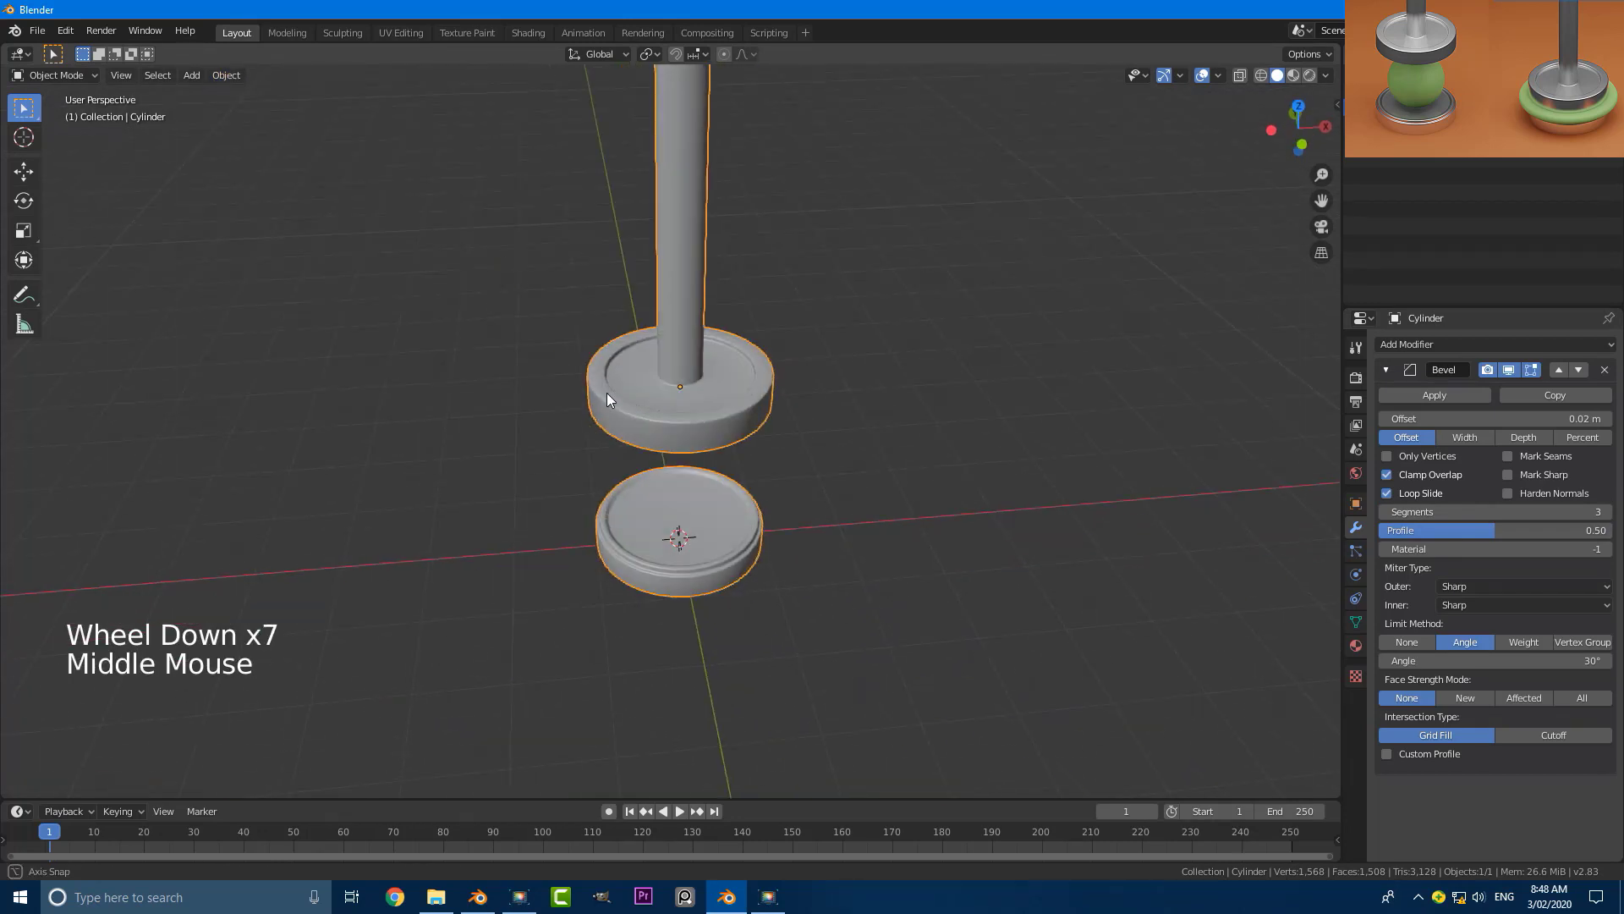
{"action": "scroll", "scroll_direction": "up", "scroll_amount": 3}
{"action": "middle_click", "coordinate": [718, 500]}
{"action": "scroll", "scroll_direction": "up", "scroll_amount": 3}
{"action": "left_click", "coordinate": [1437, 353]}
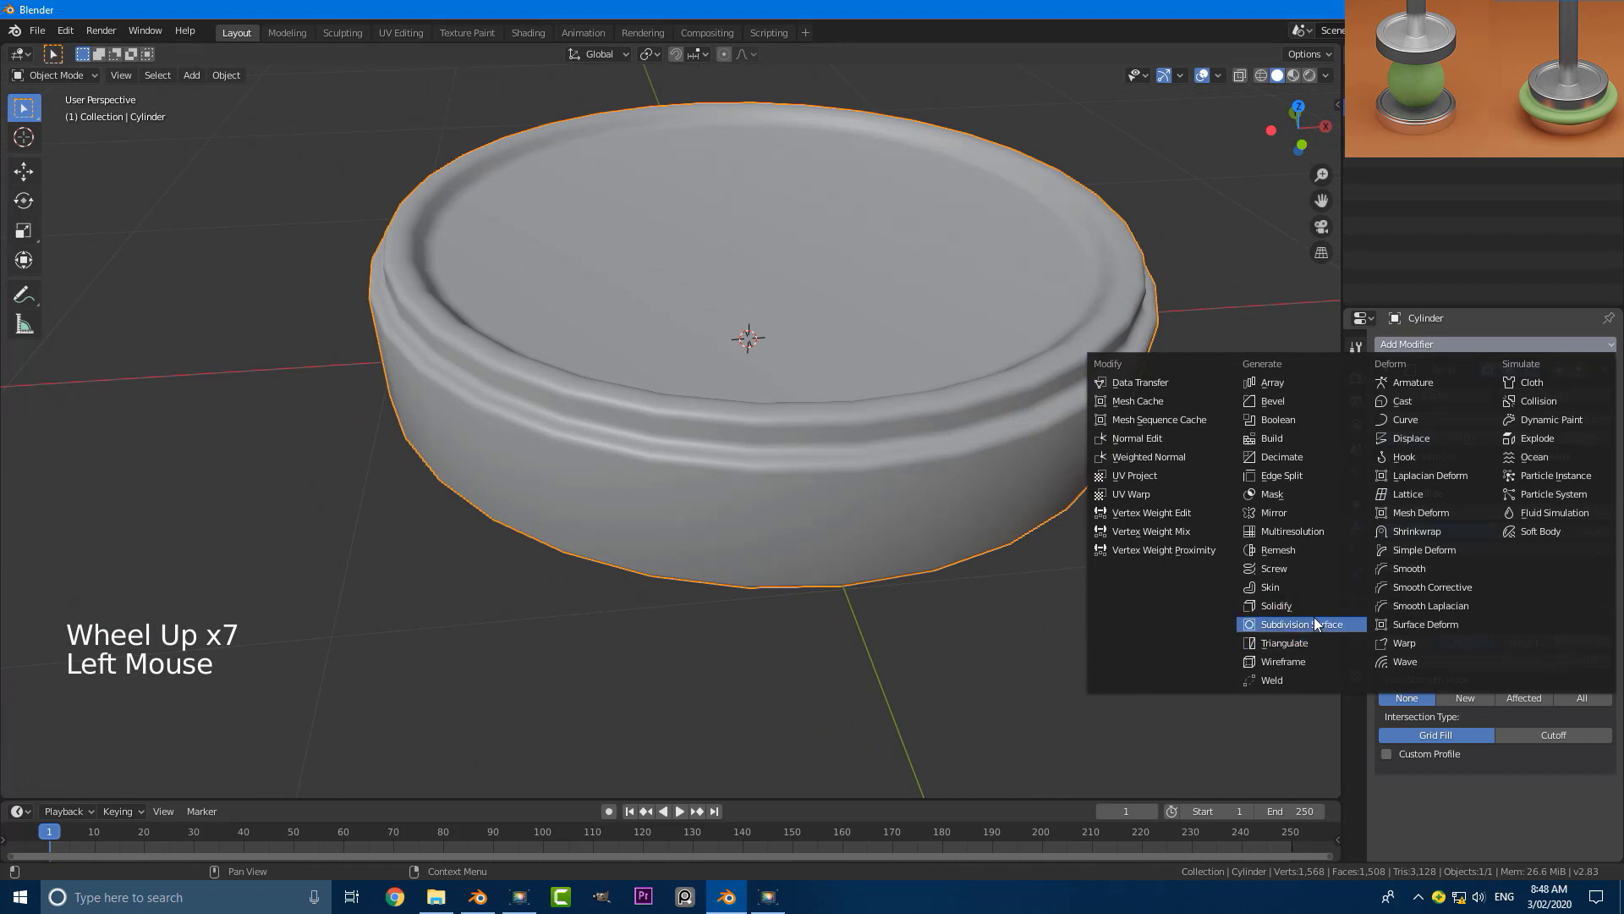
{"action": "scroll", "scroll_direction": "down", "scroll_amount": 3}
{"action": "middle_click", "coordinate": [660, 454]}
{"action": "key", "text": "alt+a"}
Orbit the view to inspect the smoothed discs from around and above.
{"action": "scroll", "scroll_direction": "down", "scroll_amount": 3}
{"action": "middle_click", "coordinate": [701, 414]}
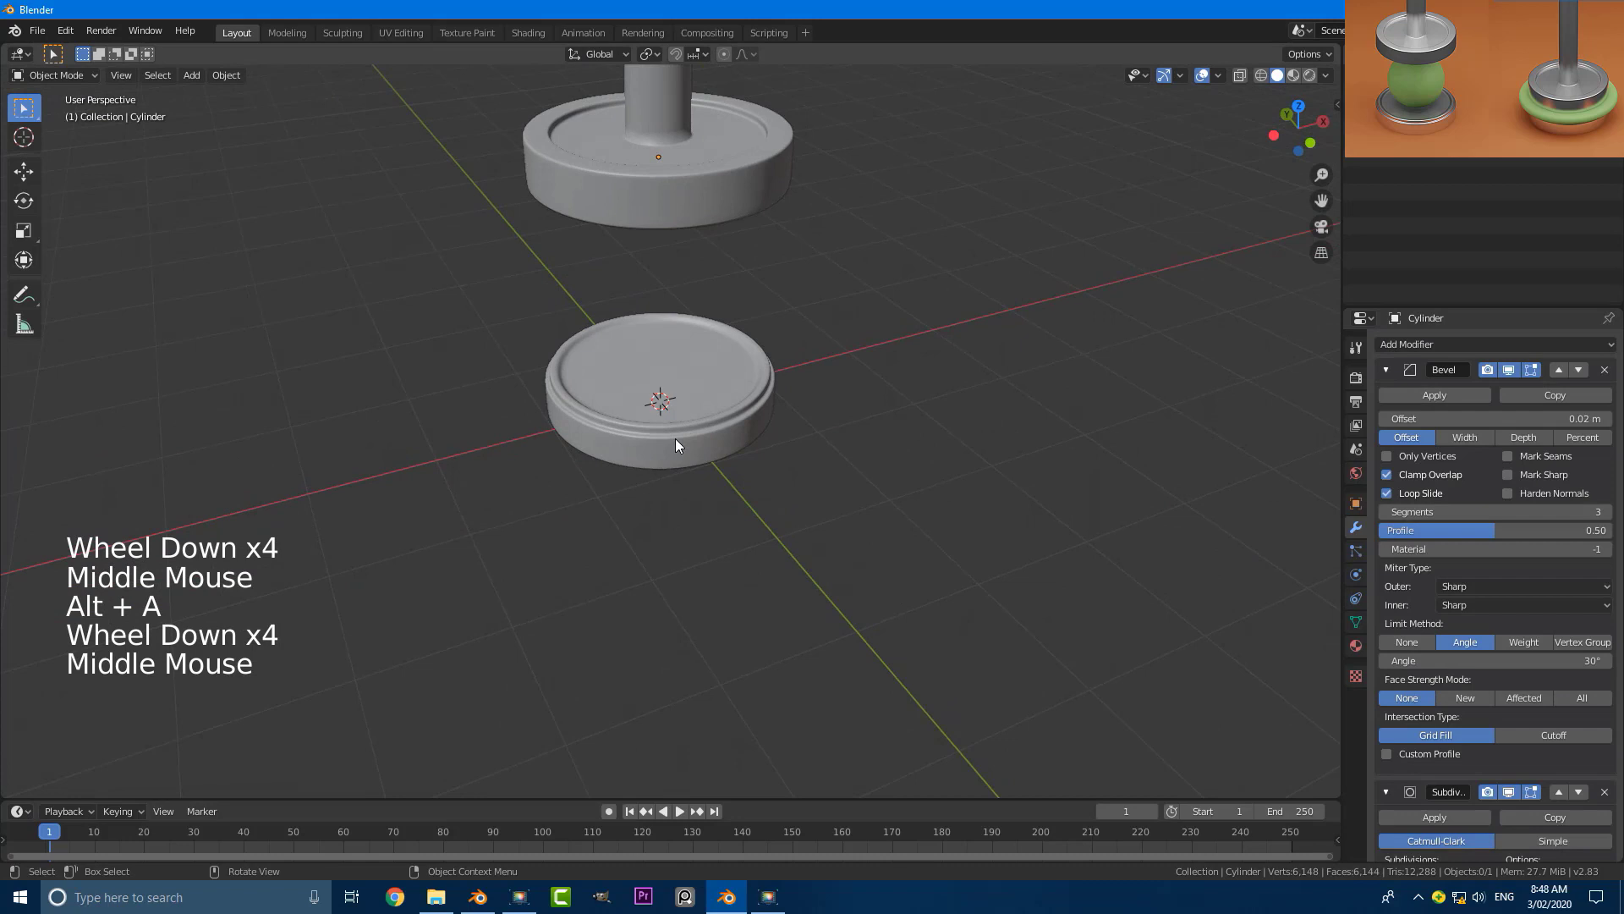
{"action": "middle_click", "coordinate": [690, 320]}
{"action": "scroll", "scroll_direction": "down", "scroll_amount": 3}
{"action": "middle_click", "coordinate": [632, 447]}
{"action": "scroll", "scroll_direction": "up", "scroll_amount": 3}
Add a mesh plane under the stand and scale it up into a large floor.
{"action": "key", "text": "shift+a"}
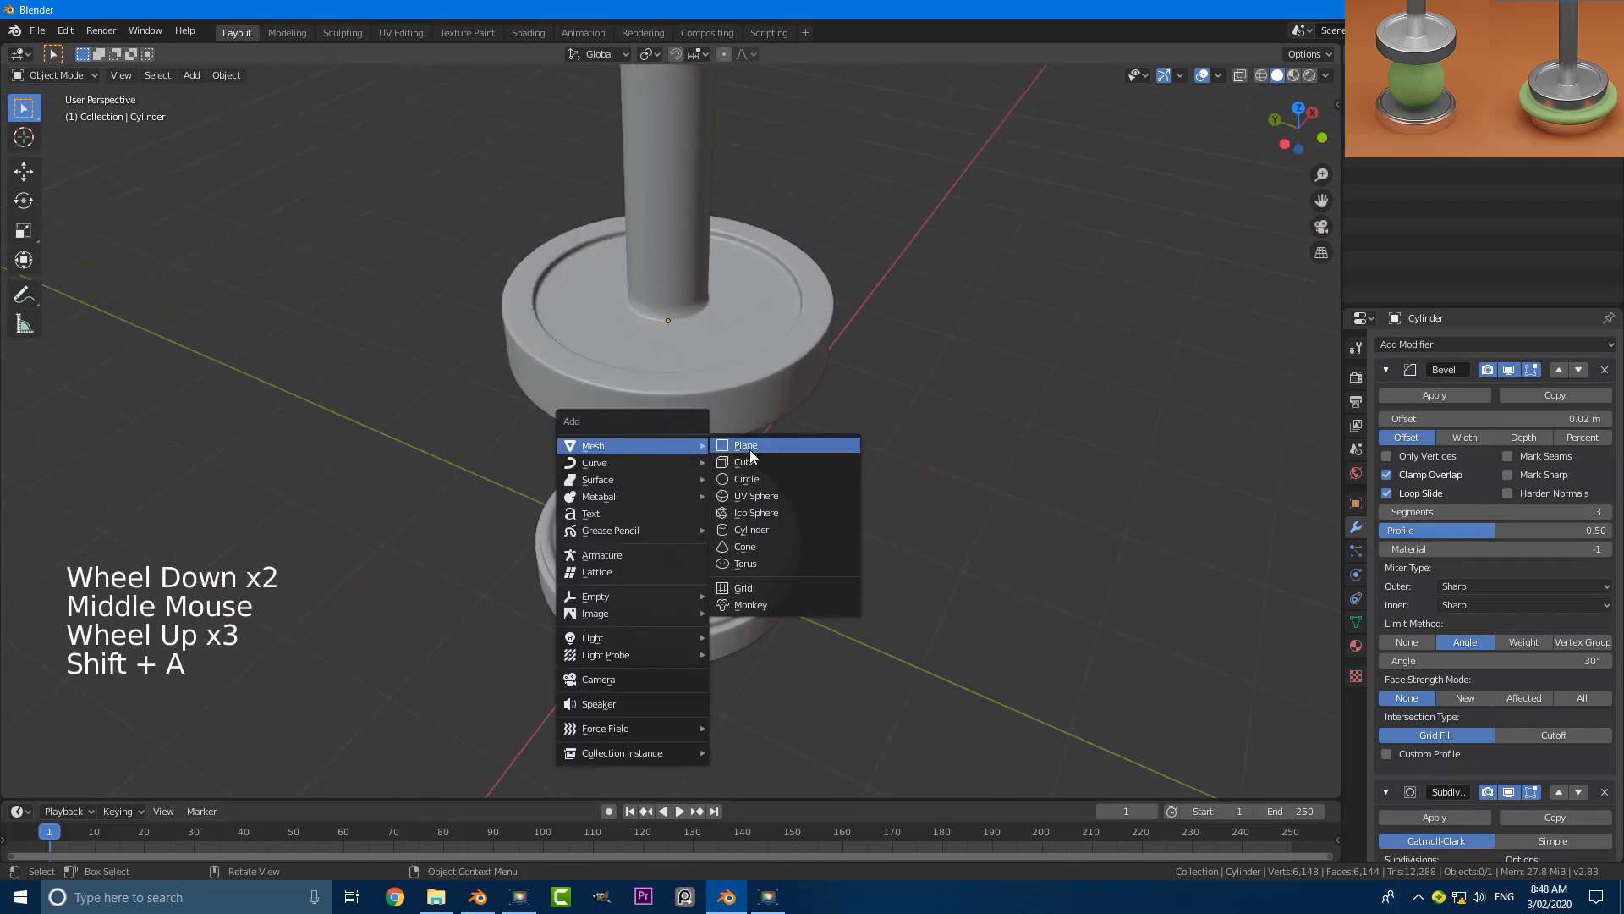
{"action": "scroll", "scroll_direction": "down", "scroll_amount": 3}
{"action": "key", "text": "s"}
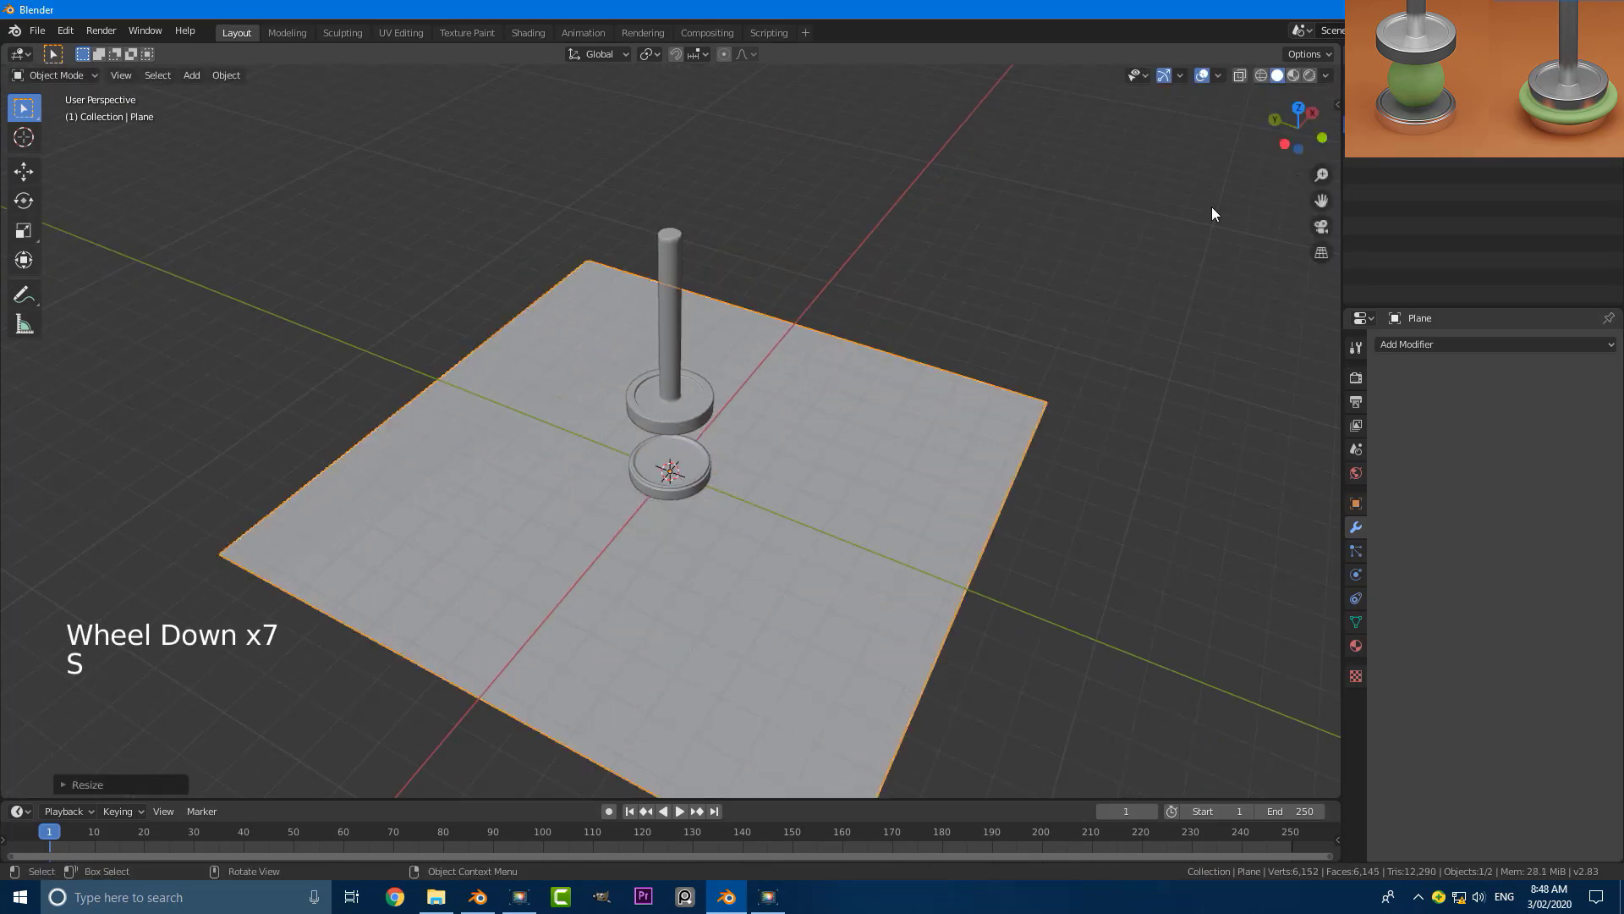
{"action": "scroll", "scroll_direction": "down", "scroll_amount": 3}
{"action": "middle_click", "coordinate": [817, 463]}
{"action": "key", "text": "alt+a"}
{"action": "scroll", "scroll_direction": "up", "scroll_amount": 3}
{"action": "middle_click", "coordinate": [829, 512]}
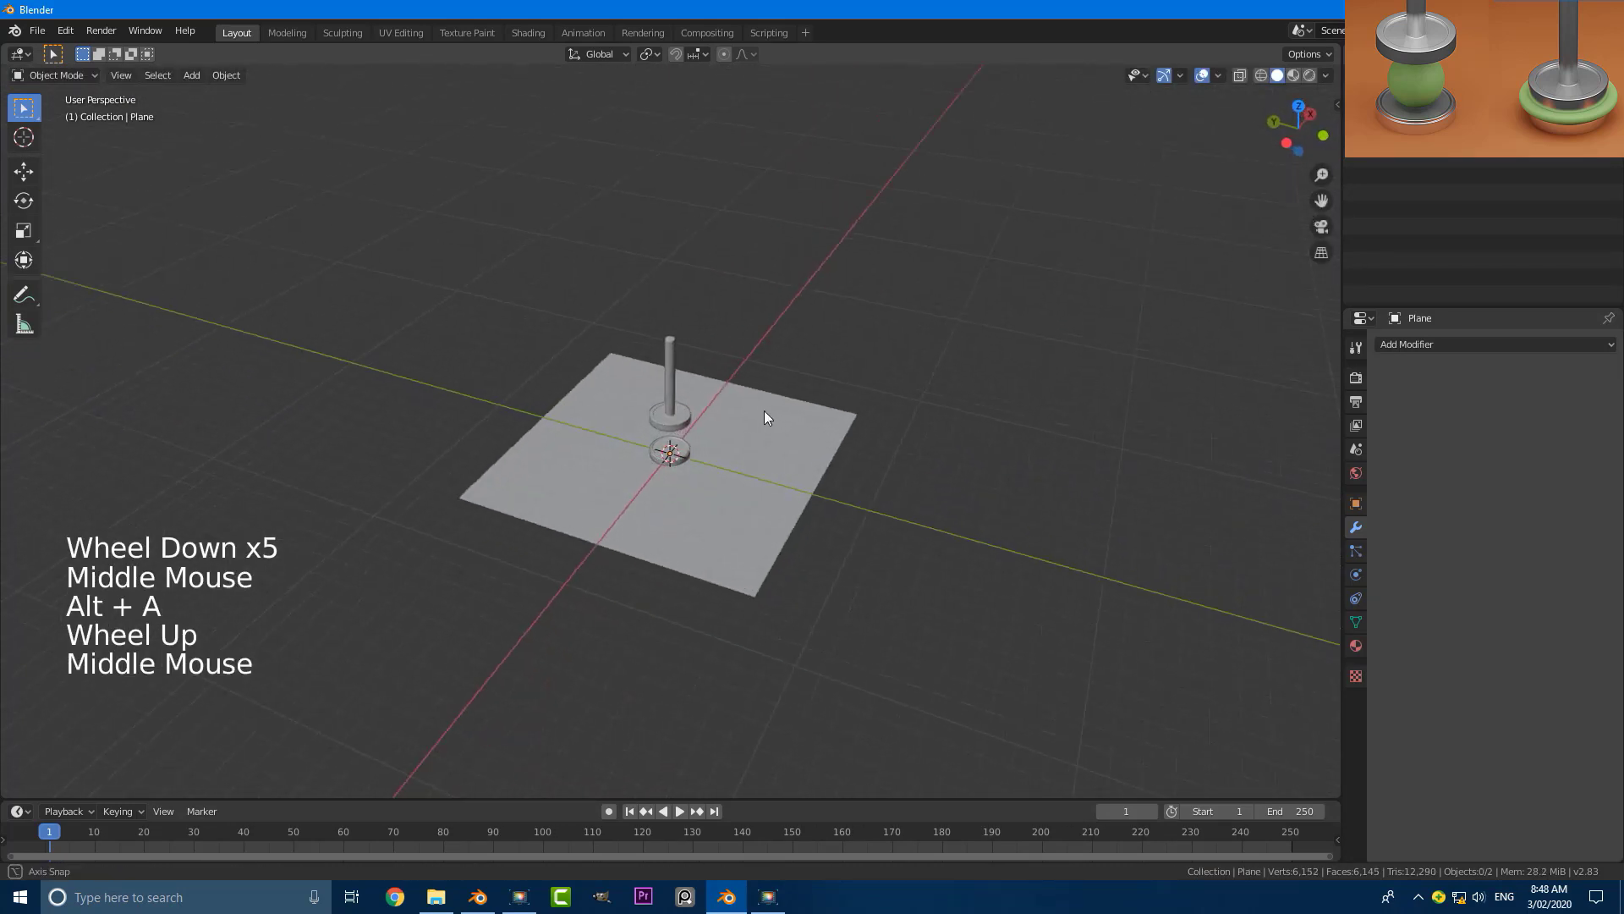
{"action": "scroll", "scroll_direction": "up", "scroll_amount": 3}
{"action": "middle_click", "coordinate": [650, 440]}
{"action": "scroll", "scroll_direction": "up", "scroll_amount": 3}
Add a UV sphere and, in front view, scale and move it to rest between the two discs.
{"action": "key", "text": "shift+a"}
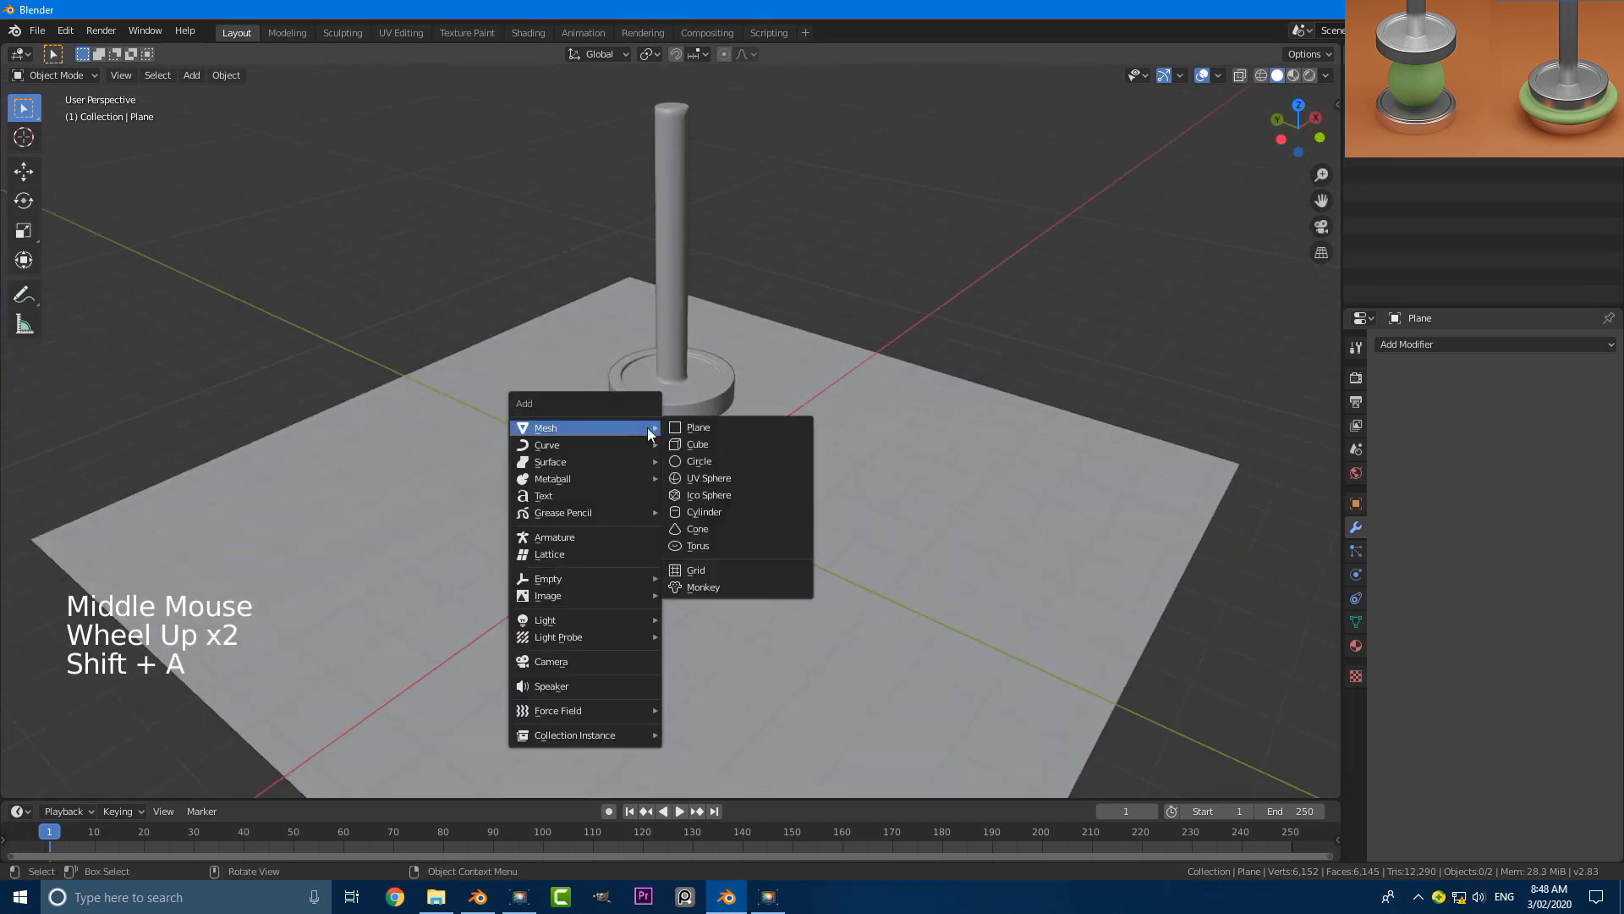
{"action": "key", "text": "KP_1"}
{"action": "scroll", "scroll_direction": "up", "scroll_amount": 3}
{"action": "key", "text": "g"}
{"action": "scroll", "scroll_direction": "up", "scroll_amount": 3}
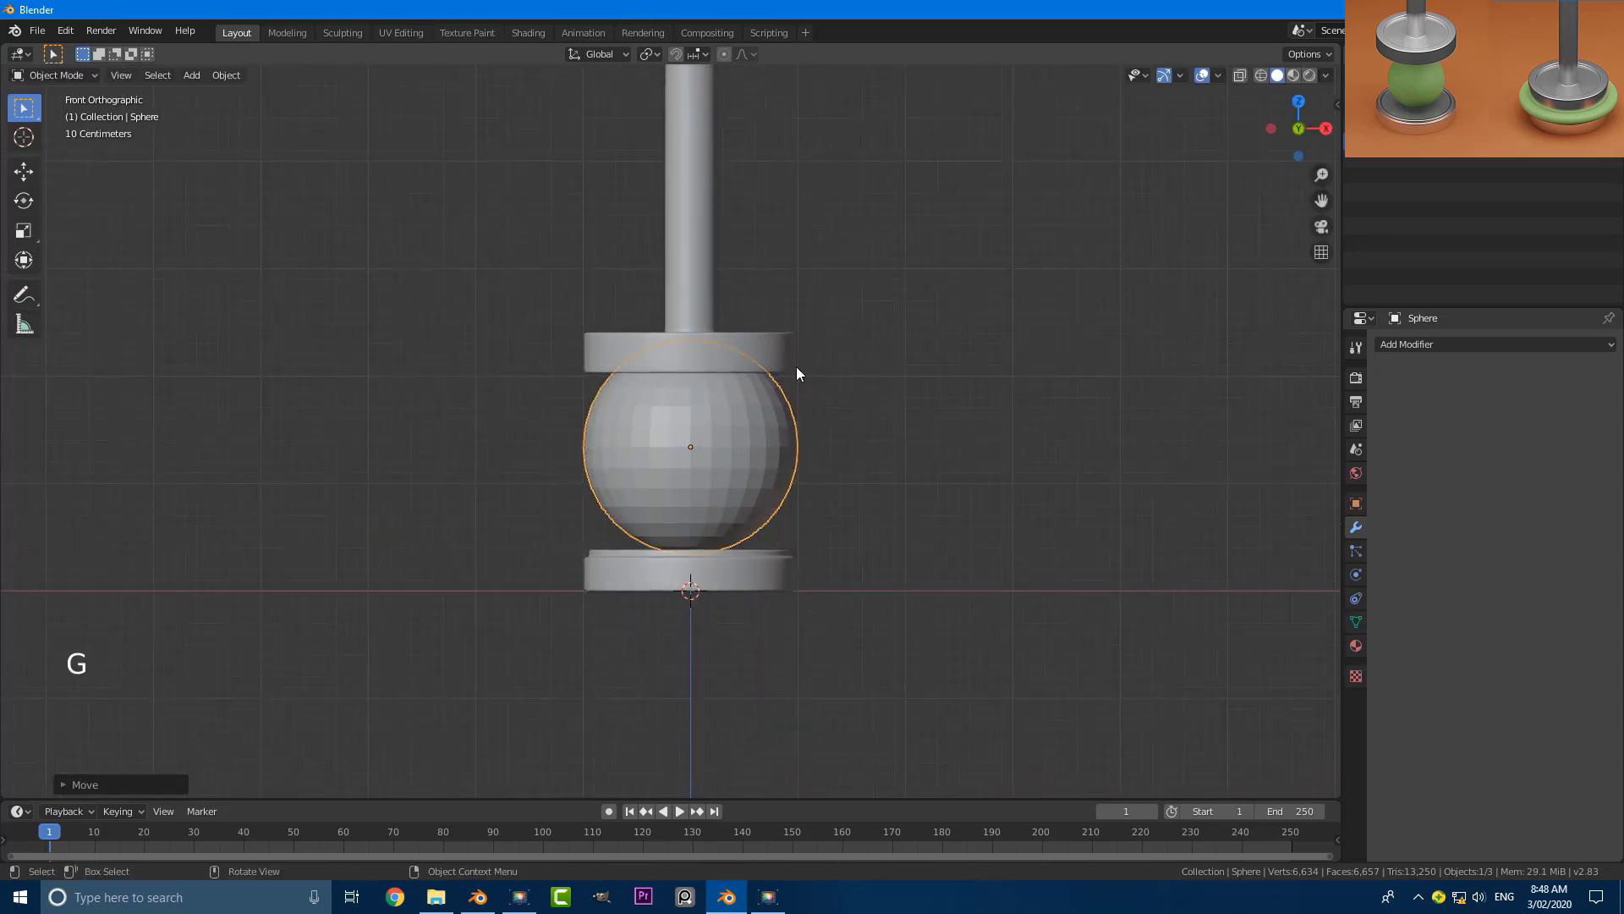
{"action": "key", "text": "s"}
{"action": "scroll", "scroll_direction": "up", "scroll_amount": 3}
{"action": "key", "text": "g"}
{"action": "middle_click", "coordinate": [808, 499]}
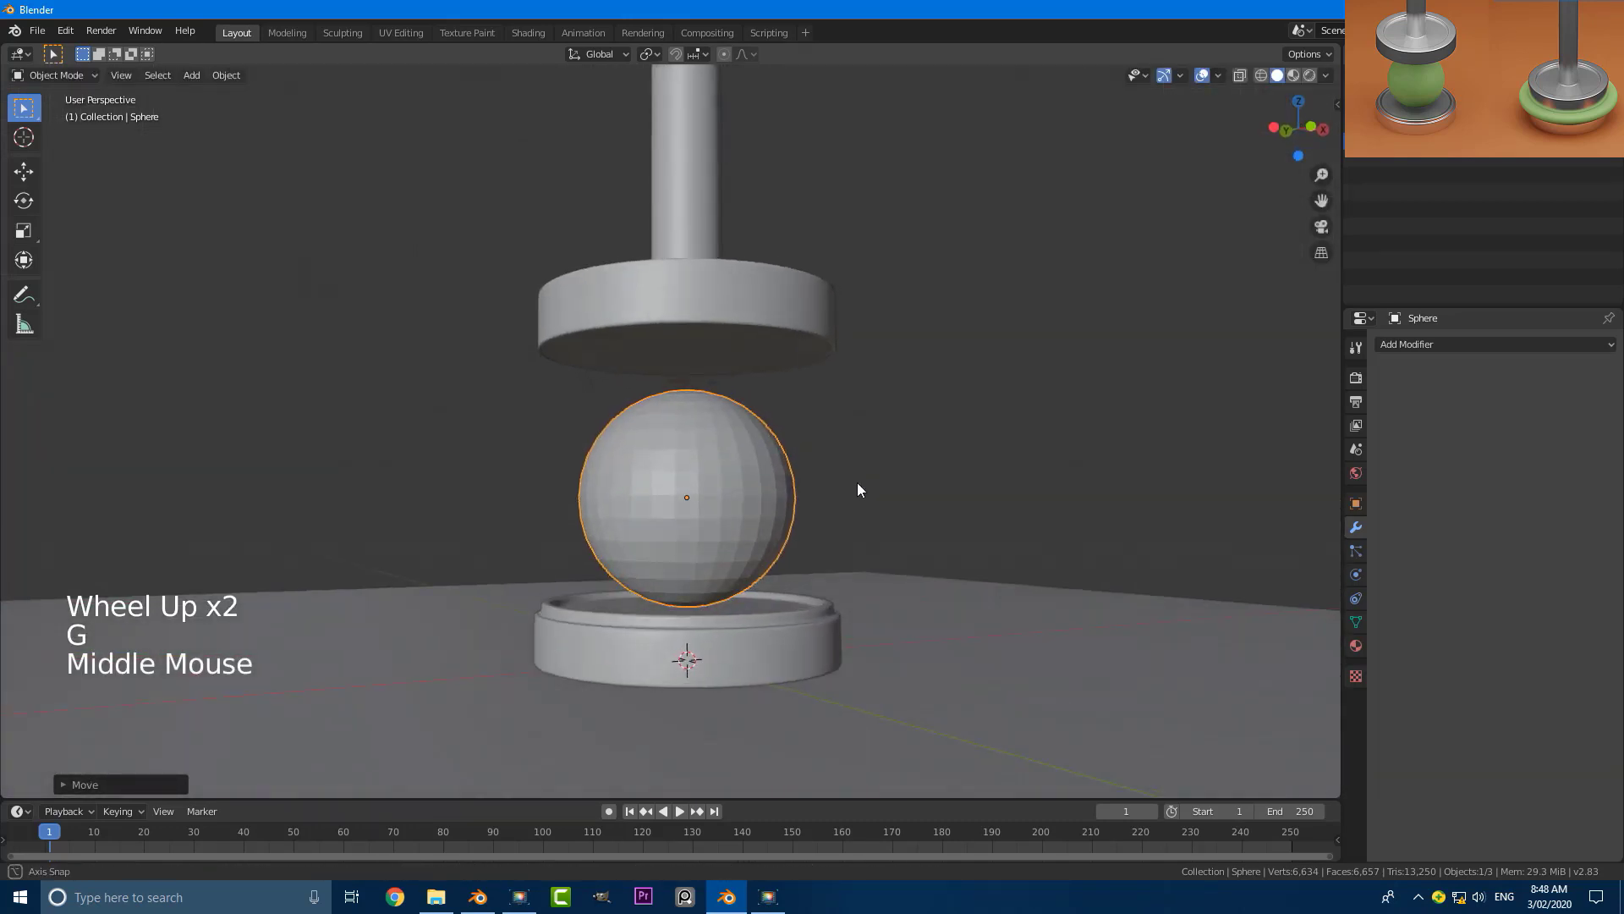
Nudge the sphere along Z and smooth it with a Subdivision Surface modifier.
{"action": "key", "text": "g"}
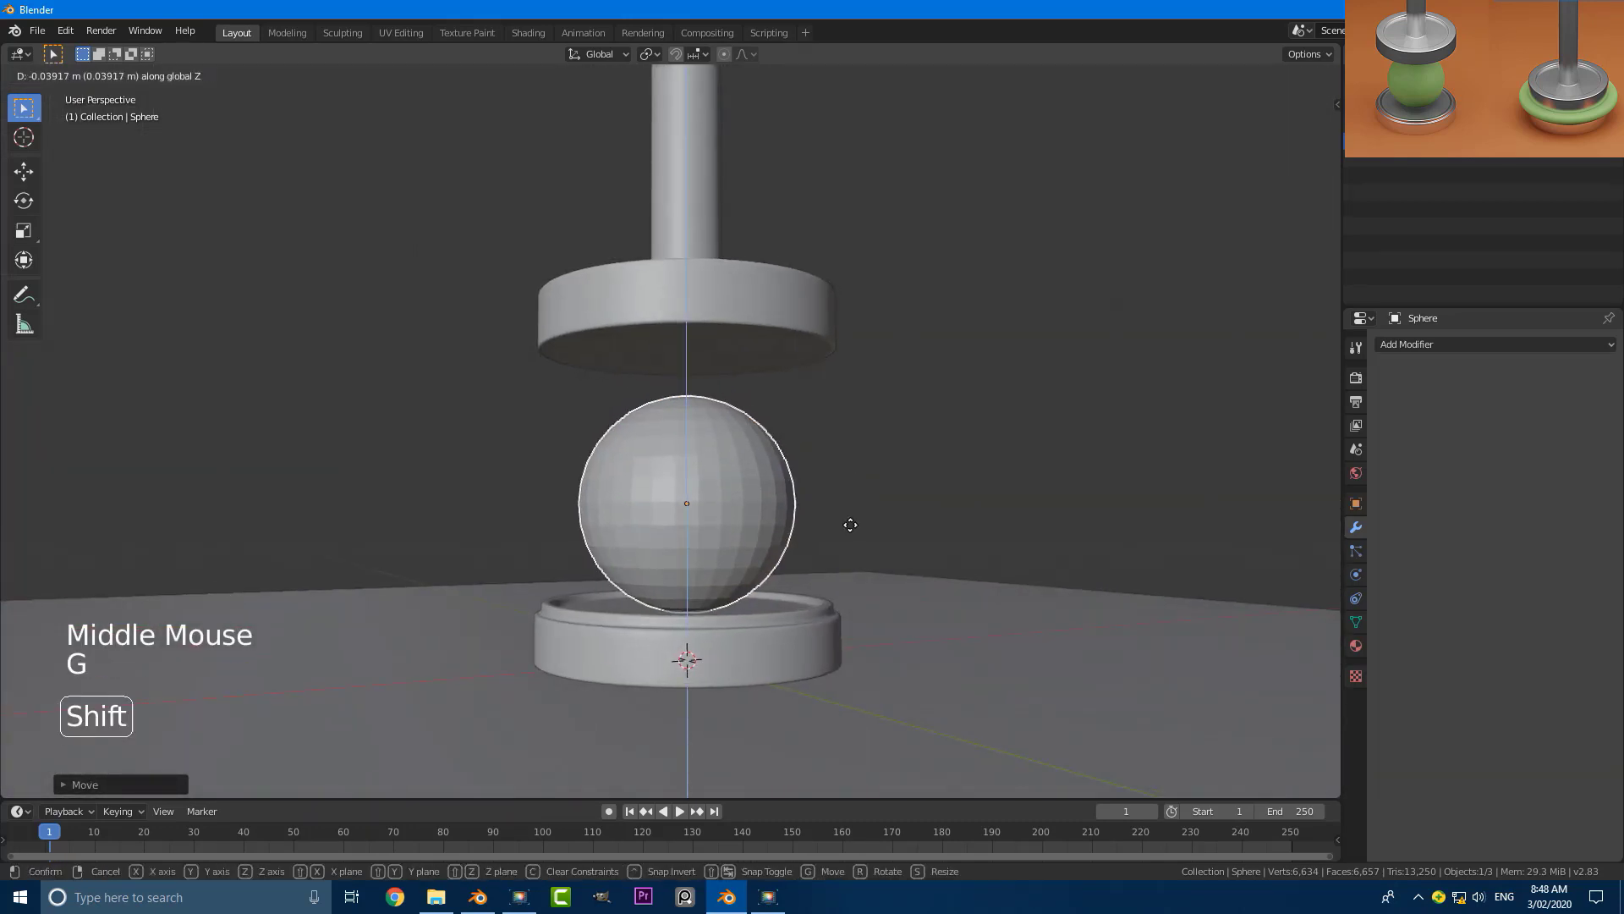
{"action": "left_click", "coordinate": [1531, 353]}
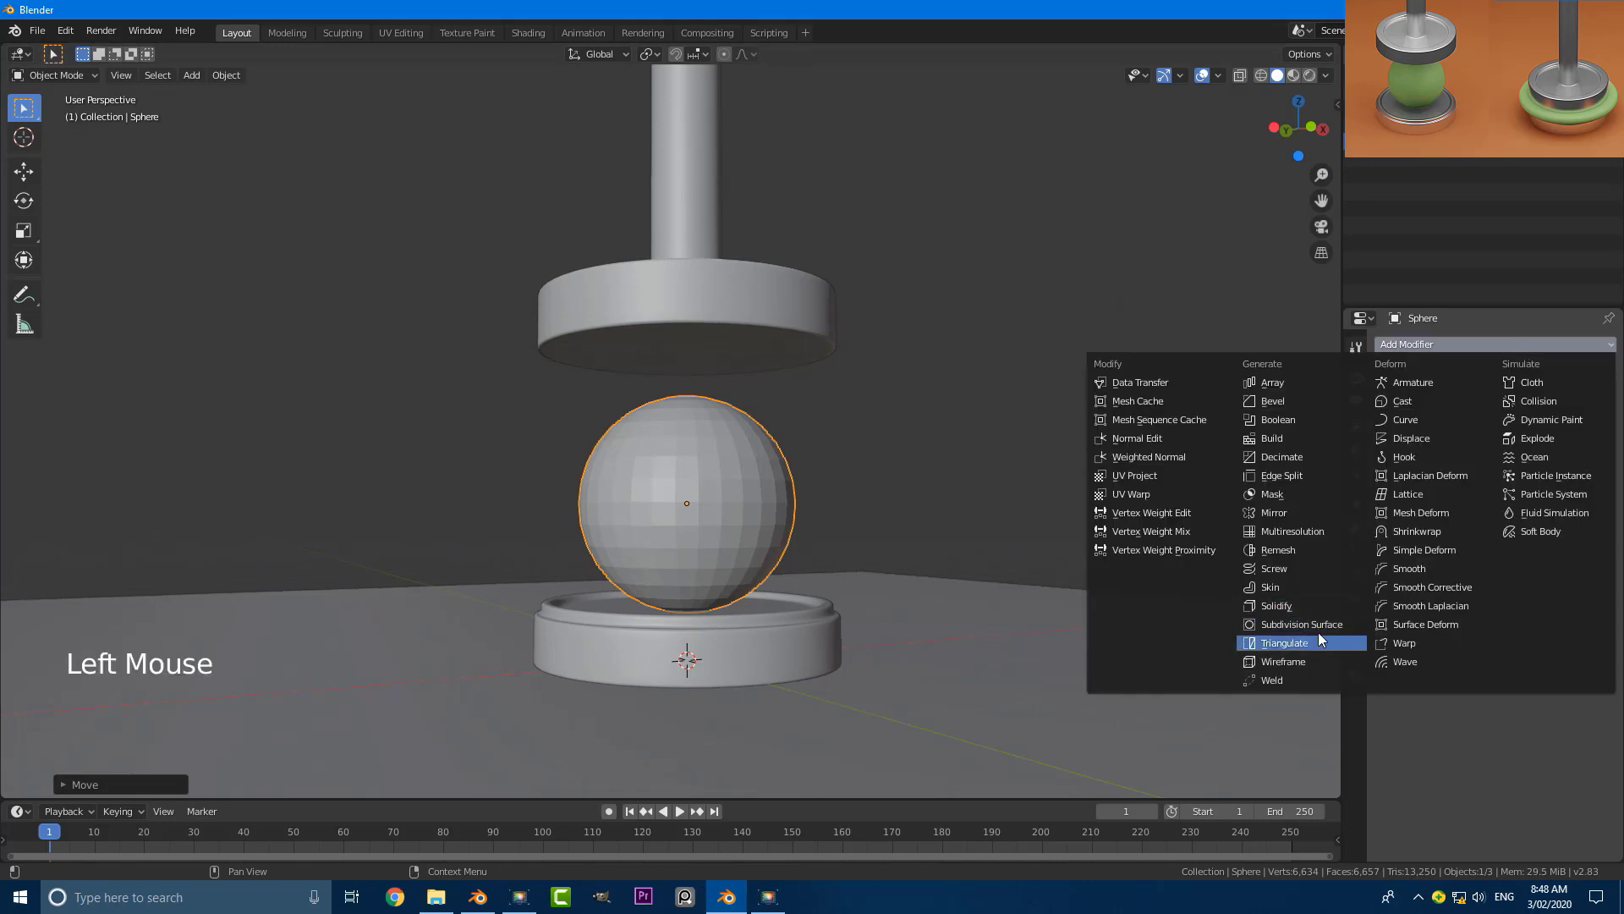
{"action": "left_click", "coordinate": [229, 80]}
{"action": "key", "text": "alt+a"}
{"action": "scroll", "scroll_direction": "down", "scroll_amount": 3}
{"action": "middle_click", "coordinate": [888, 414]}
{"action": "scroll", "scroll_direction": "down", "scroll_amount": 3}
Orbit the view around the stand to inspect the rounded sphere from several angles.
{"action": "key", "text": "KP_1"}
{"action": "middle_click", "coordinate": [760, 450]}
{"action": "scroll", "scroll_direction": "up", "scroll_amount": 3}
{"action": "middle_click", "coordinate": [730, 388]}
{"action": "middle_click", "coordinate": [702, 458]}
{"action": "middle_click", "coordinate": [720, 544]}
{"action": "middle_click", "coordinate": [742, 506]}
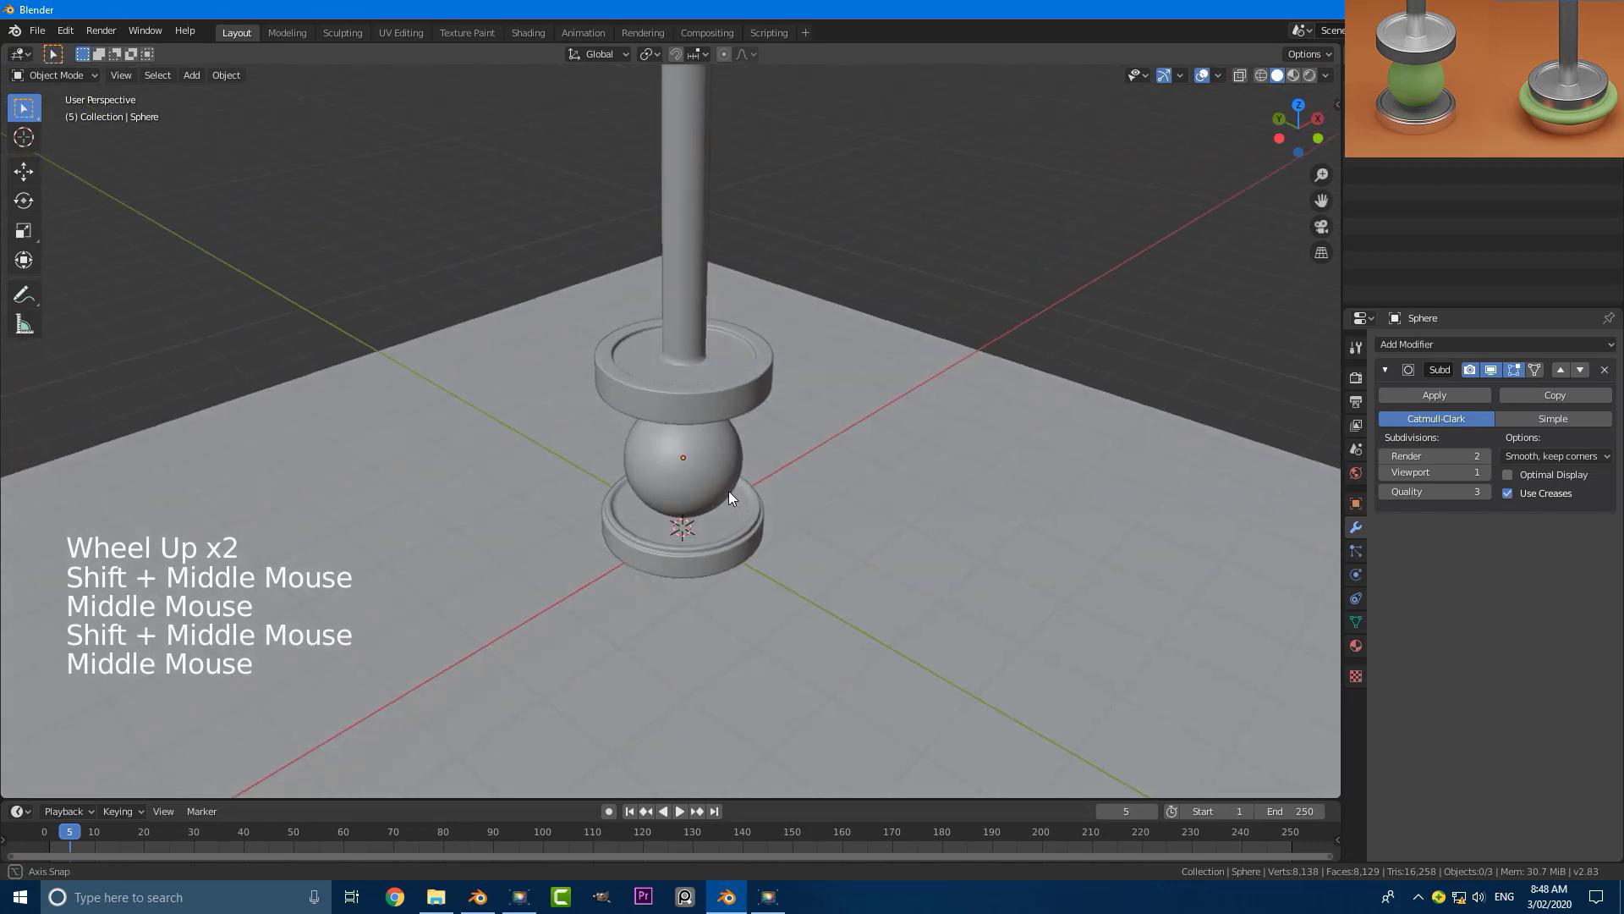
Add a camera, view through it and move it until the stand and sphere are framed.
{"action": "key", "text": "shift+a"}
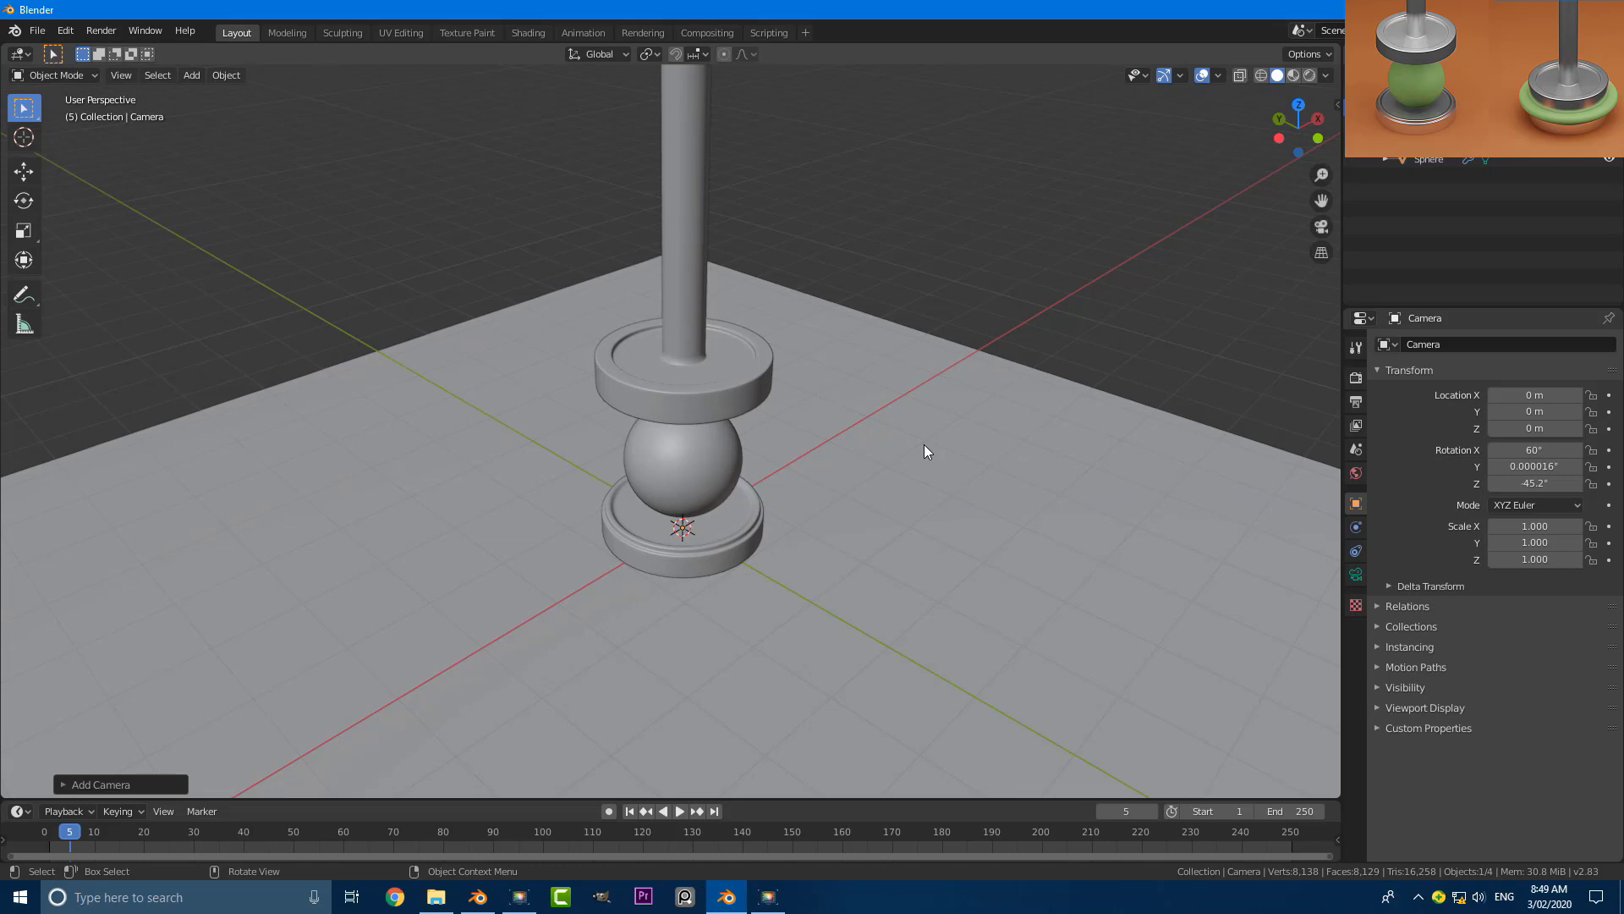
{"action": "key", "text": "KP_0"}
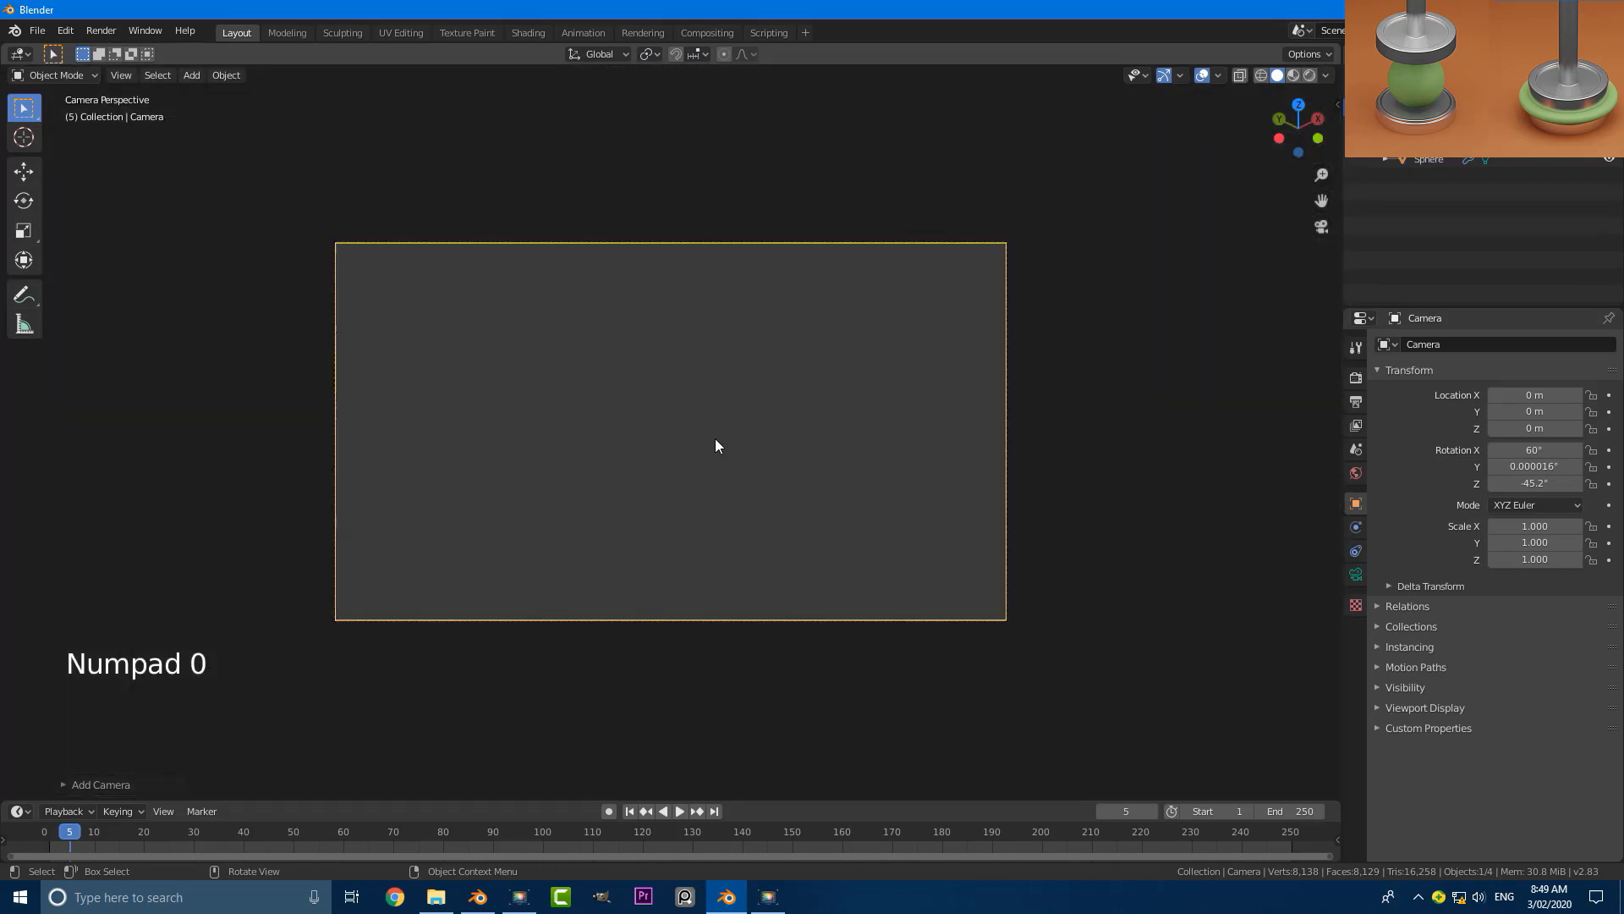
{"action": "key", "text": "g"}
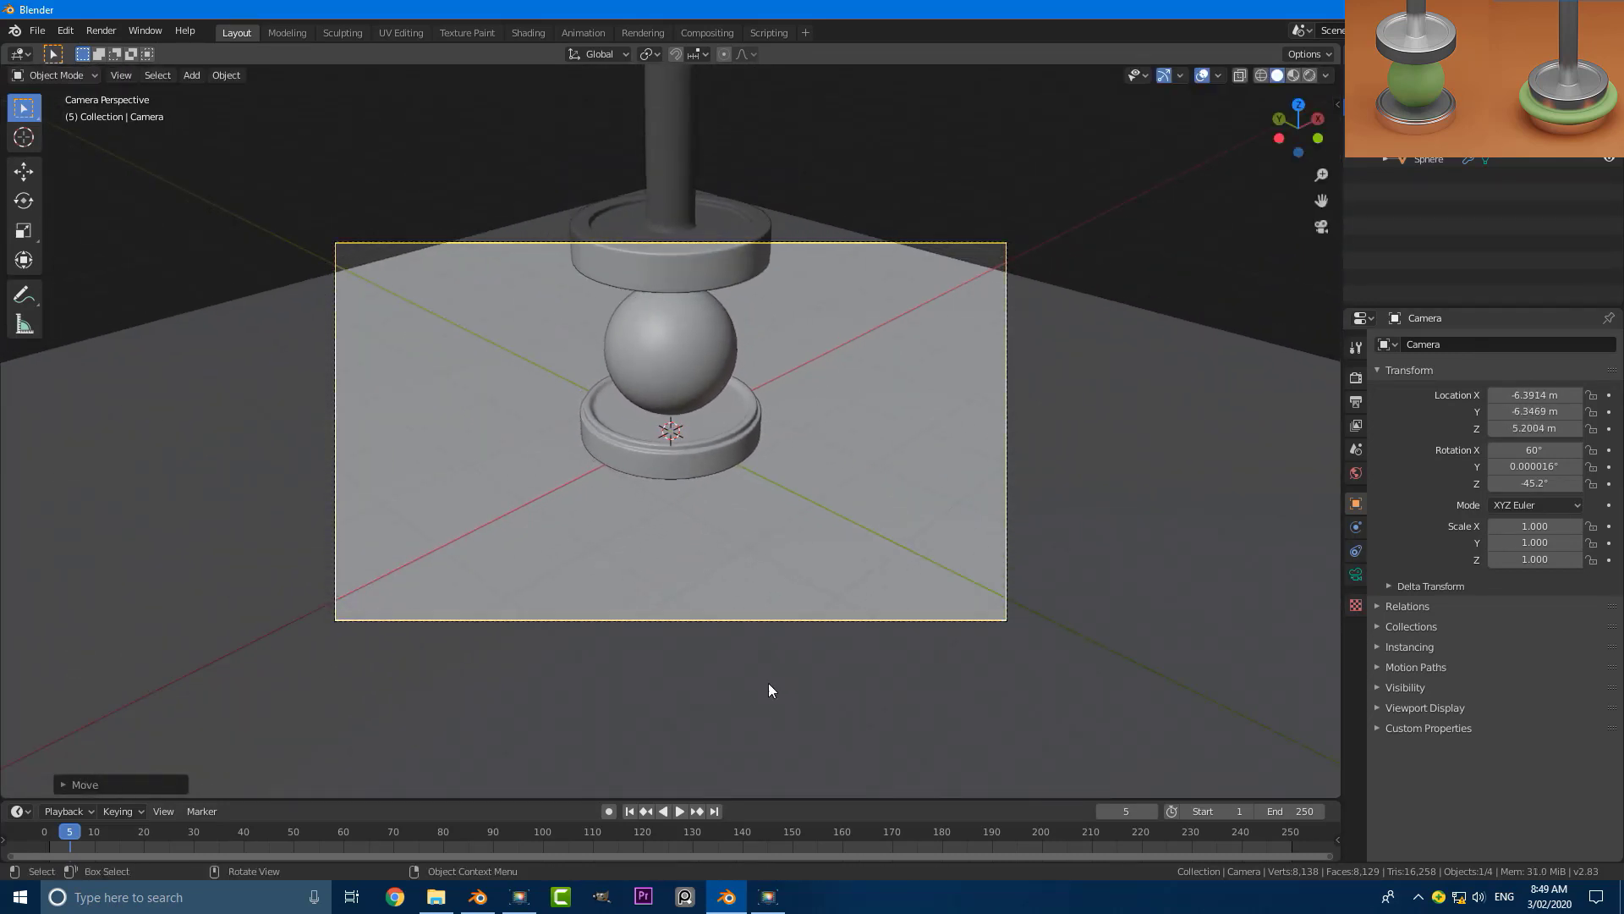
{"action": "key", "text": "g"}
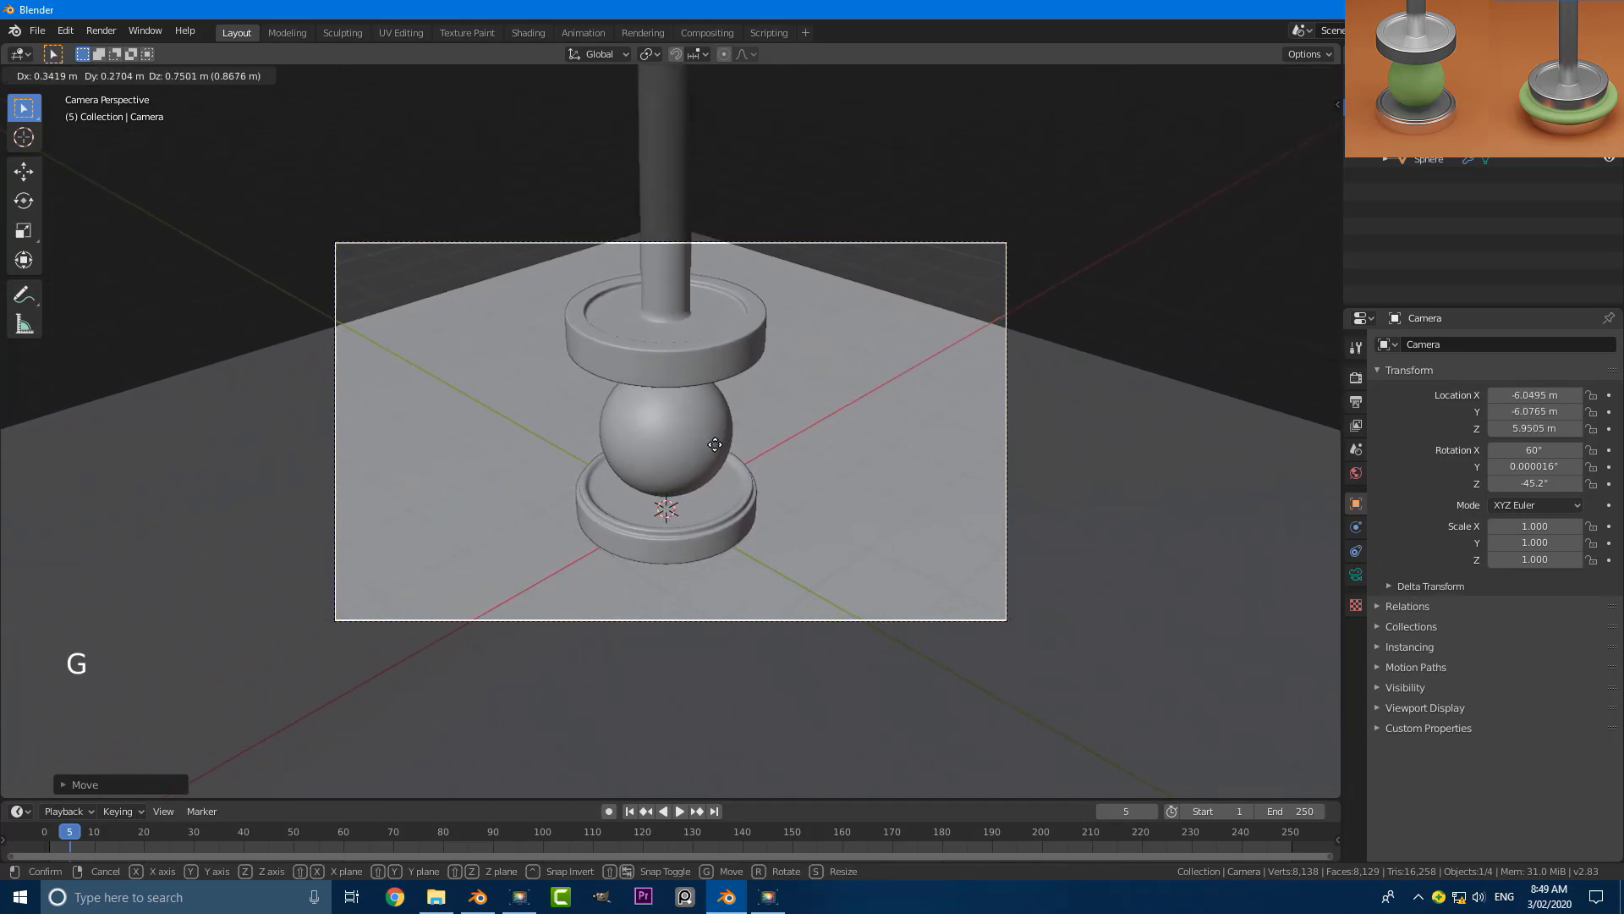
{"action": "scroll", "scroll_direction": "up", "scroll_amount": 3}
Bring up the camera's lens settings and its list of projection types.
{"action": "left_click", "coordinate": [1363, 584]}
{"action": "scroll", "scroll_direction": "up", "scroll_amount": 3}
{"action": "left_click", "coordinate": [1544, 397]}
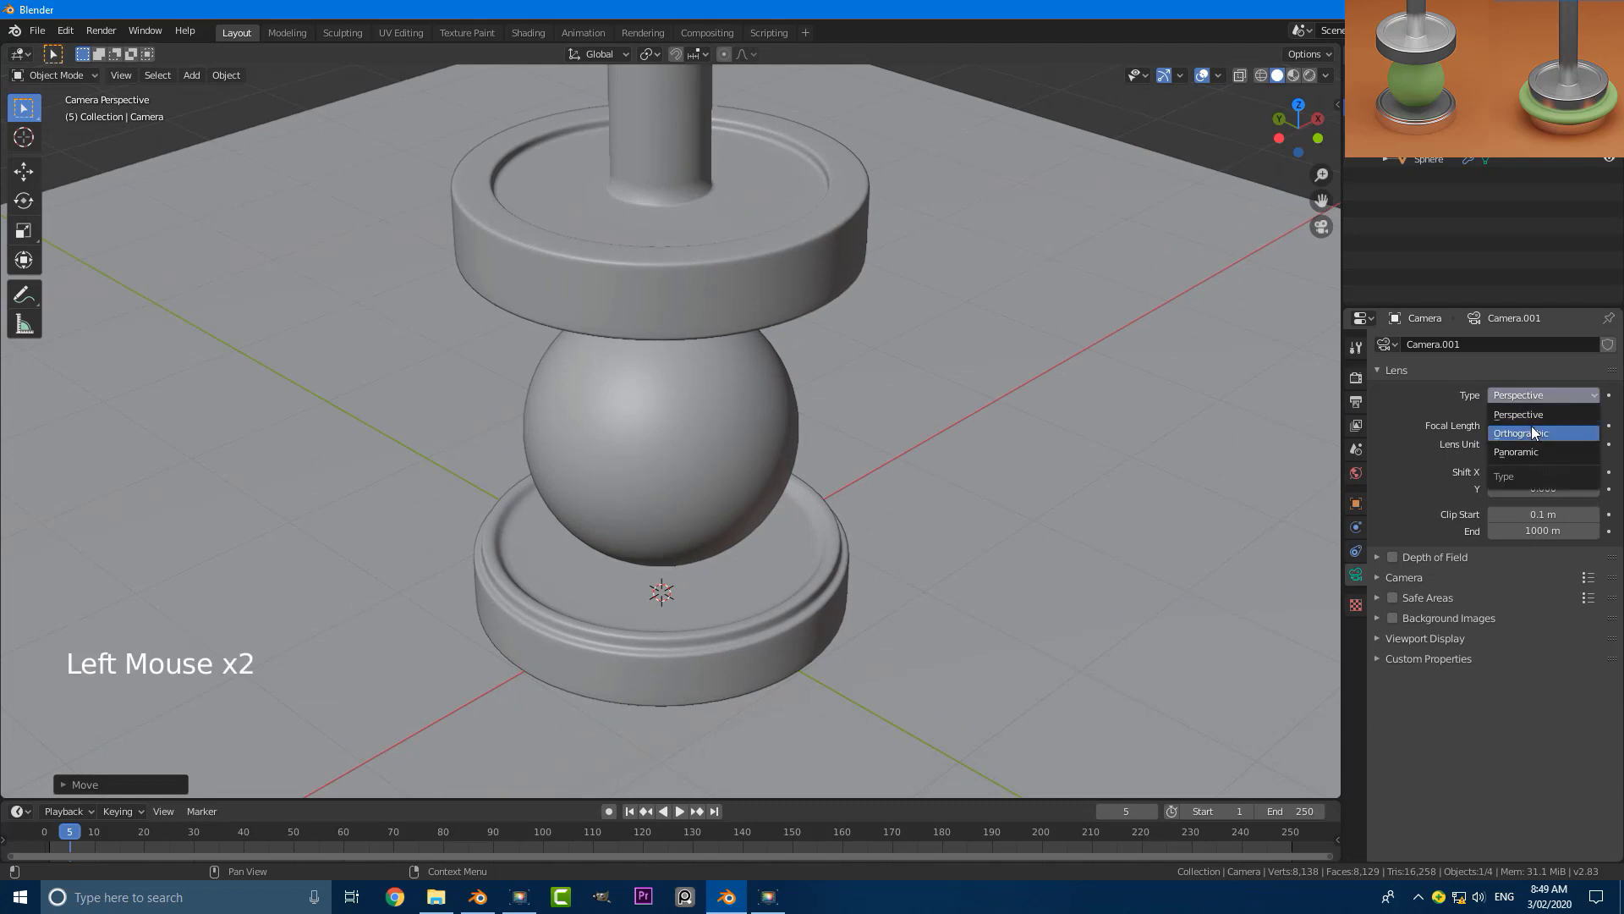
Make the camera orthographic with scale 3.880 and a square 1080×1080 output resolution.
{"action": "scroll", "scroll_direction": "down", "scroll_amount": 3}
{"action": "left_click", "coordinate": [1366, 412]}
{"action": "scroll", "scroll_direction": "down", "scroll_amount": 3}
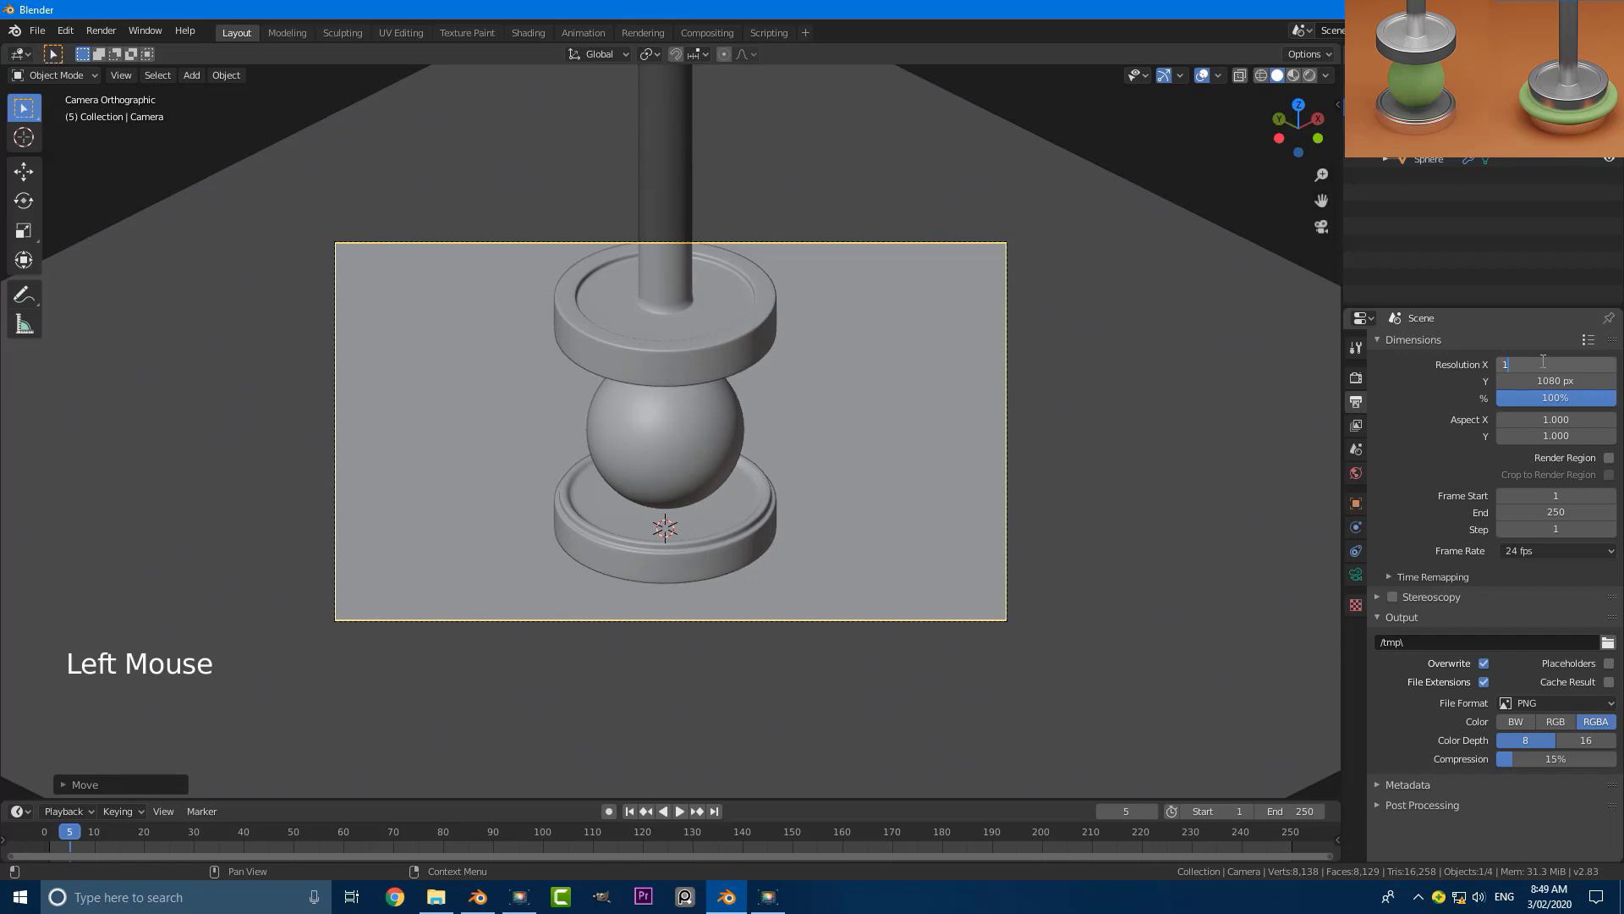
{"action": "scroll", "scroll_direction": "down", "scroll_amount": 3}
{"action": "scroll", "scroll_direction": "down", "scroll_amount": 3}
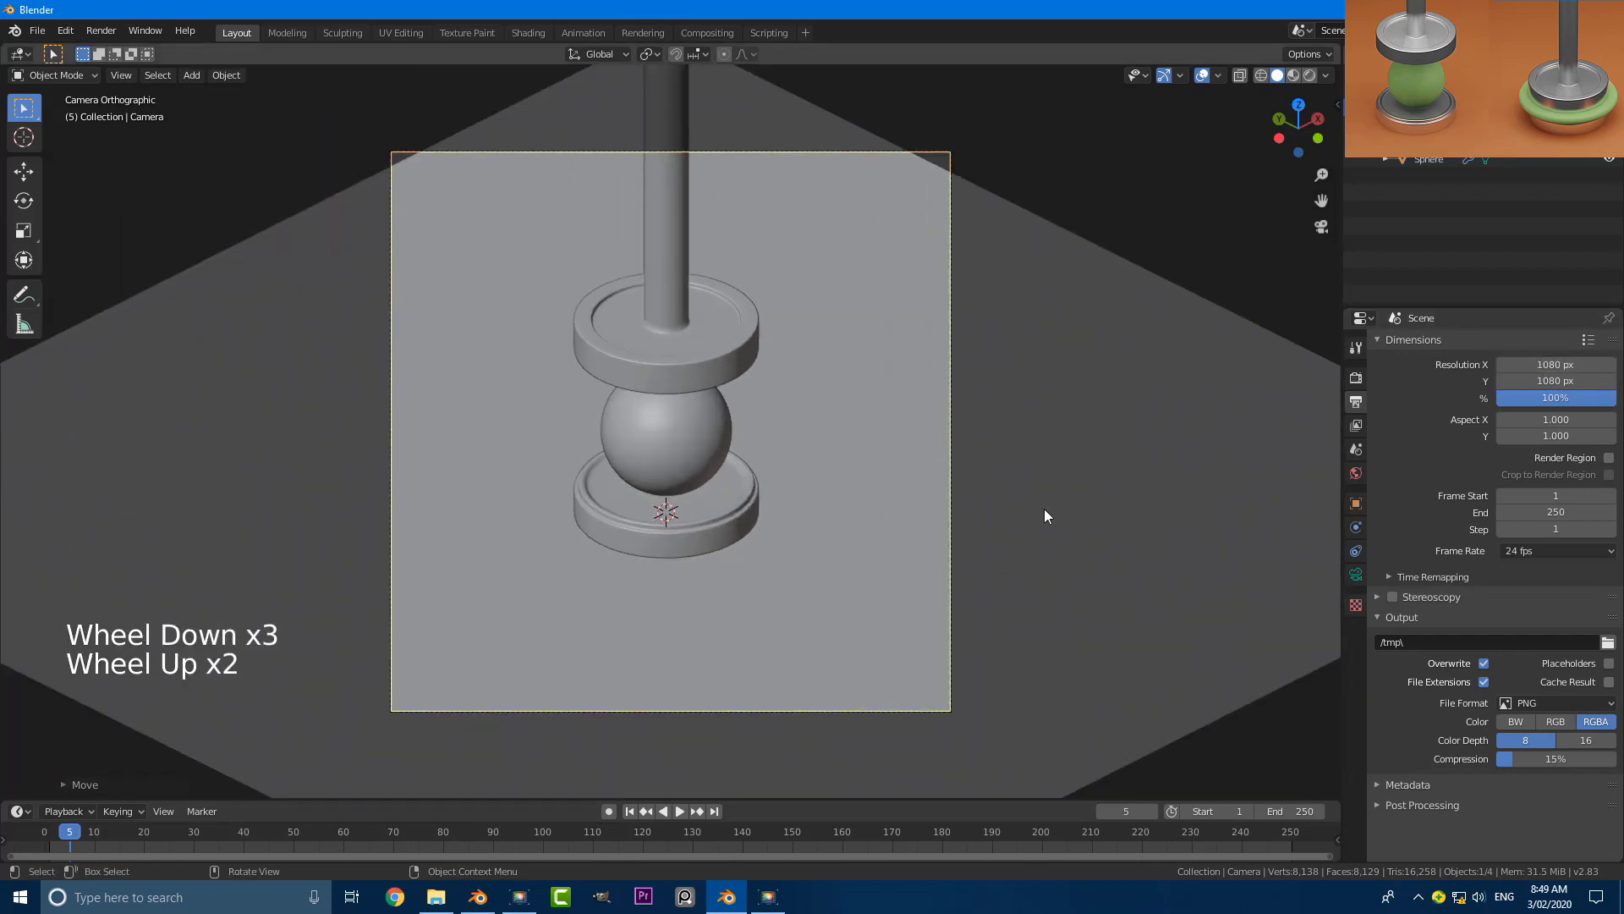
{"action": "left_click", "coordinate": [1362, 582]}
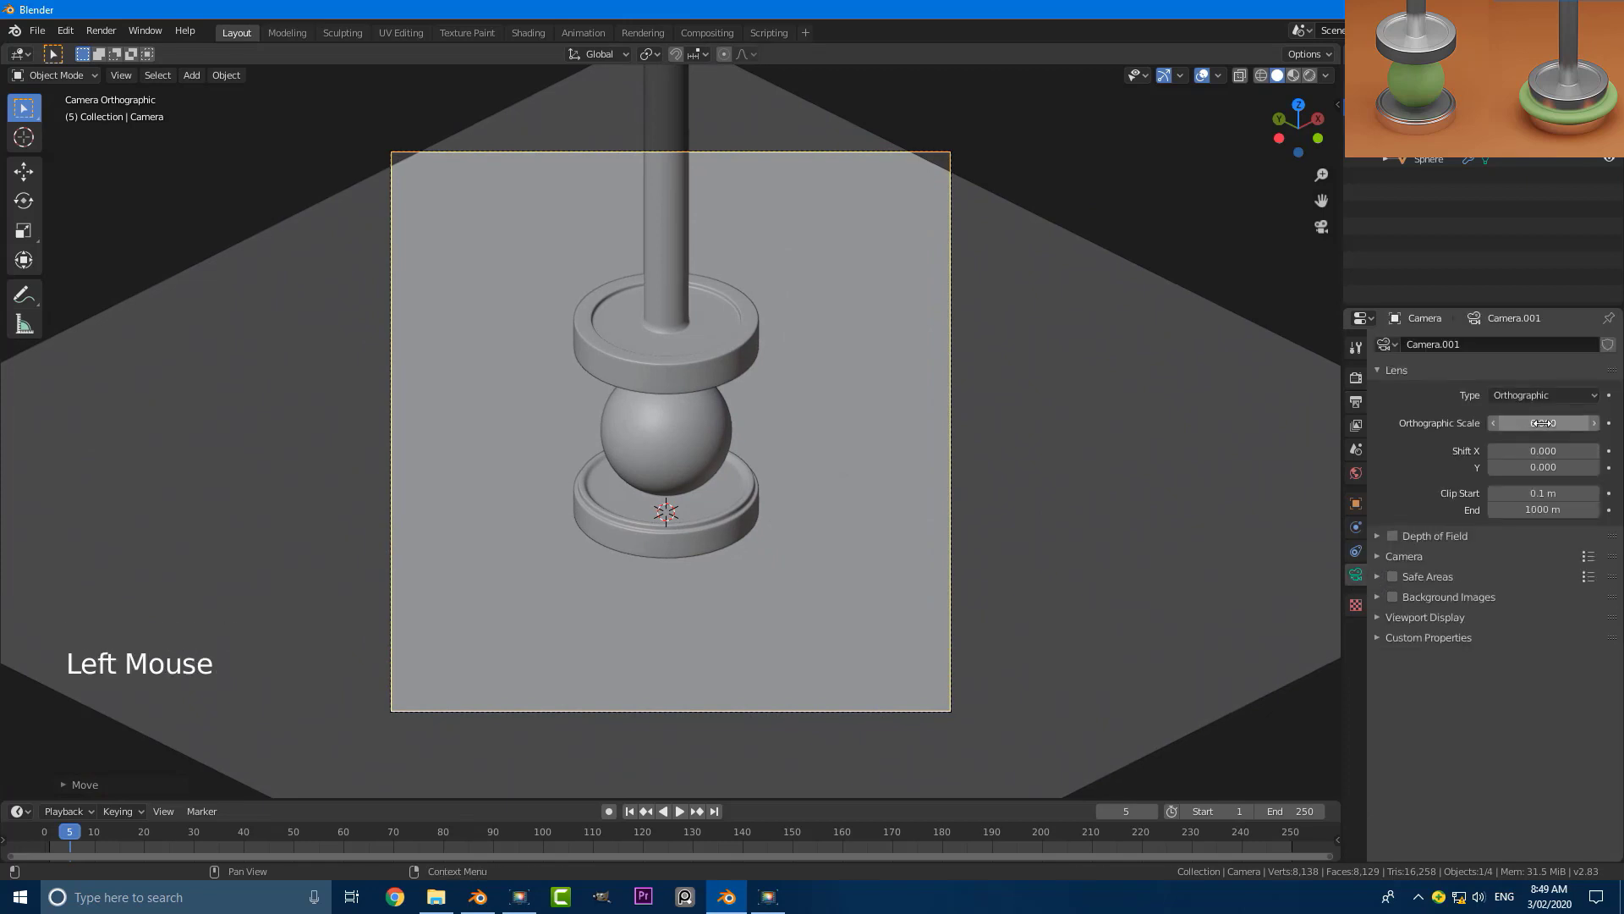
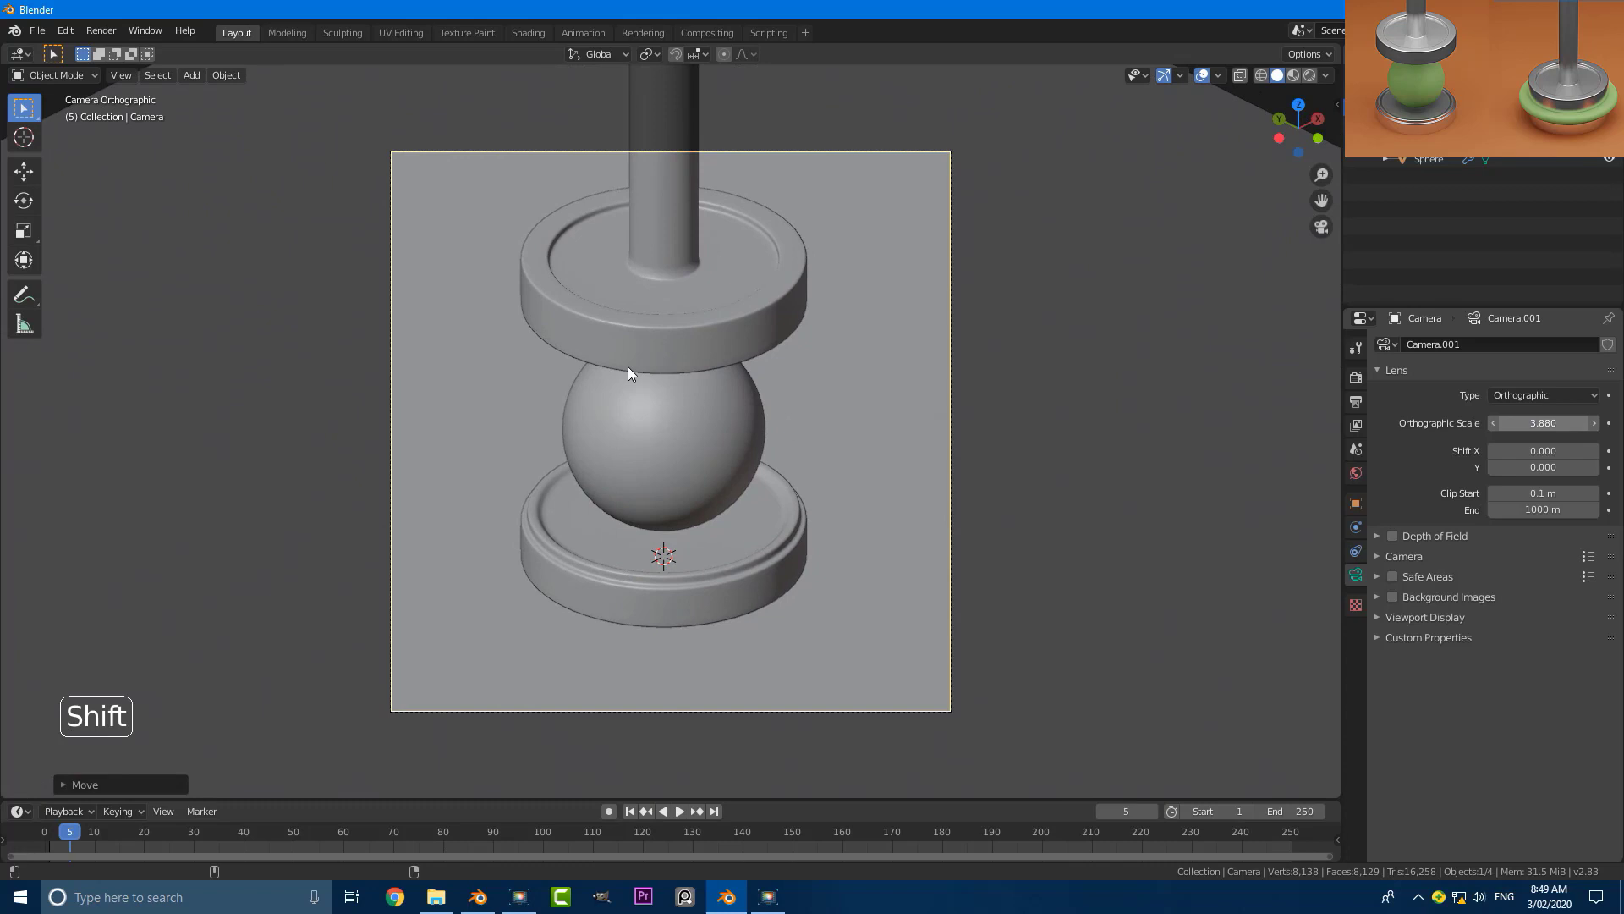
Nudge the camera to recentre the stand, then leave the camera view.
{"action": "key", "text": "g"}
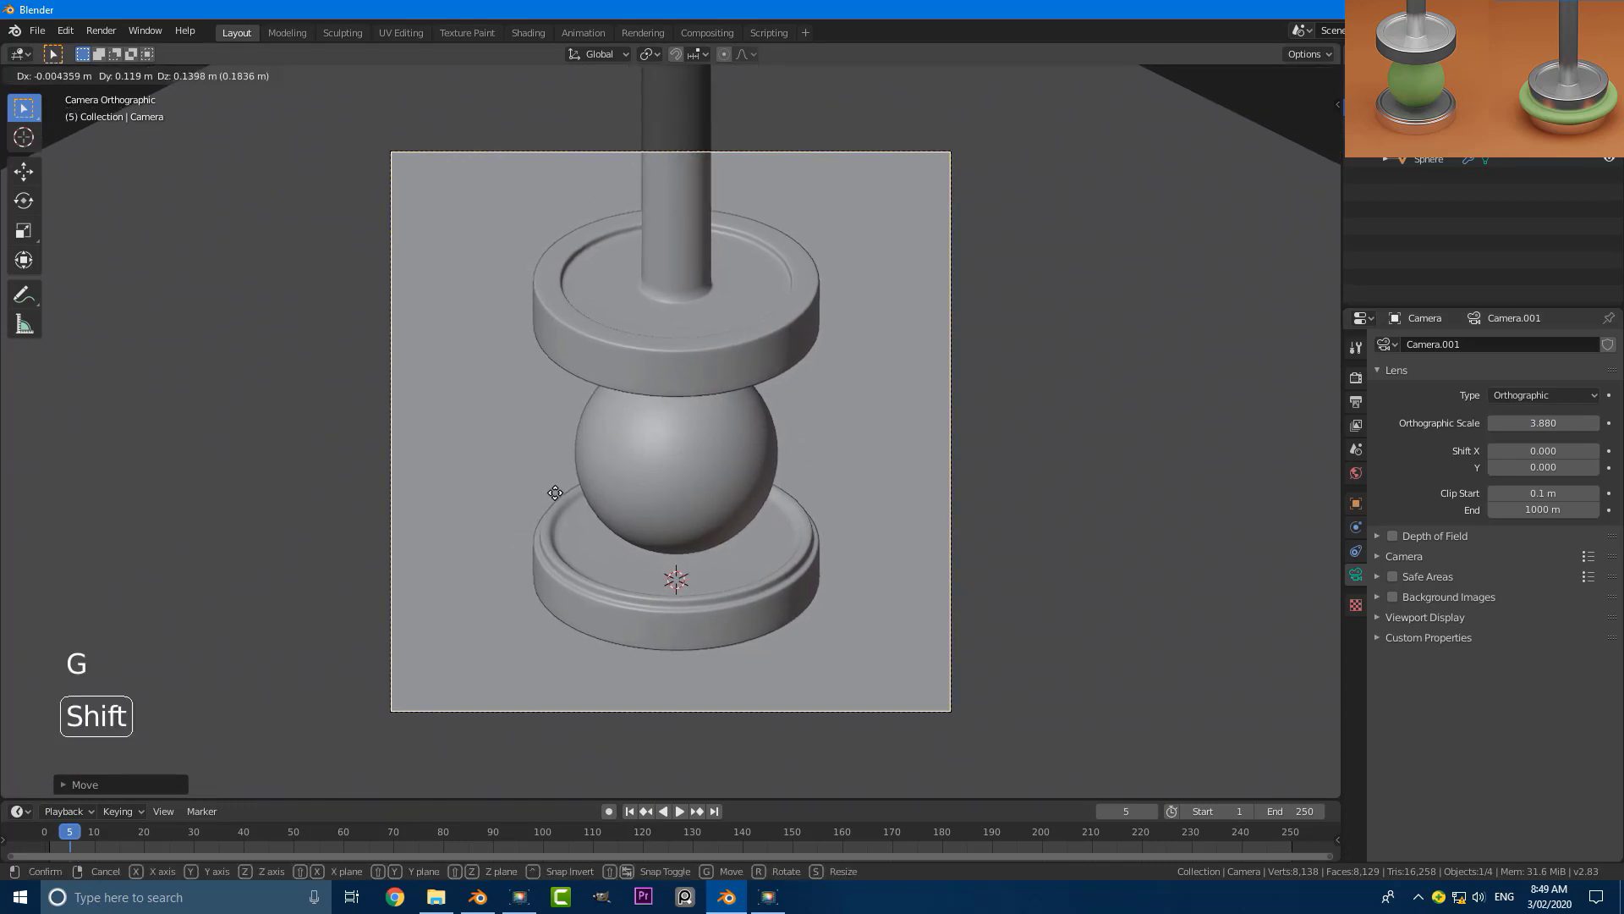
{"action": "scroll", "scroll_direction": "down", "scroll_amount": 3}
{"action": "key", "text": "alt+a"}
{"action": "scroll", "scroll_direction": "down", "scroll_amount": 3}
{"action": "middle_click", "coordinate": [796, 471]}
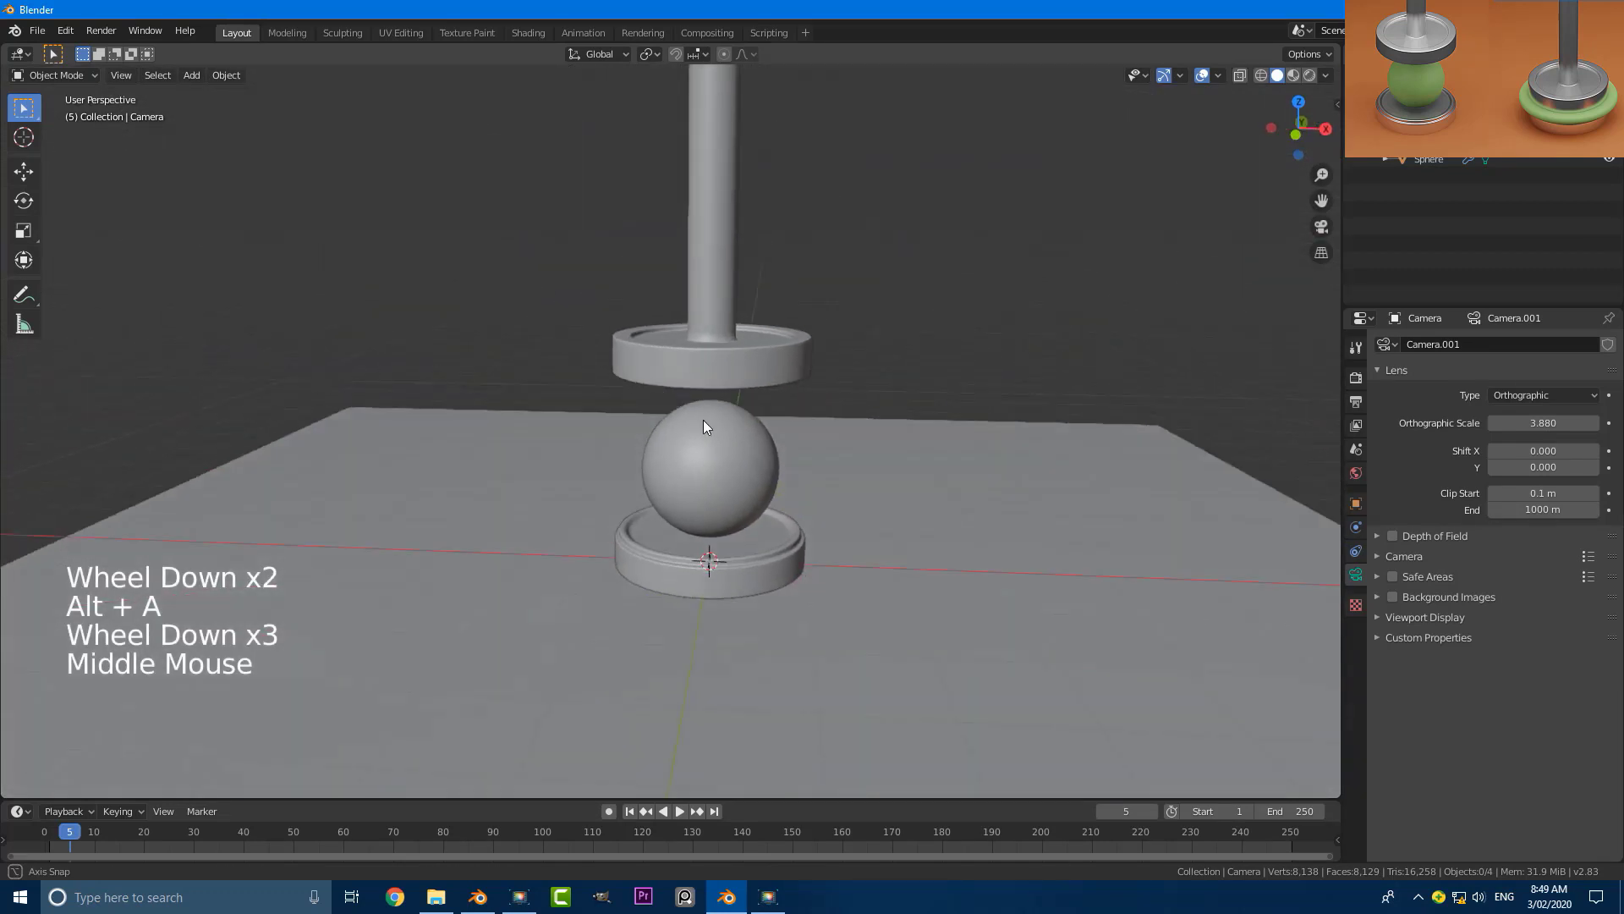
Select the rod and upper disc geometry in Edit Mode and separate it by selection.
{"action": "left_click", "coordinate": [734, 342]}
{"action": "middle_click", "coordinate": [703, 500]}
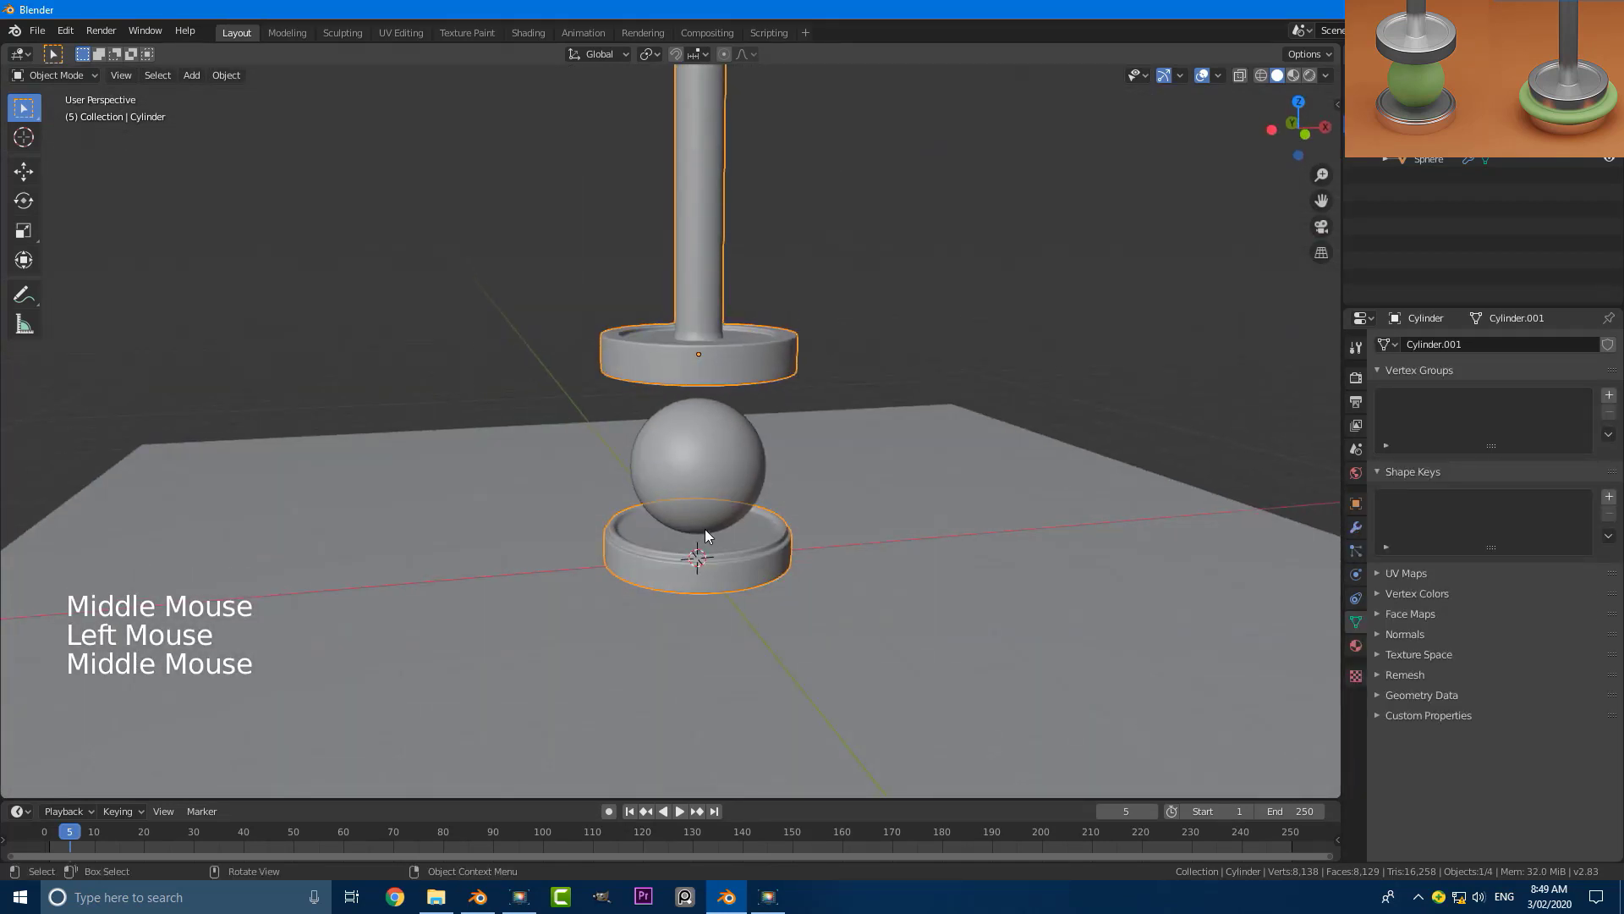
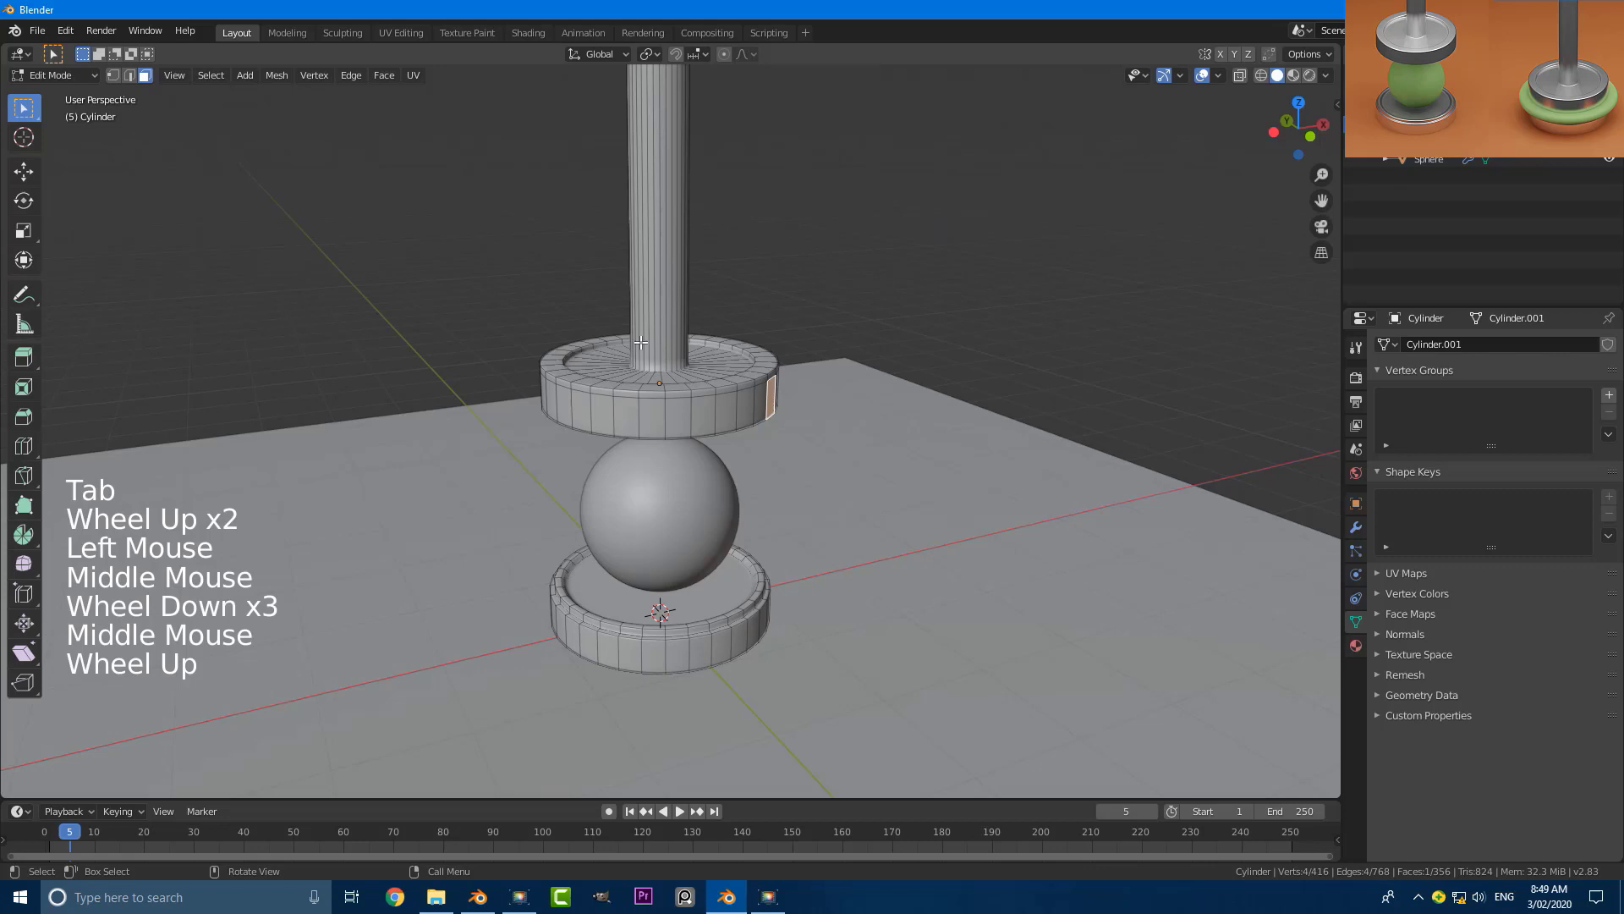
{"action": "key", "text": "ctrl+l"}
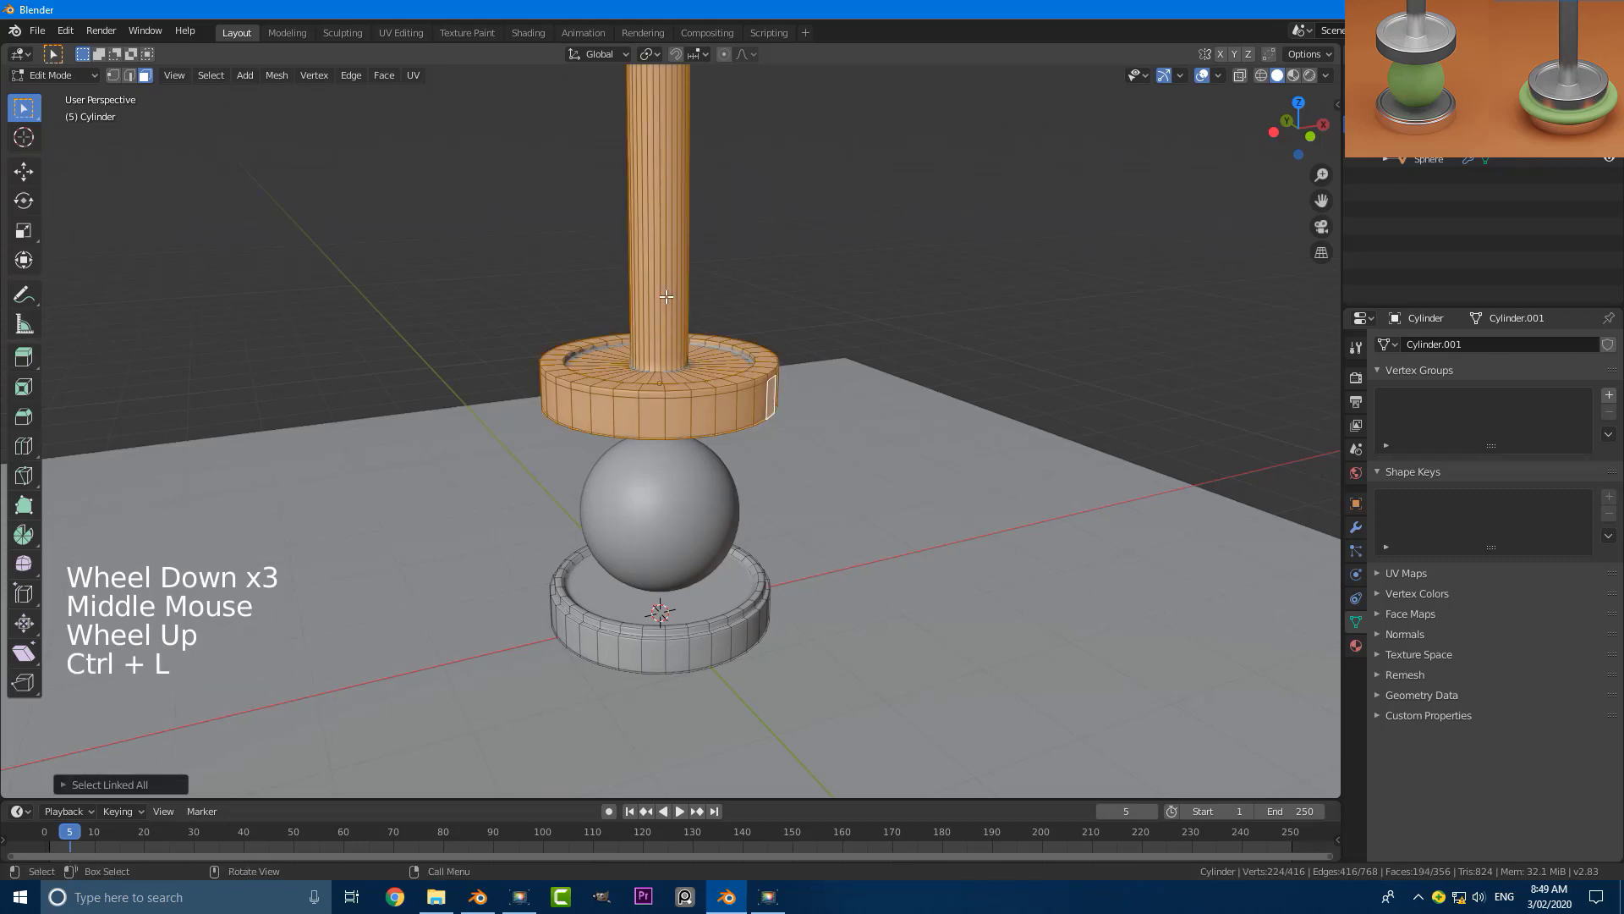
{"action": "key", "text": "p"}
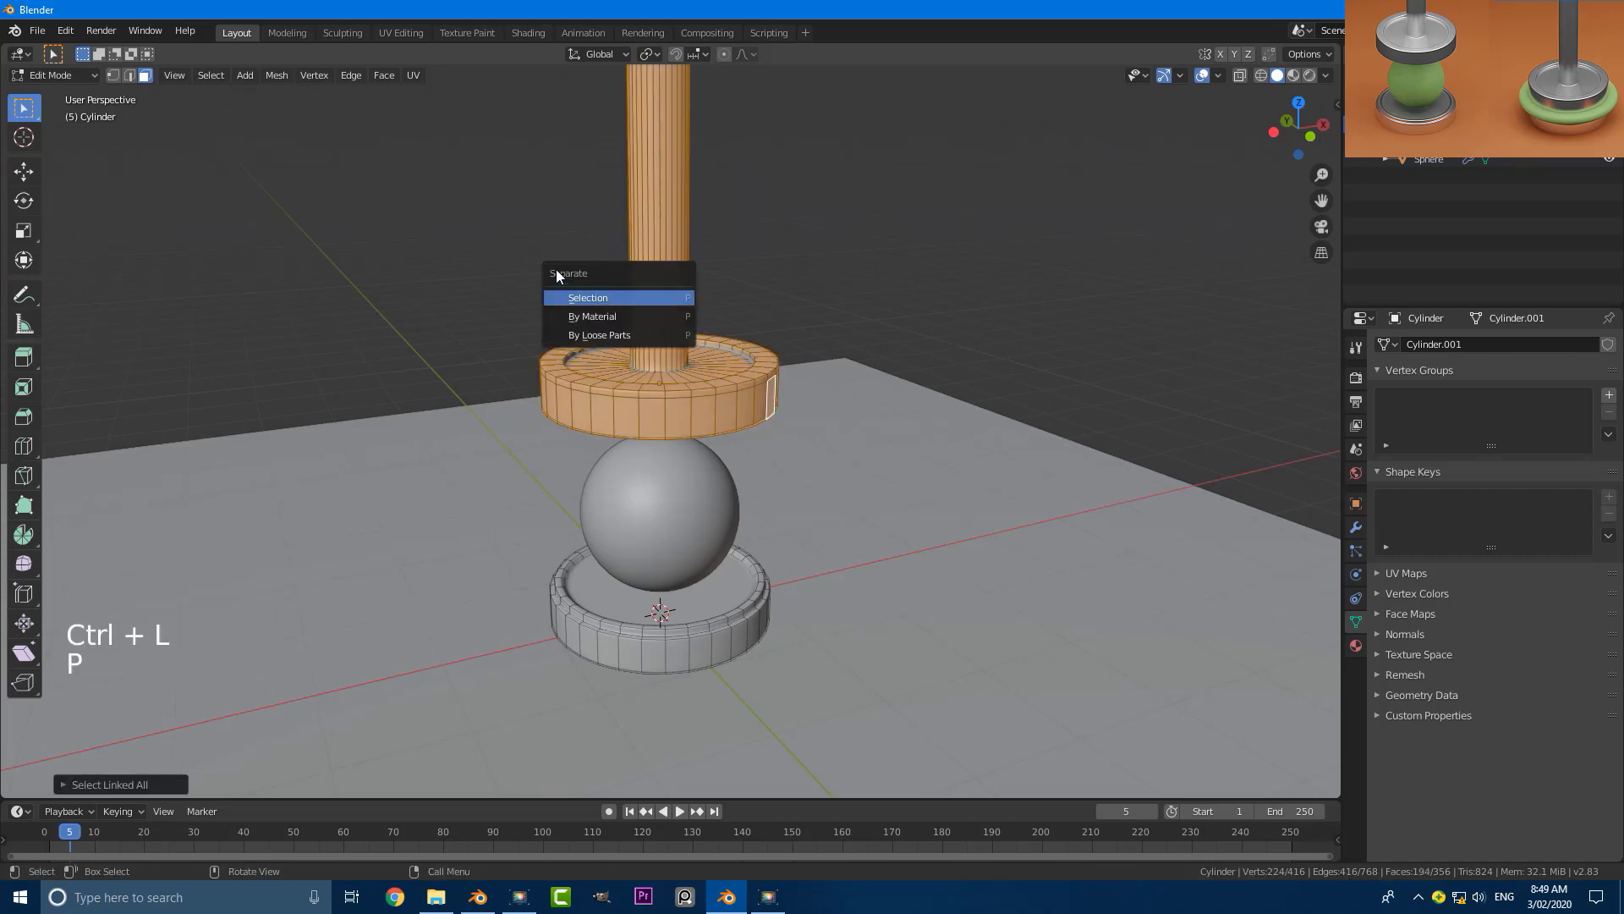
{"action": "scroll", "scroll_direction": "down", "scroll_amount": 3}
{"action": "key", "text": "KP_1"}
Back in Object Mode, select the new Cylinder.001 object holding the rod and upper disc.
{"action": "key", "text": "Tab"}
{"action": "left_click", "coordinate": [680, 386]}
{"action": "scroll", "scroll_direction": "up", "scroll_amount": 3}
{"action": "left_click", "coordinate": [723, 625]}
{"action": "left_click", "coordinate": [693, 377]}
{"action": "middle_click", "coordinate": [585, 338]}
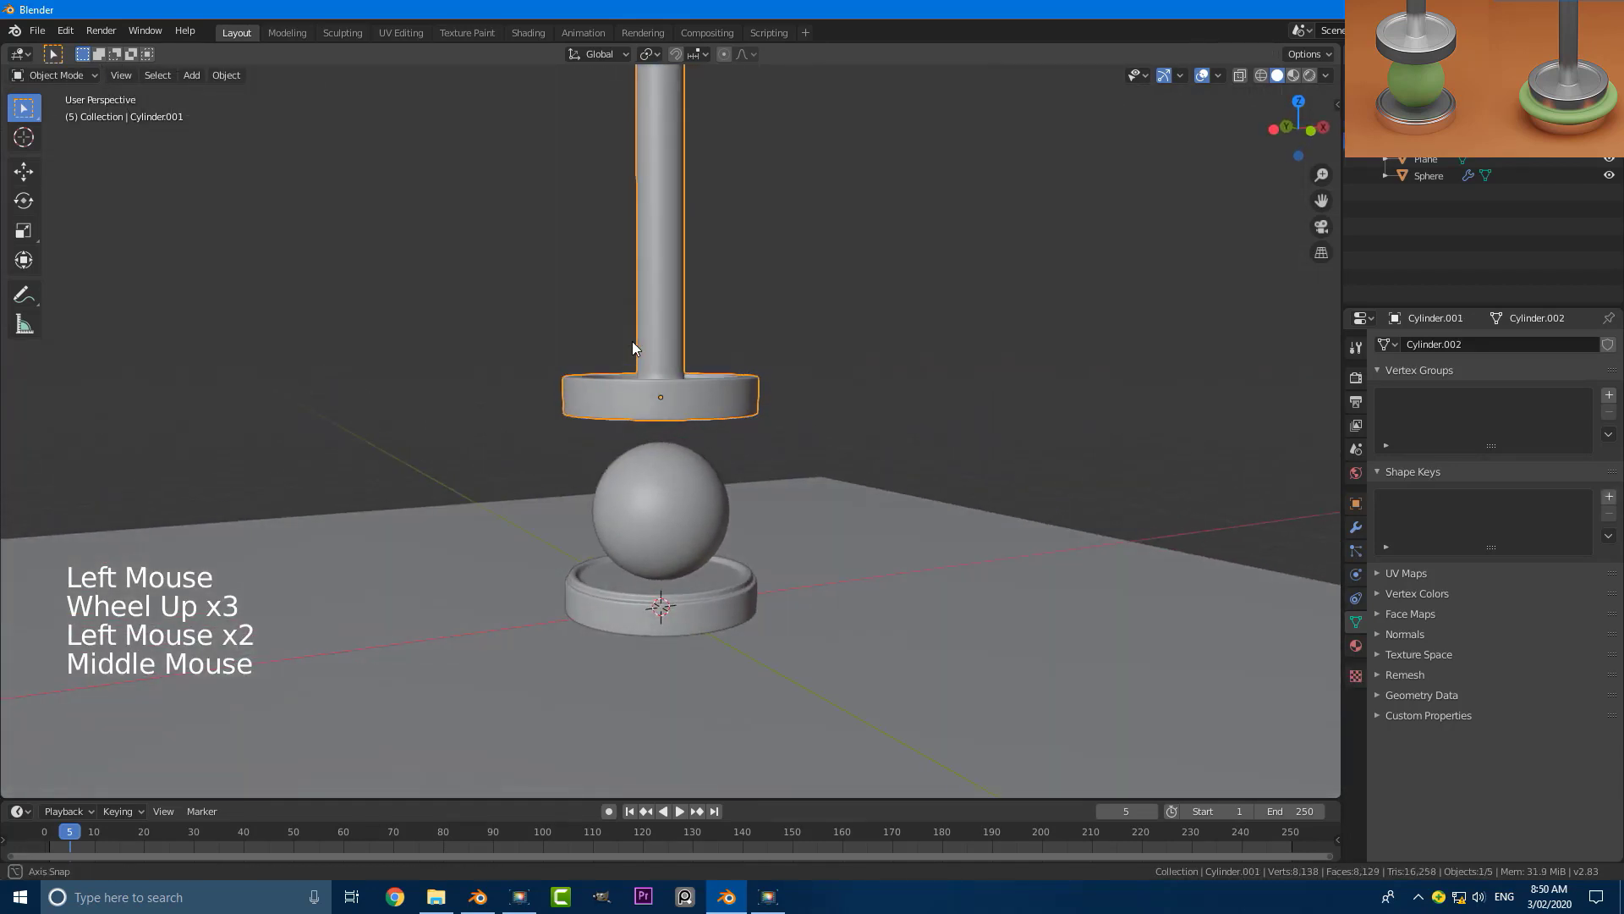